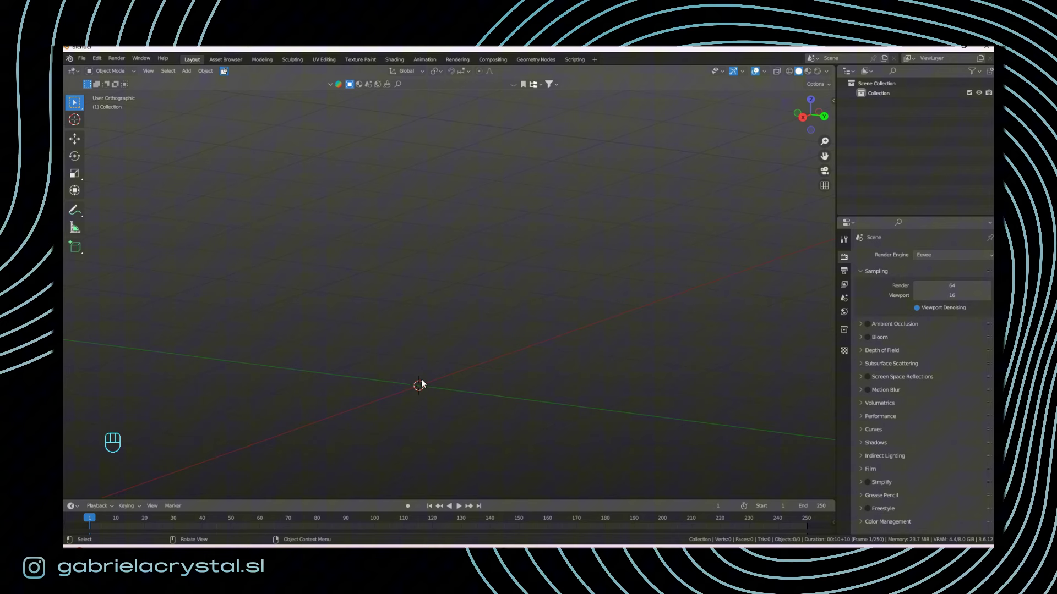
Step: Import ANKH_LOGO.svg as a new collection of four letter curve objects
drag(85, 62, 198, 280)
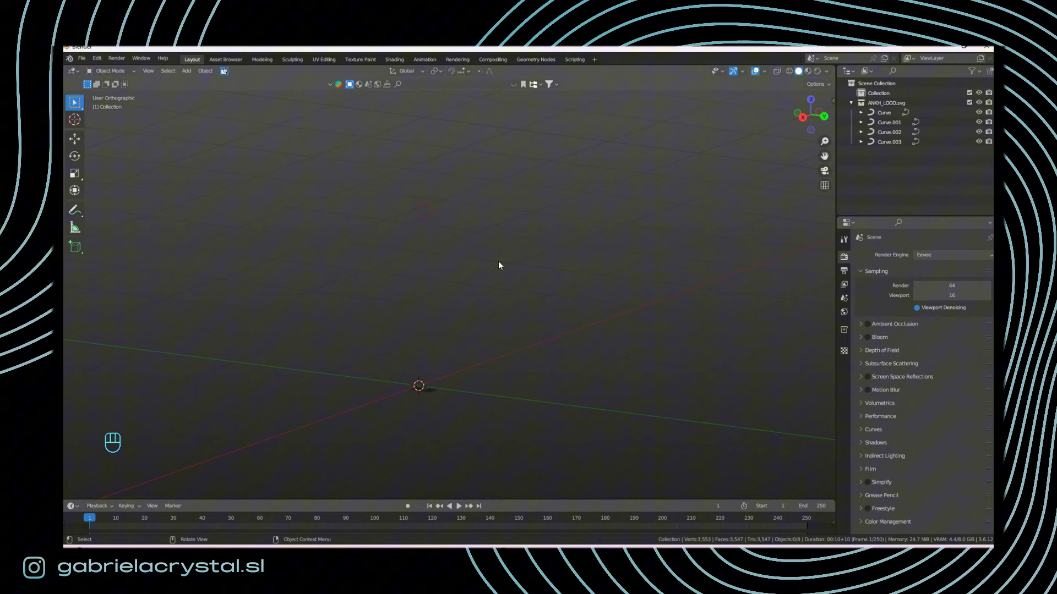
Step: Orbit the viewport from front view toward the imported ANKH letter curves
drag(499, 363, 668, 355)
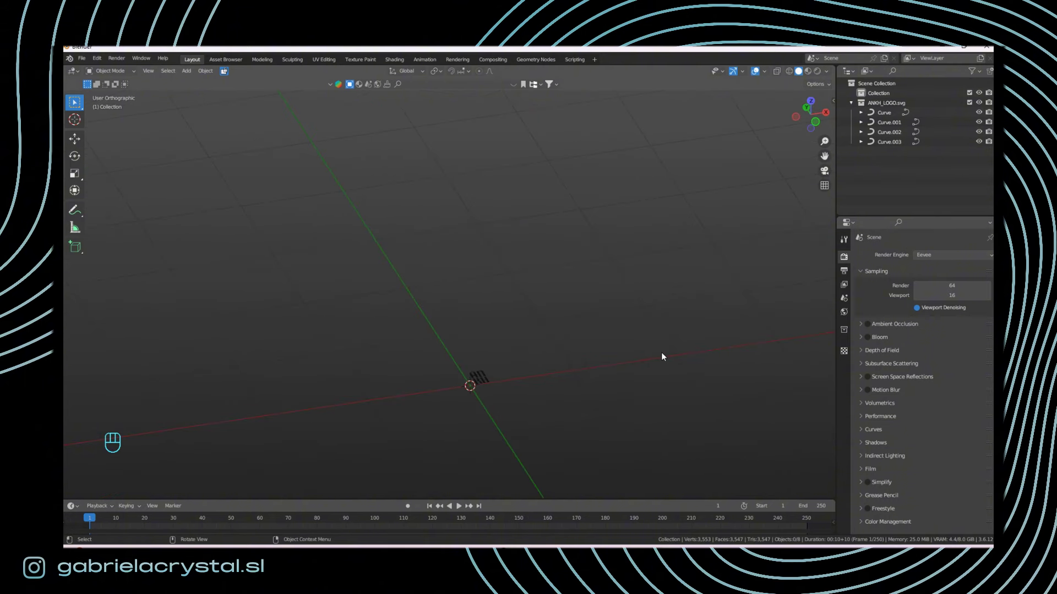
key(KP_Decimal)
key(KP_1)
drag(561, 381, 550, 433)
drag(569, 391, 502, 275)
drag(549, 360, 529, 293)
drag(543, 283, 539, 303)
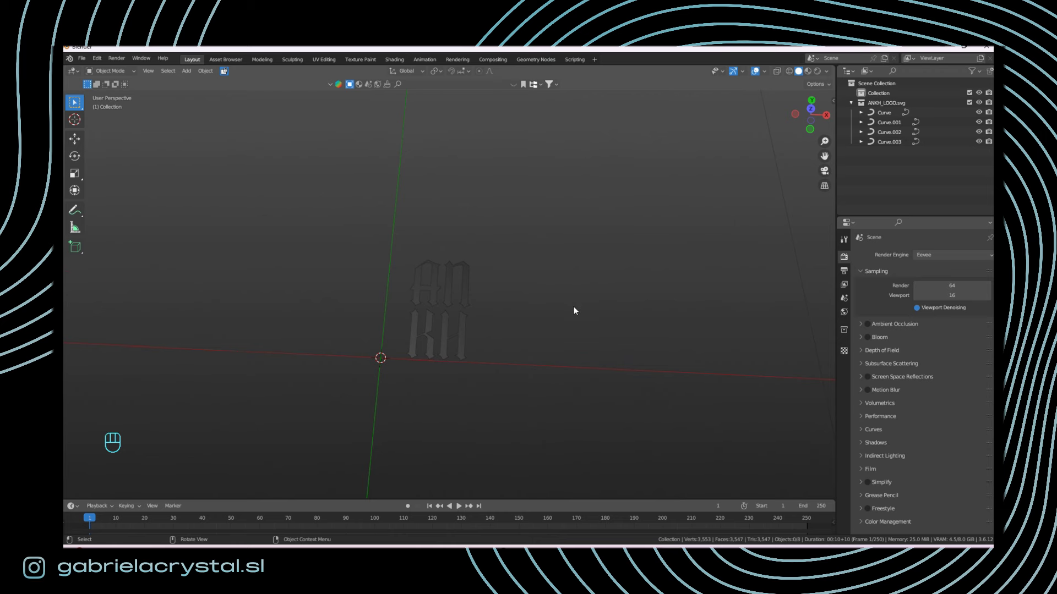
drag(537, 309, 557, 305)
Step: Zoom in close on the letters and select all four curves, Curve to Curve.003
key(KP_Decimal)
drag(533, 251, 542, 250)
drag(577, 352, 639, 389)
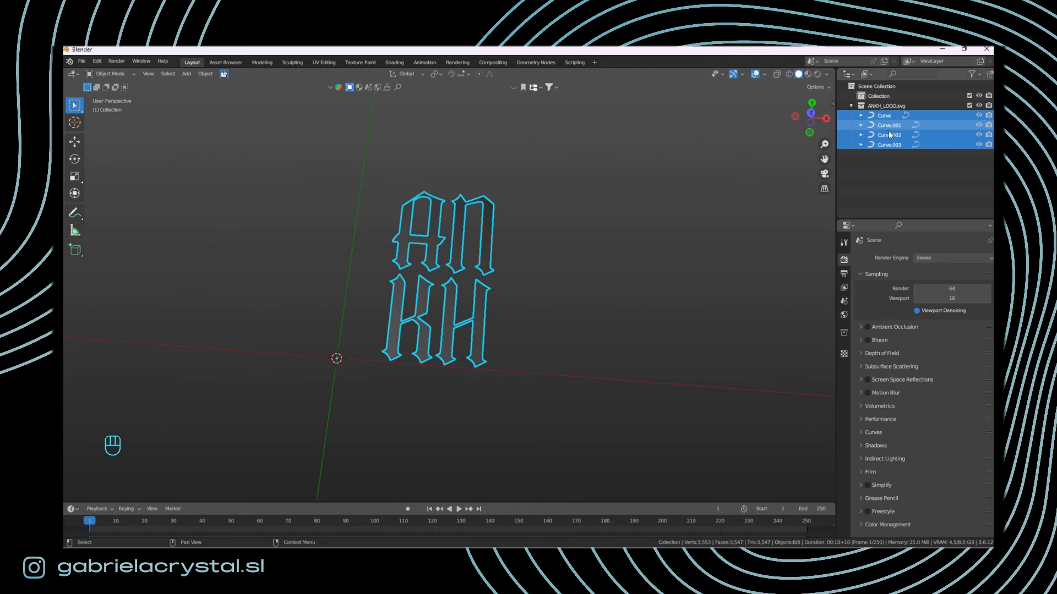
drag(565, 297, 579, 286)
key(Tab)
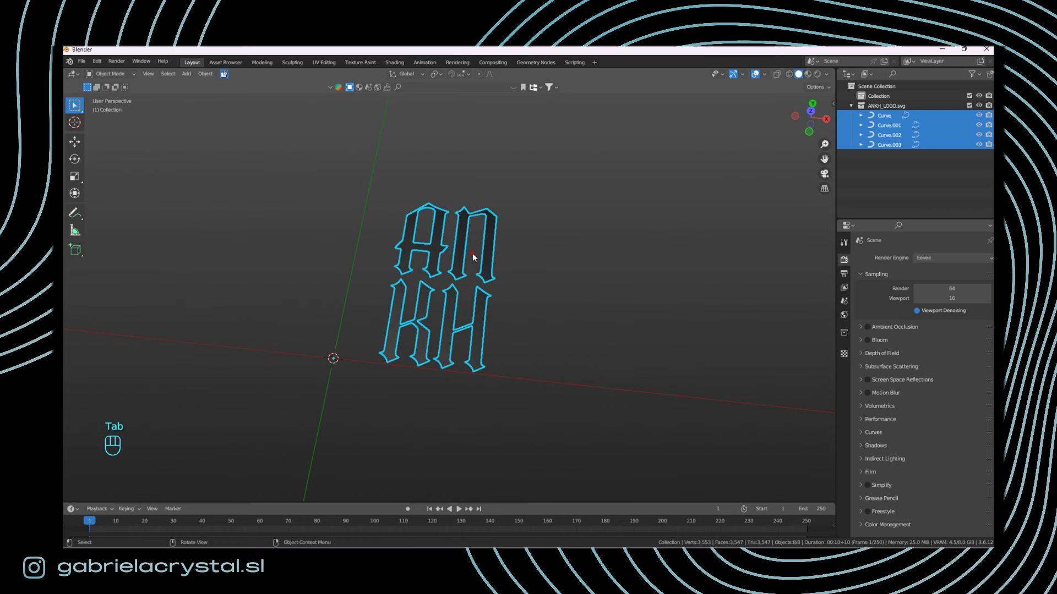
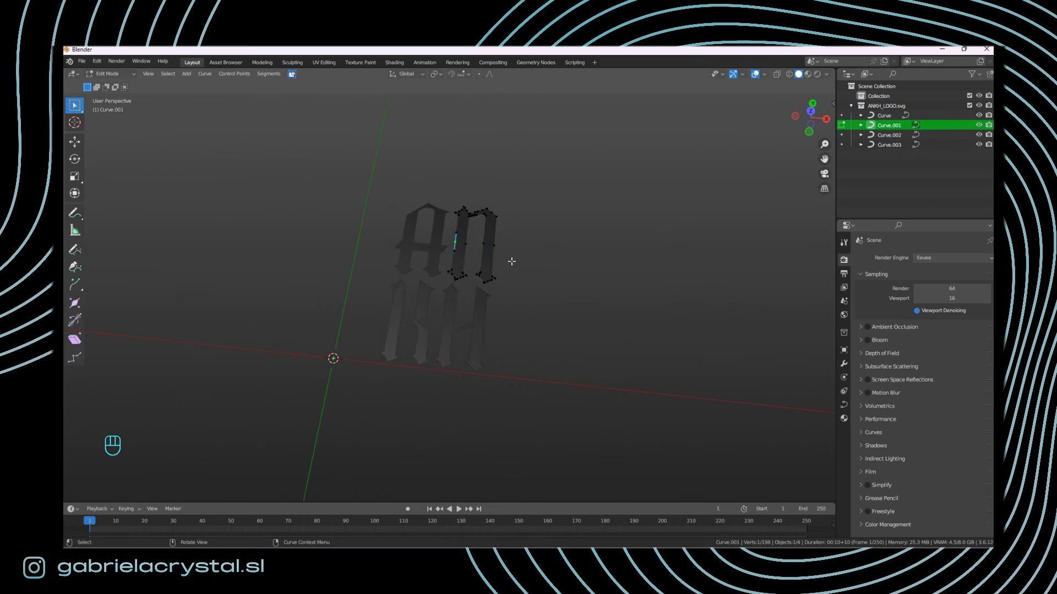
key(g)
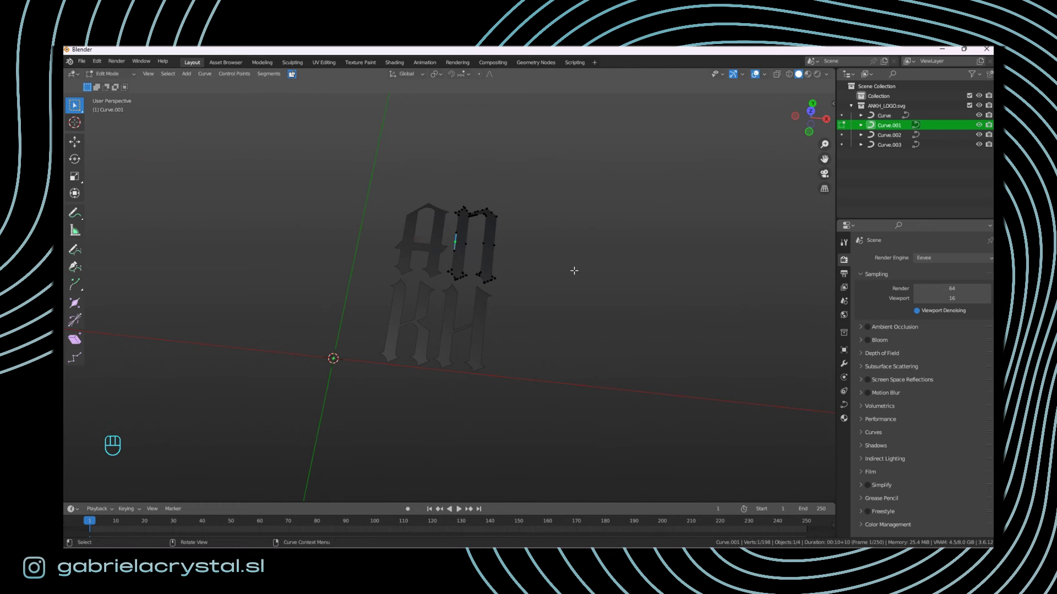
key(Tab)
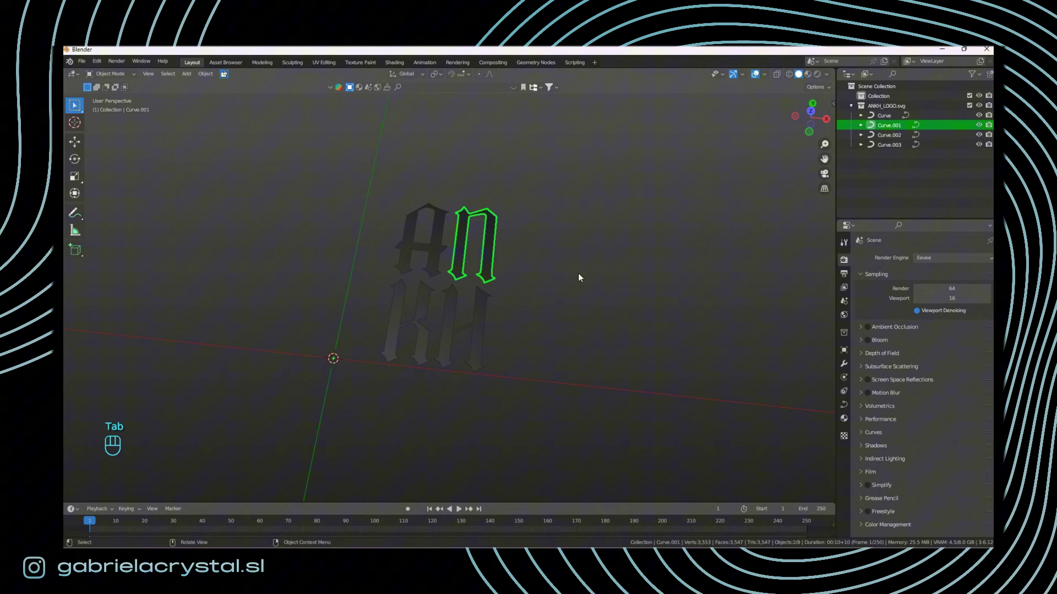
click(591, 279)
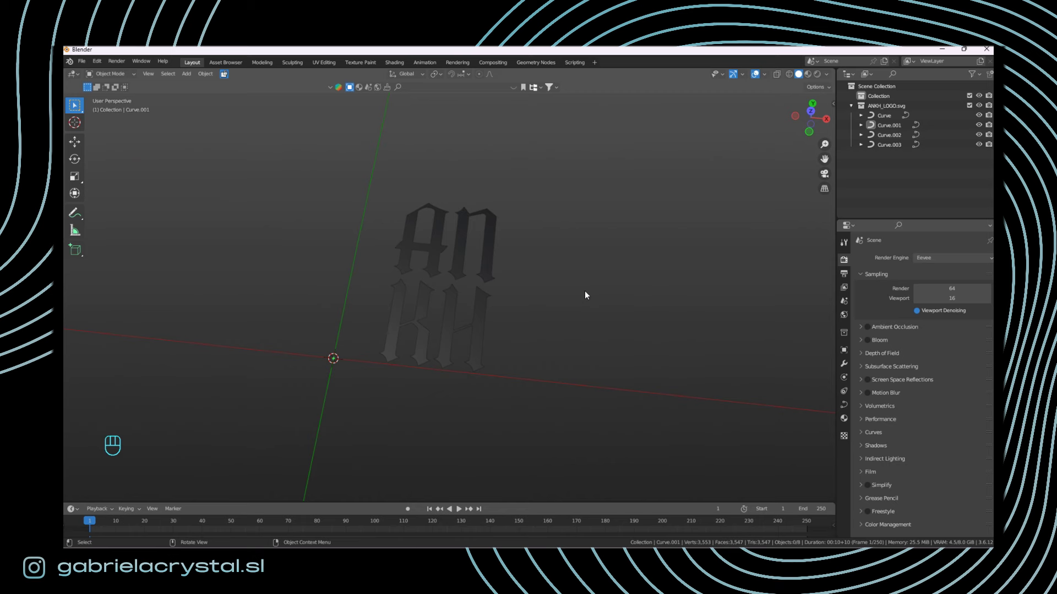
click(488, 322)
click(488, 242)
click(432, 240)
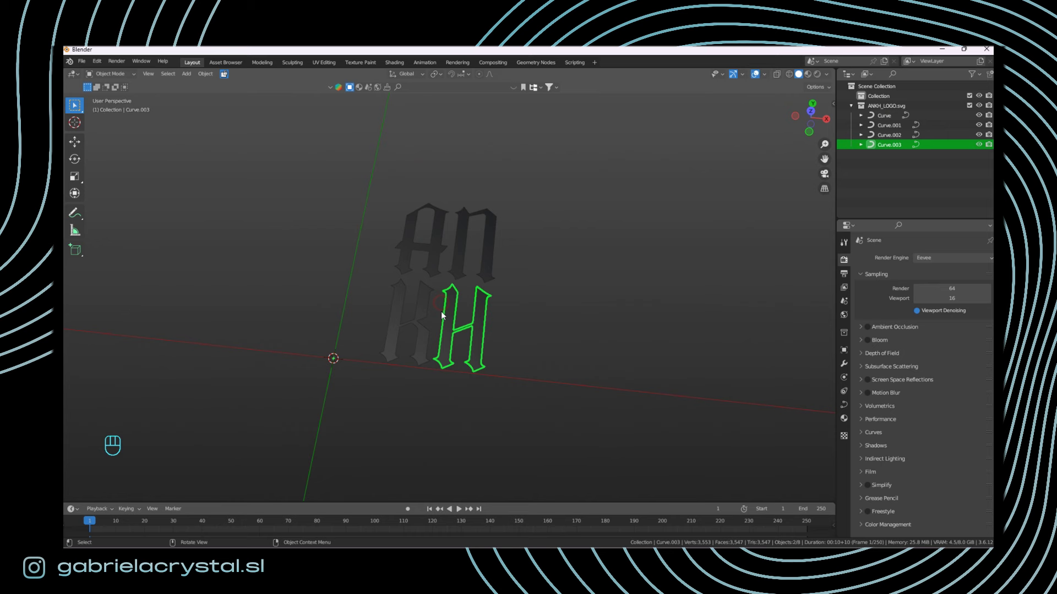
drag(428, 312, 505, 318)
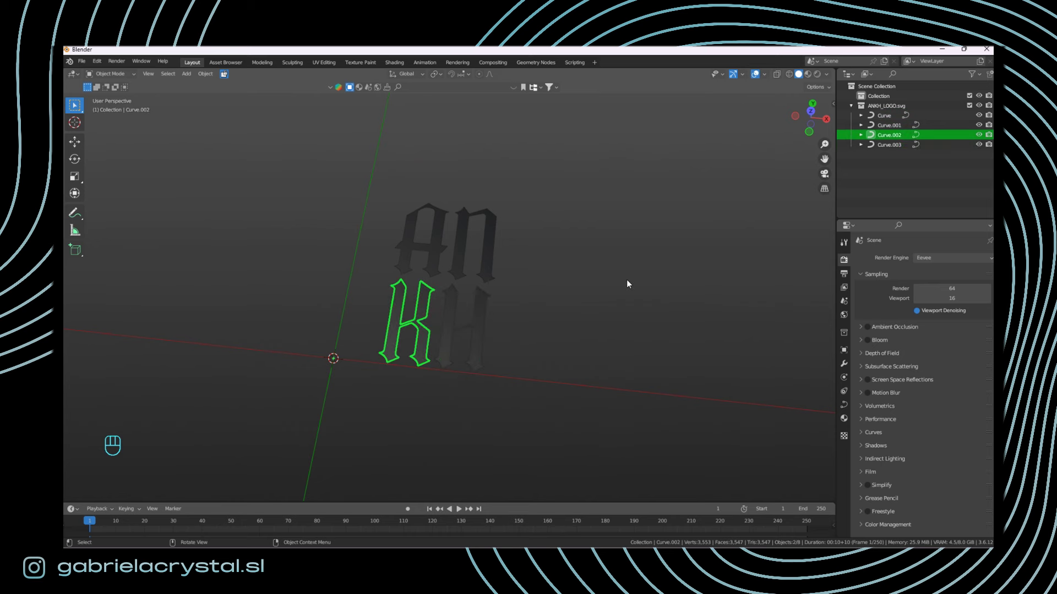
key(KP_1)
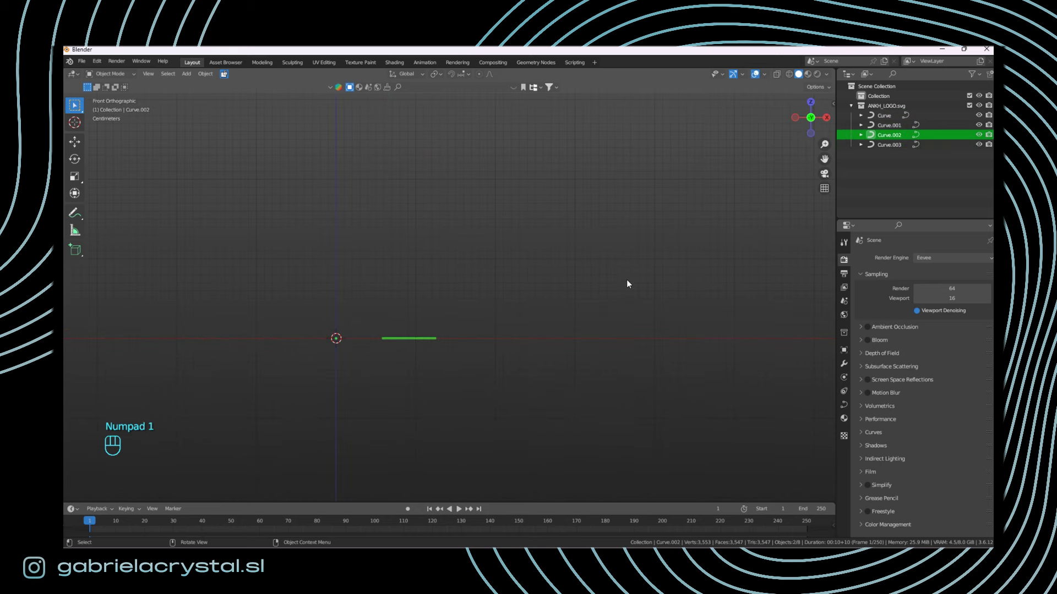
drag(614, 244, 607, 298)
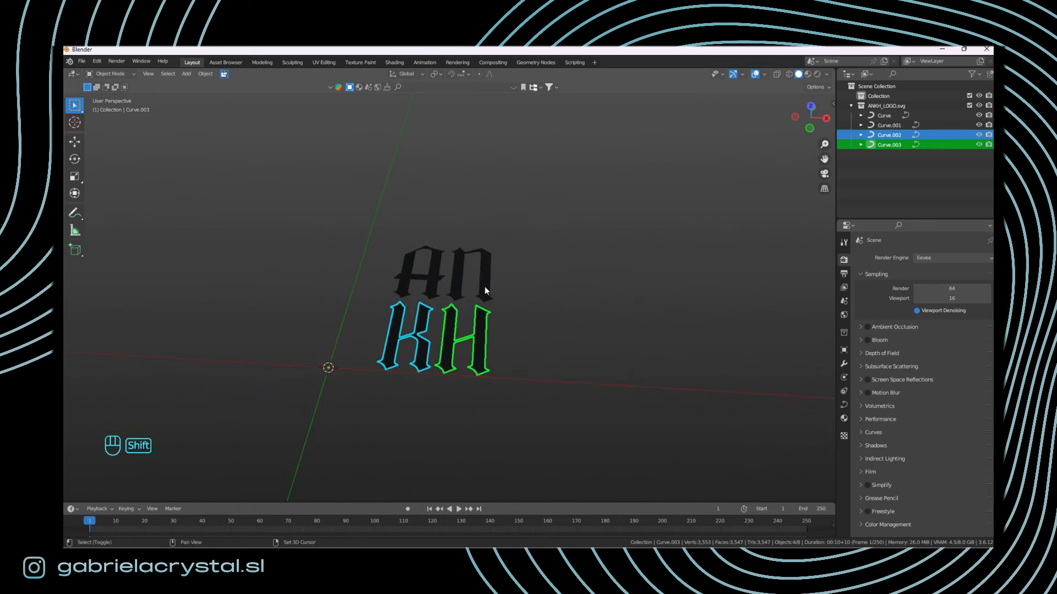
click(489, 290)
click(436, 280)
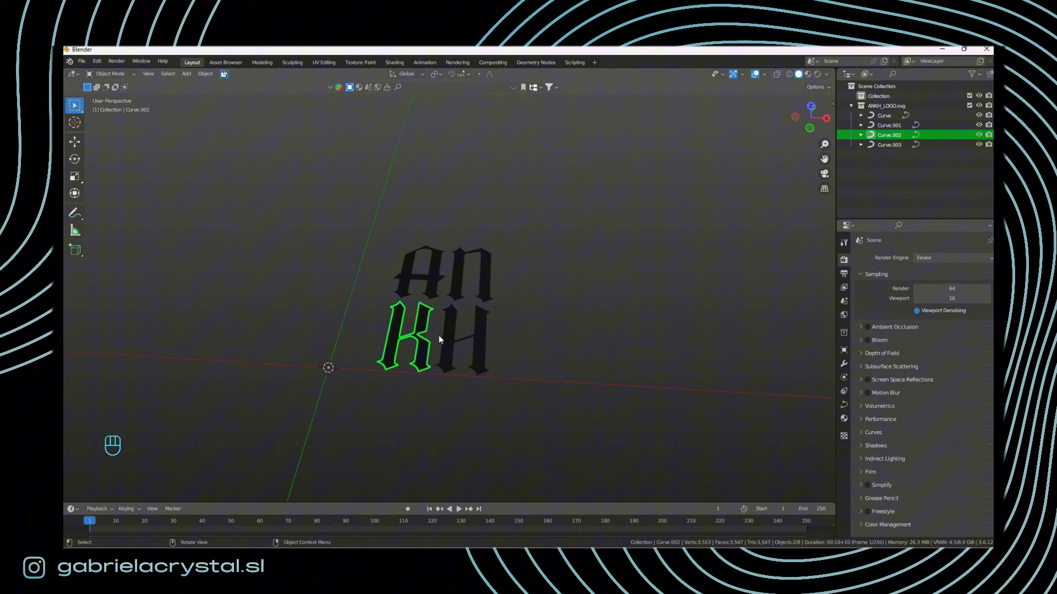
click(482, 338)
drag(436, 283, 611, 323)
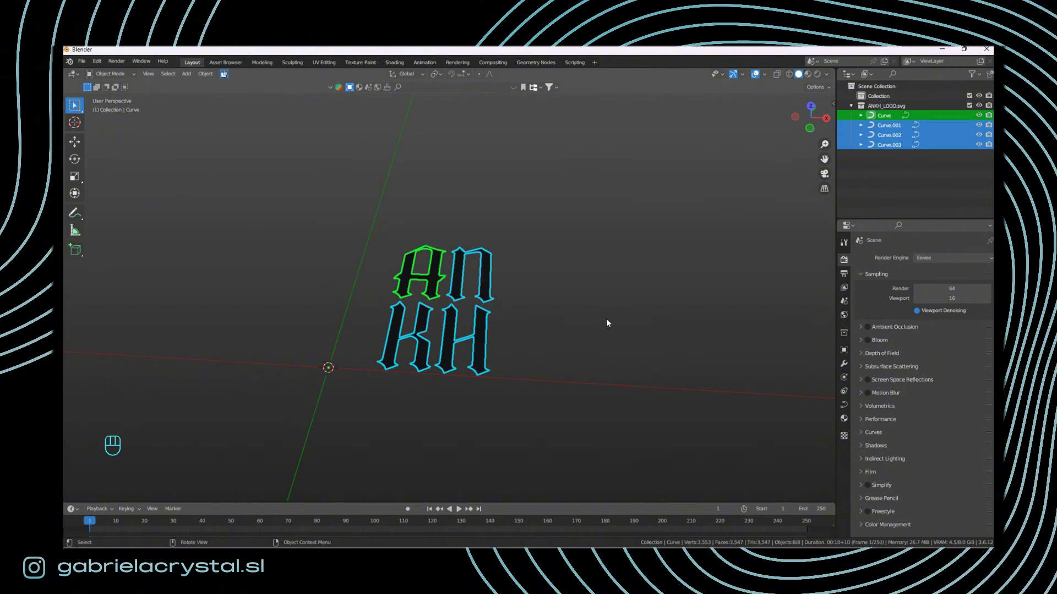
Step: Rotate the selected letter curves 90° about the X axis so they stand upright
key(r)
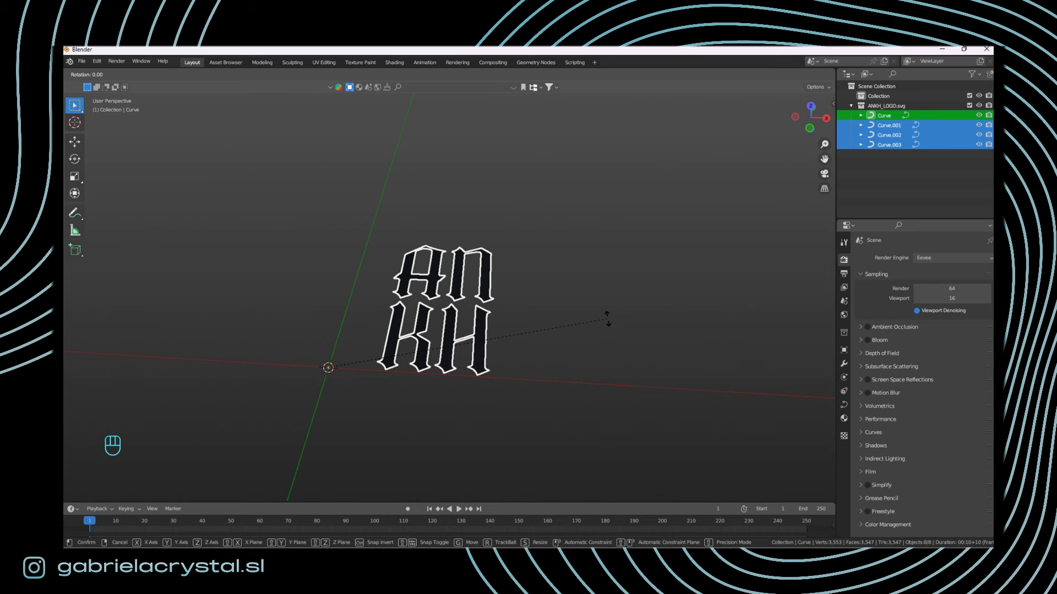
key(x)
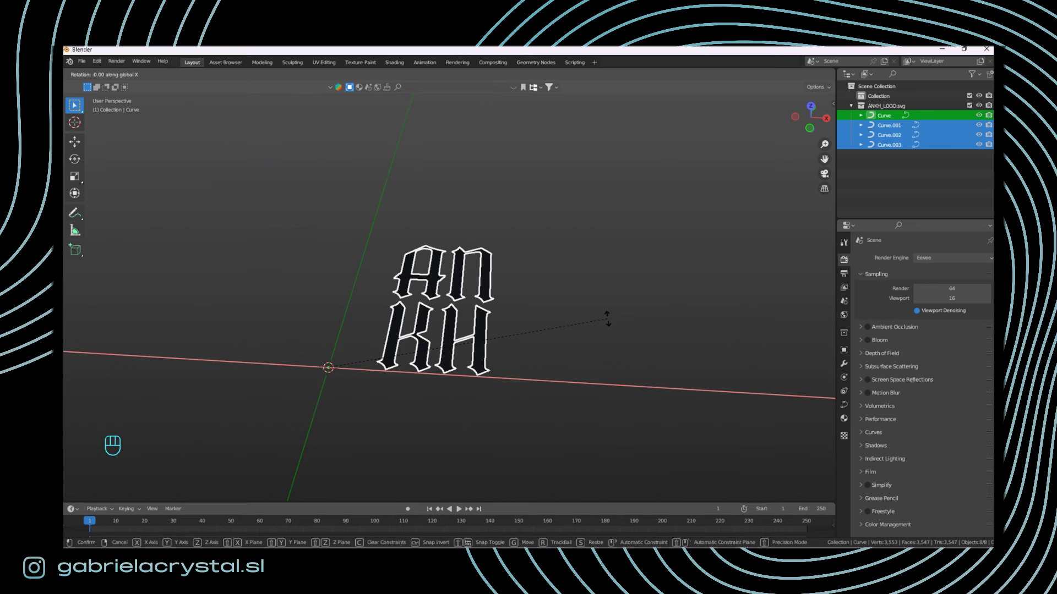
key(KP_9)
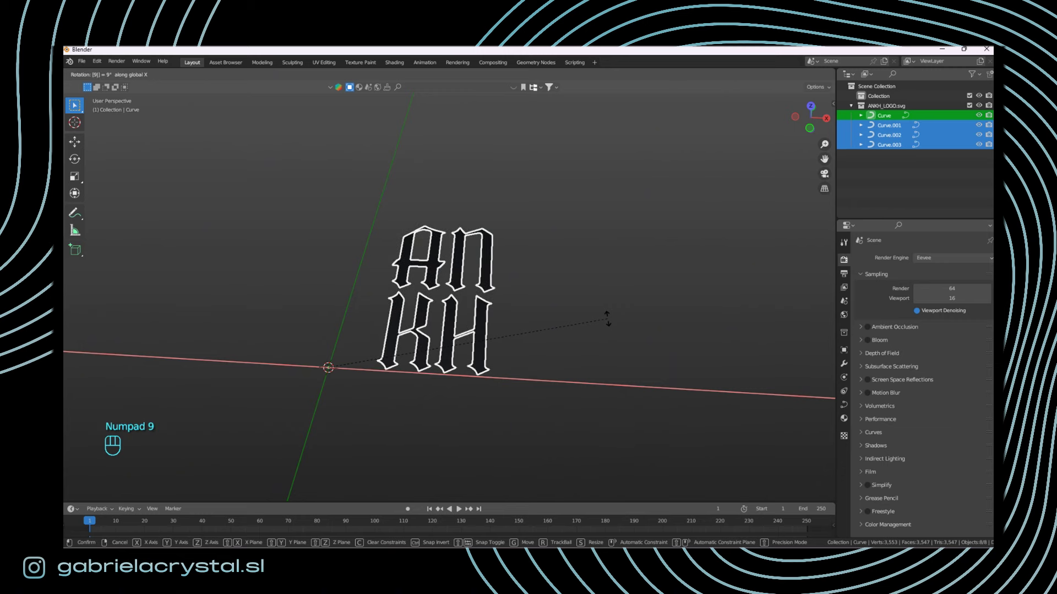
key(KP_0)
key(KP_Enter)
drag(585, 296, 592, 258)
drag(555, 280, 574, 288)
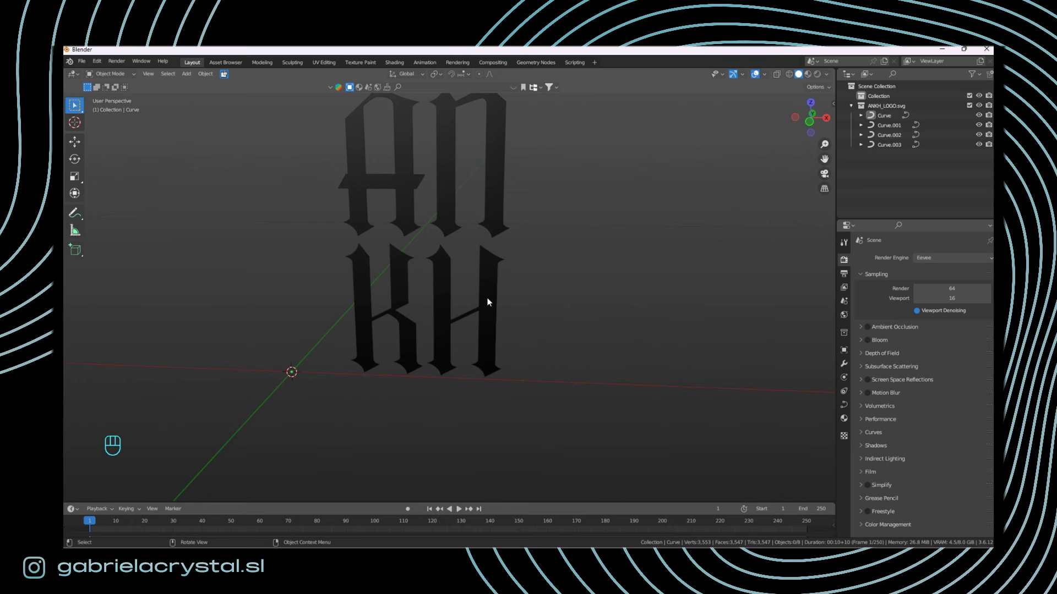
Step: Select the four letters with A active and join them into one object with Ctrl+J
click(491, 301)
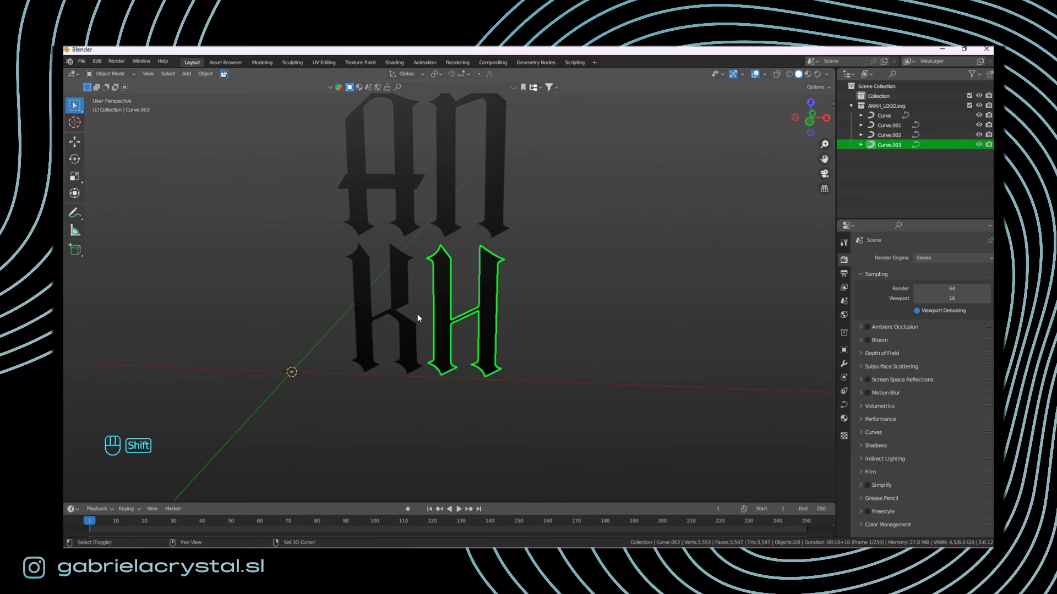
click(401, 276)
click(502, 172)
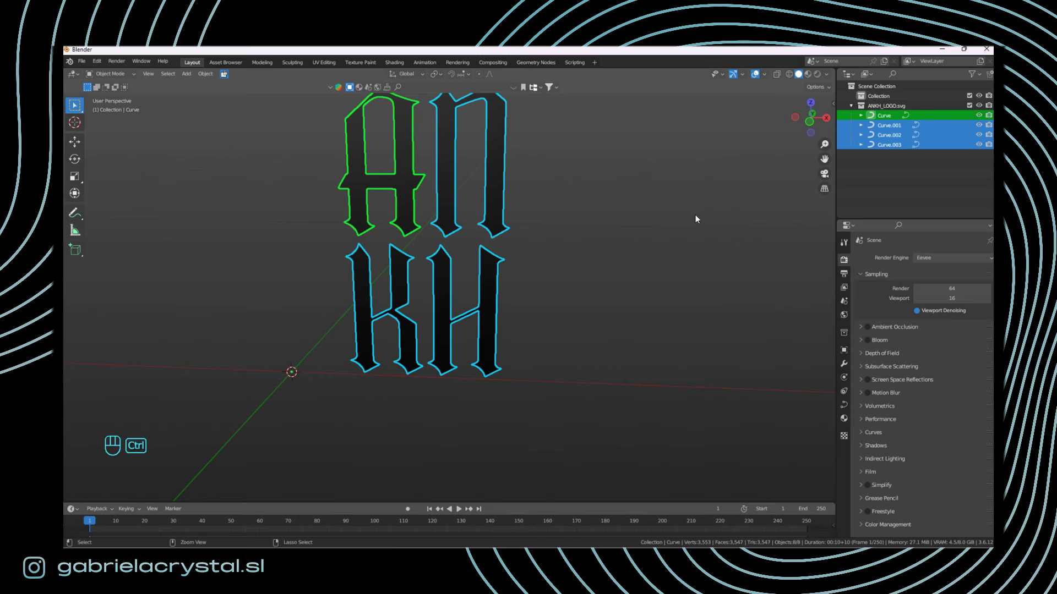
key(ctrl+j)
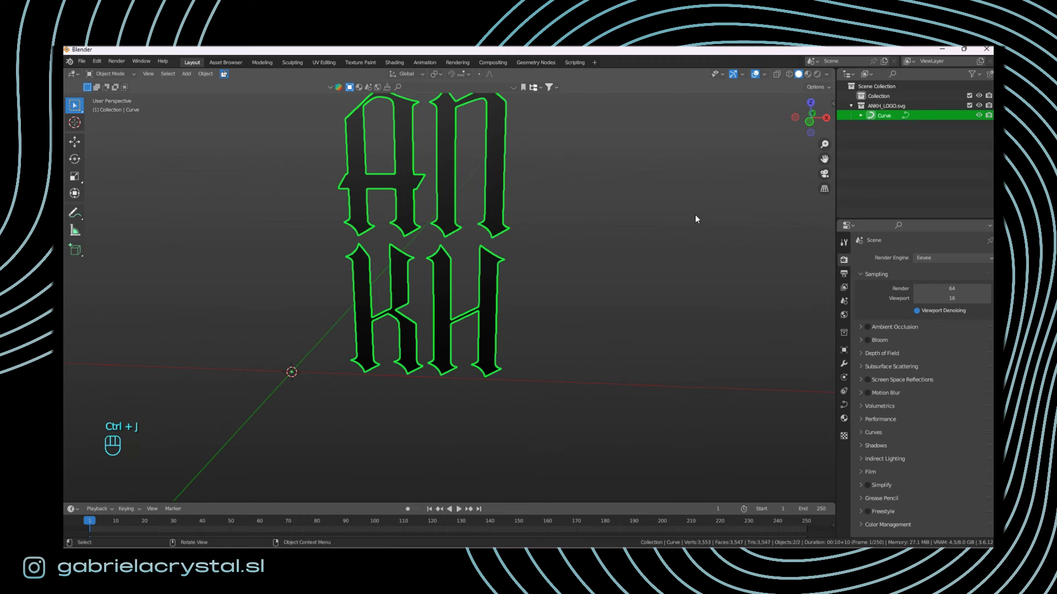
Step: Inspect the joined logo, undo a stray grab move, and select all objects
drag(511, 228, 546, 257)
drag(565, 251, 577, 265)
key(g)
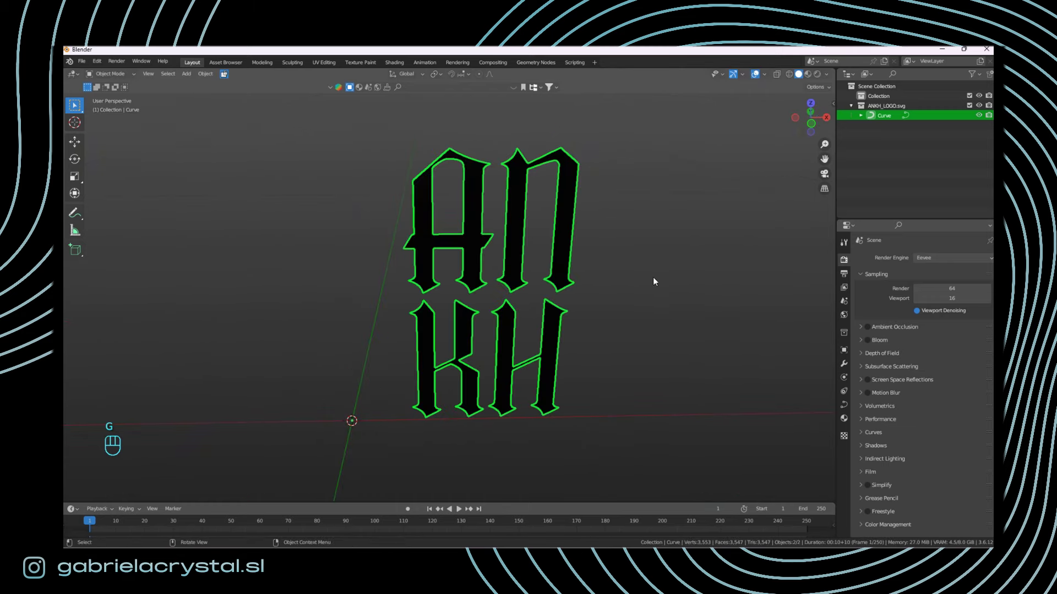
key(g)
key(ctrl+z)
middle_click(494, 296)
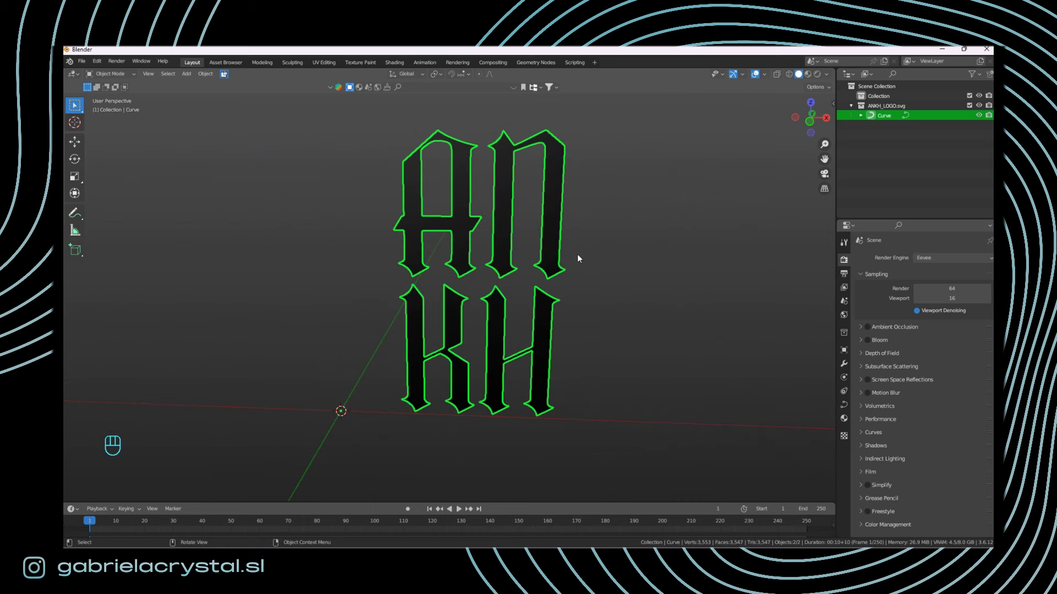
key(a)
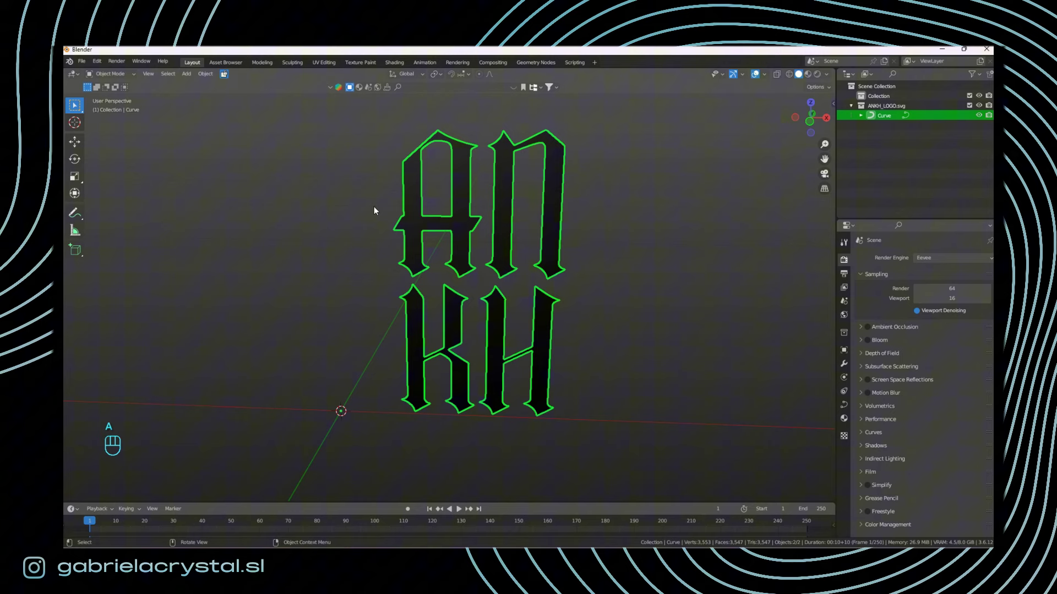
middle_click(600, 289)
middle_click(615, 294)
Step: Convert the joined ANKH logo curve object to a mesh via Convert To > Mesh
drag(531, 224, 567, 317)
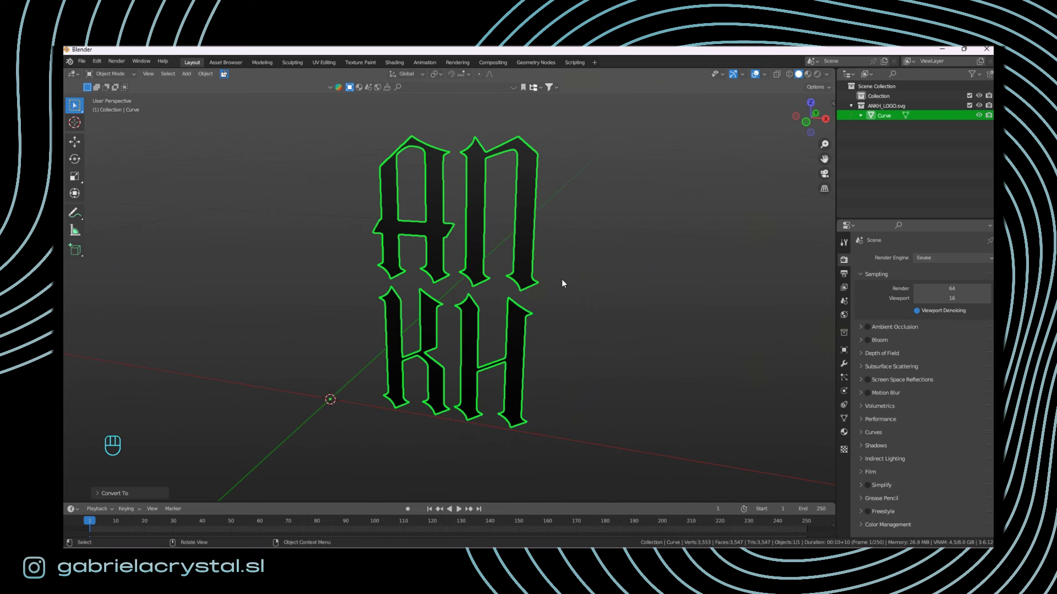
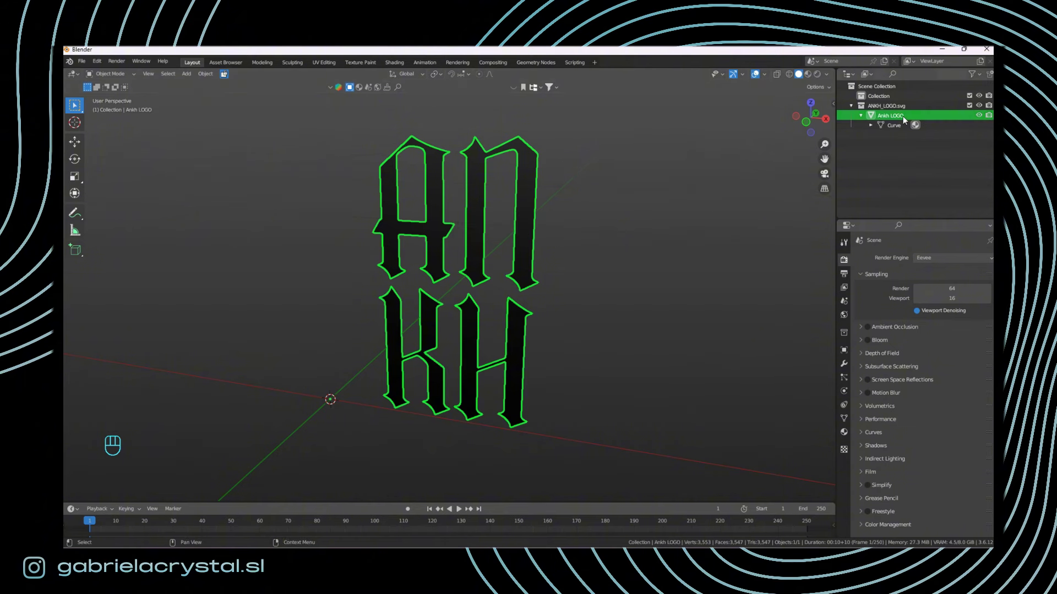
click(529, 231)
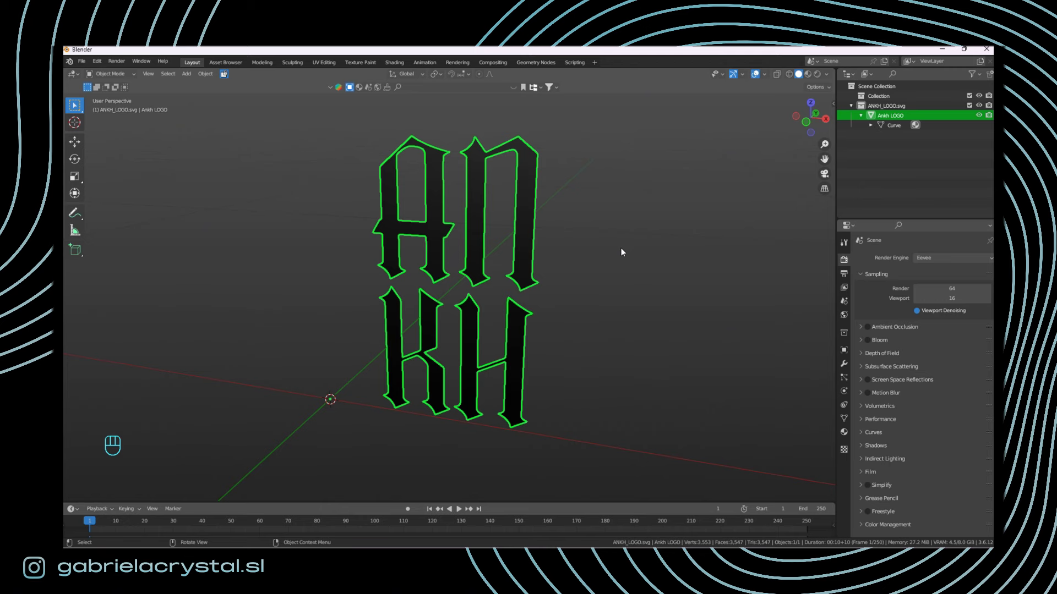
key(g)
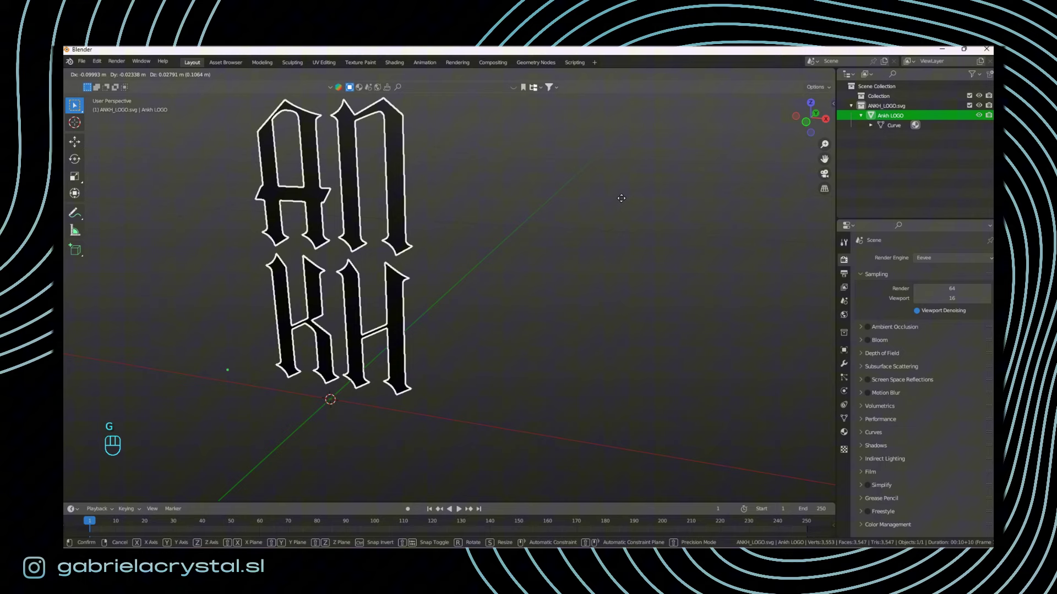
key(s)
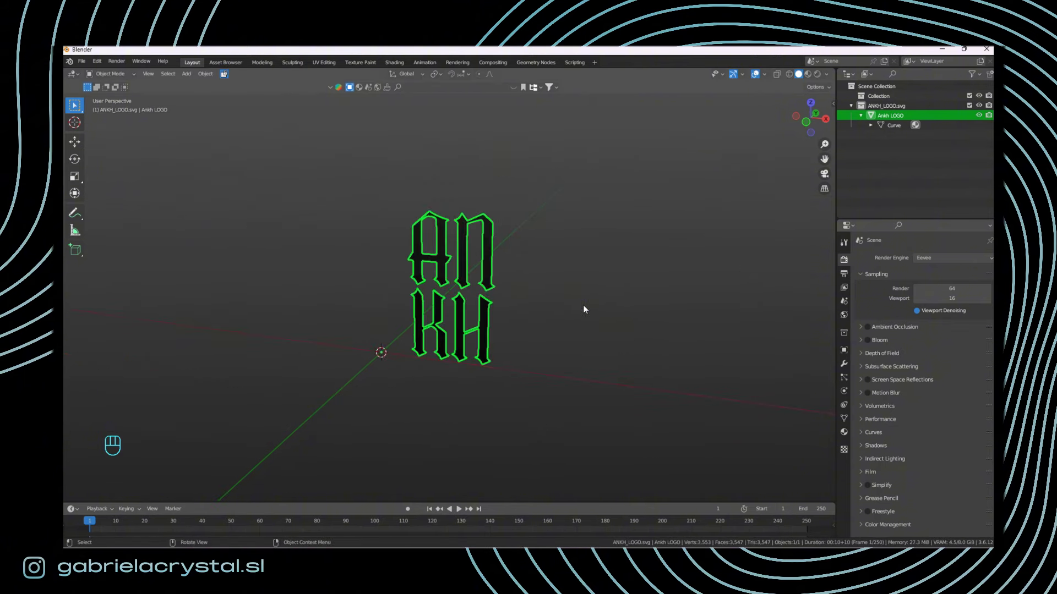
key(s)
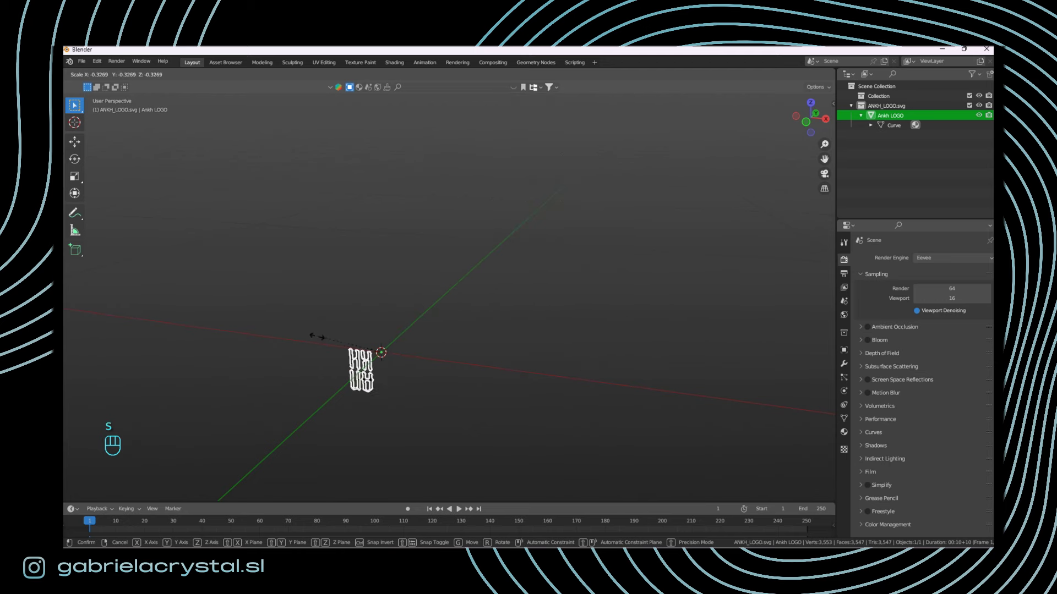
drag(642, 304, 543, 309)
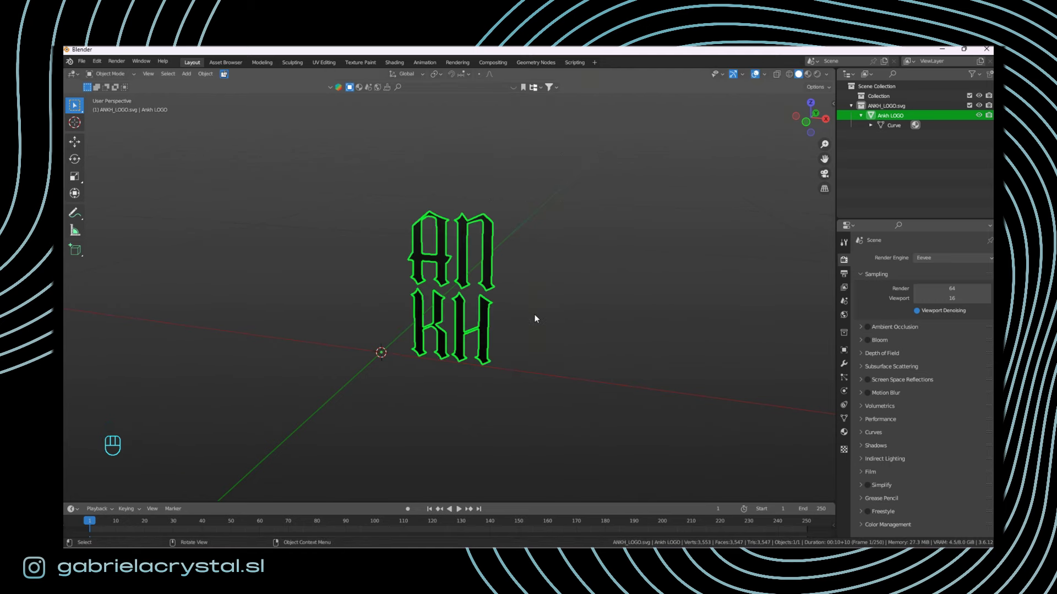
drag(524, 319, 551, 317)
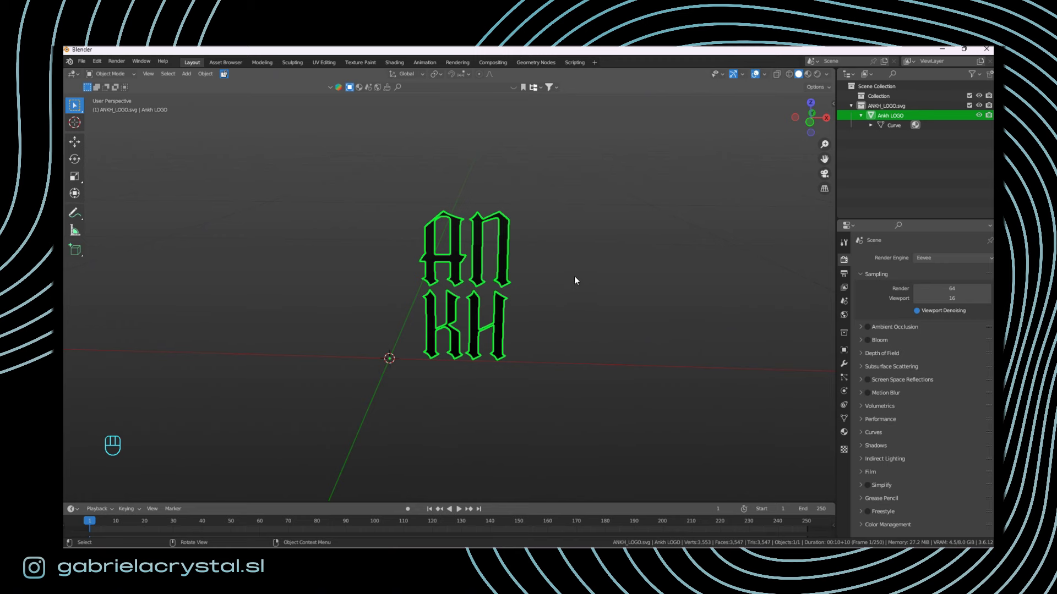
drag(578, 280, 564, 284)
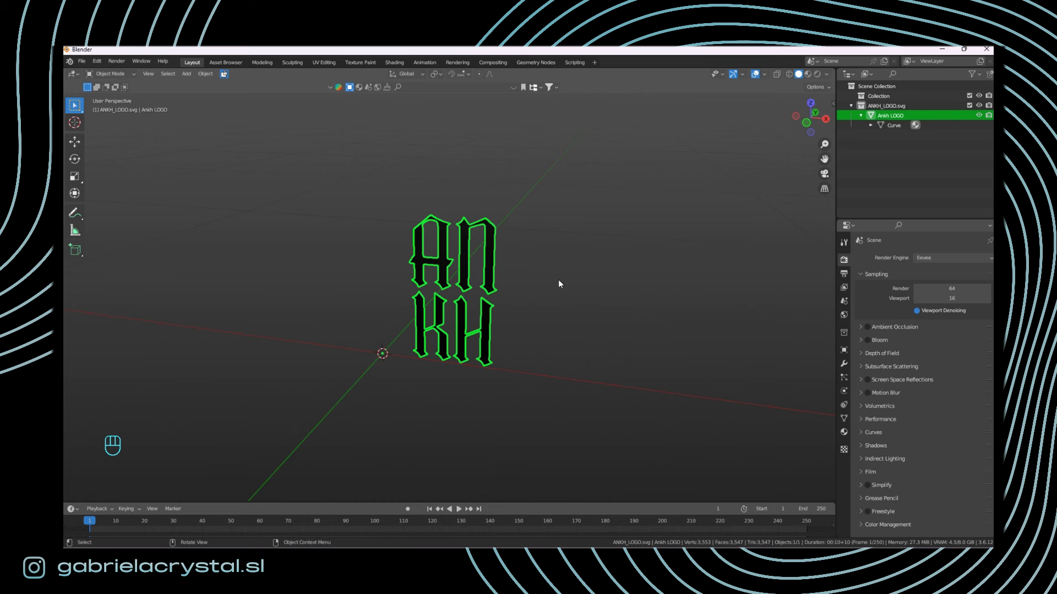
middle_click(576, 282)
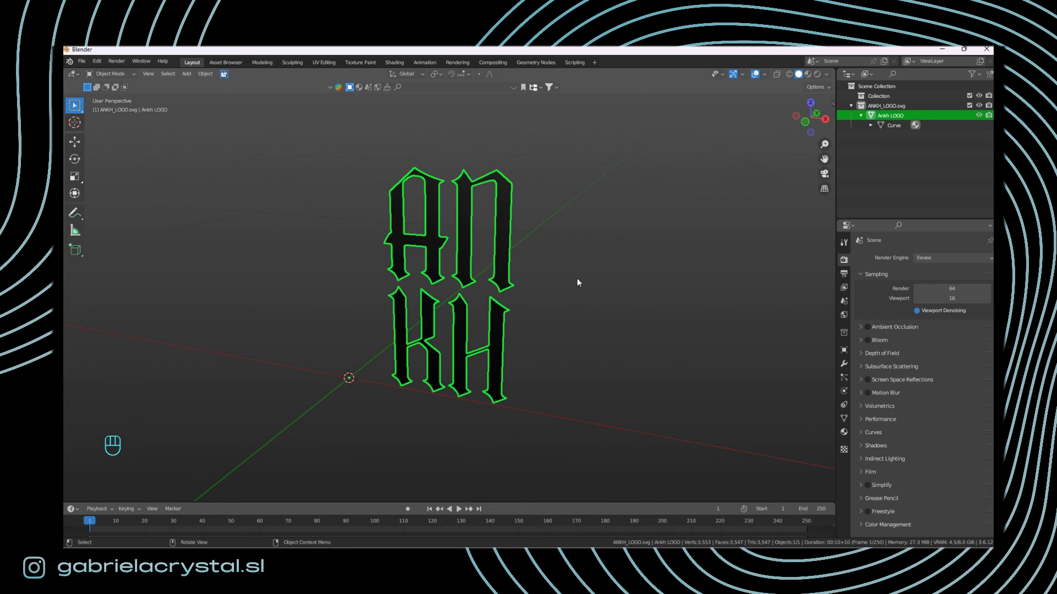
Step: Enter Edit Mode on Ankh LOGO in face select mode, keeping a stray face near the A selected
key(Tab)
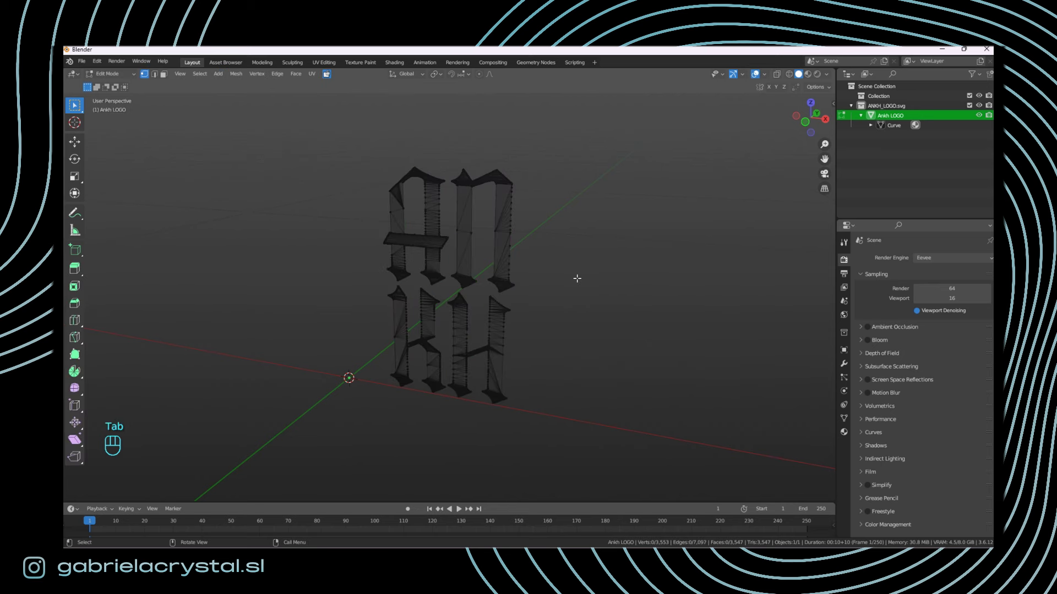
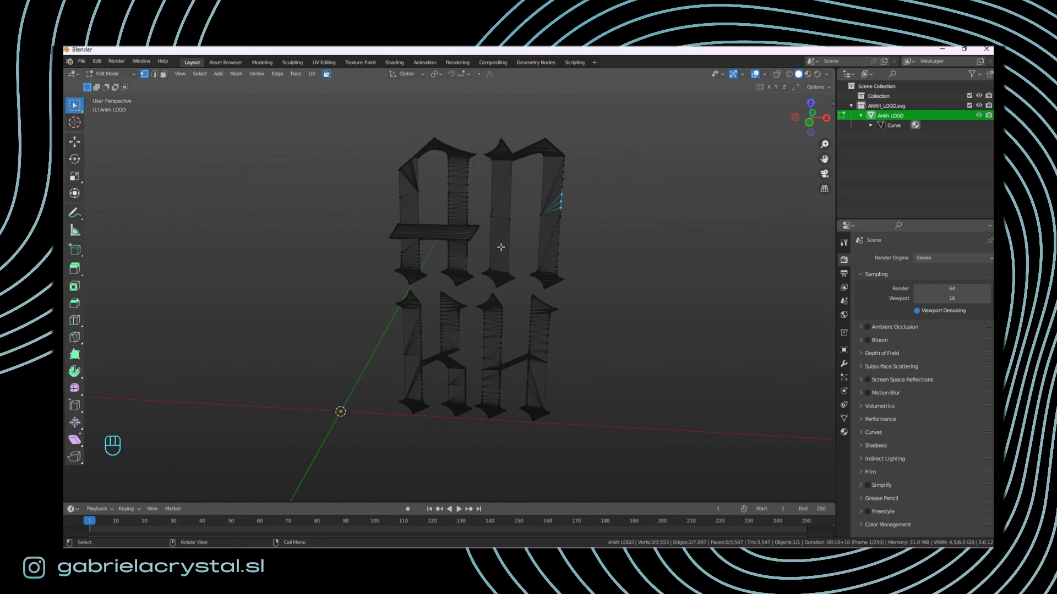
key(3)
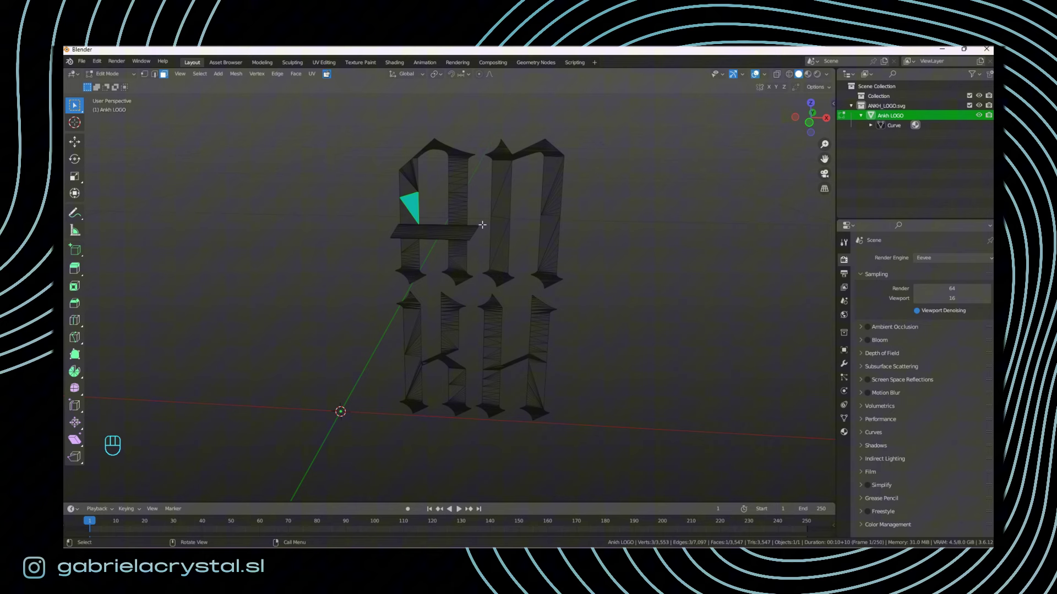
key(Delete)
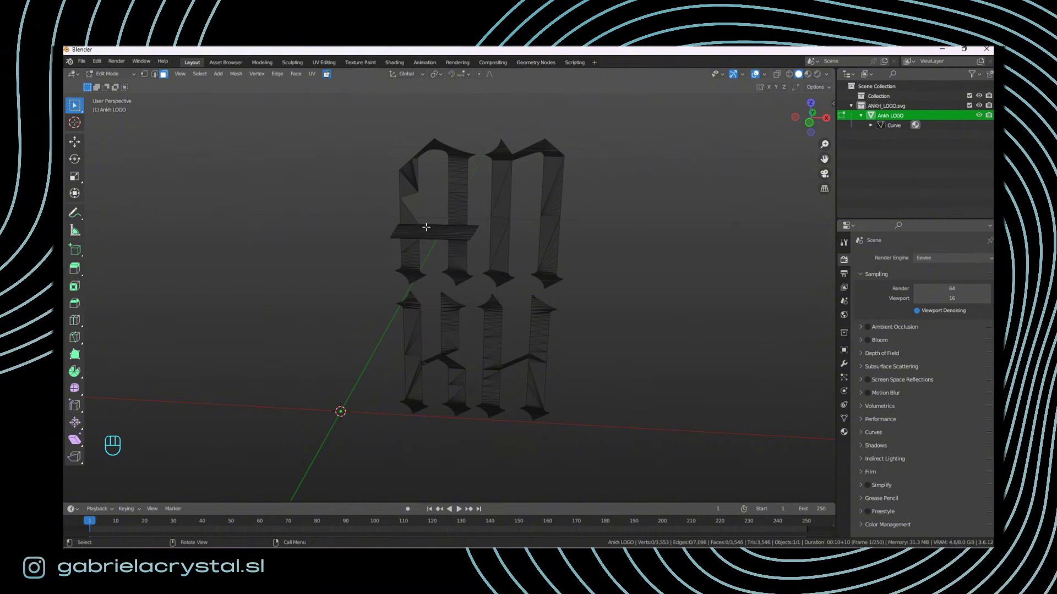
key(ctrl+z)
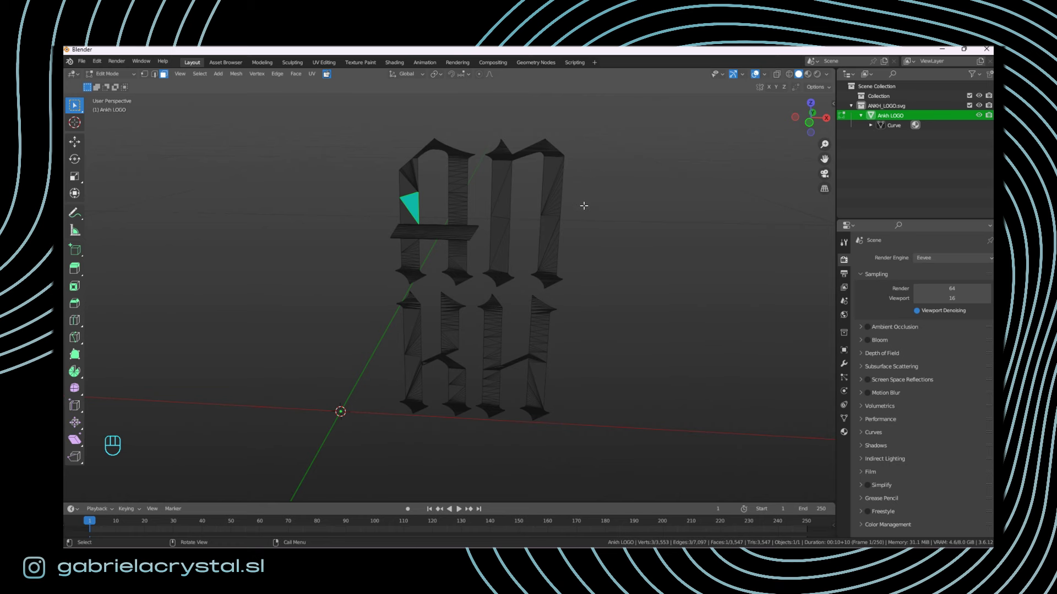
key(Tab)
key(Tab)
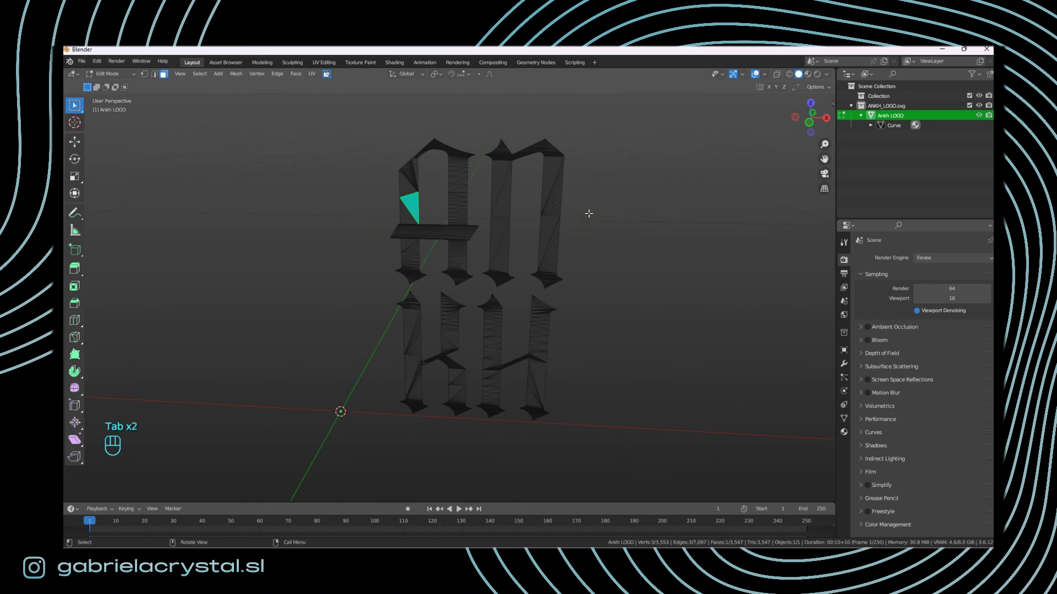
Step: Select all 3,547 faces of the Ankh LOGO mesh, cycling vertex, edge and face modes
key(a)
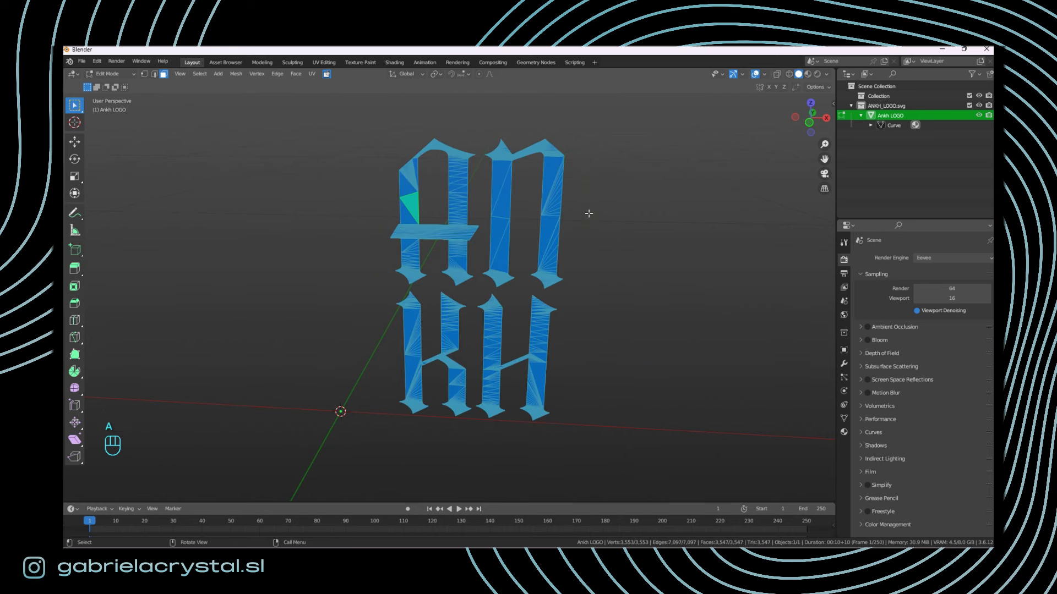
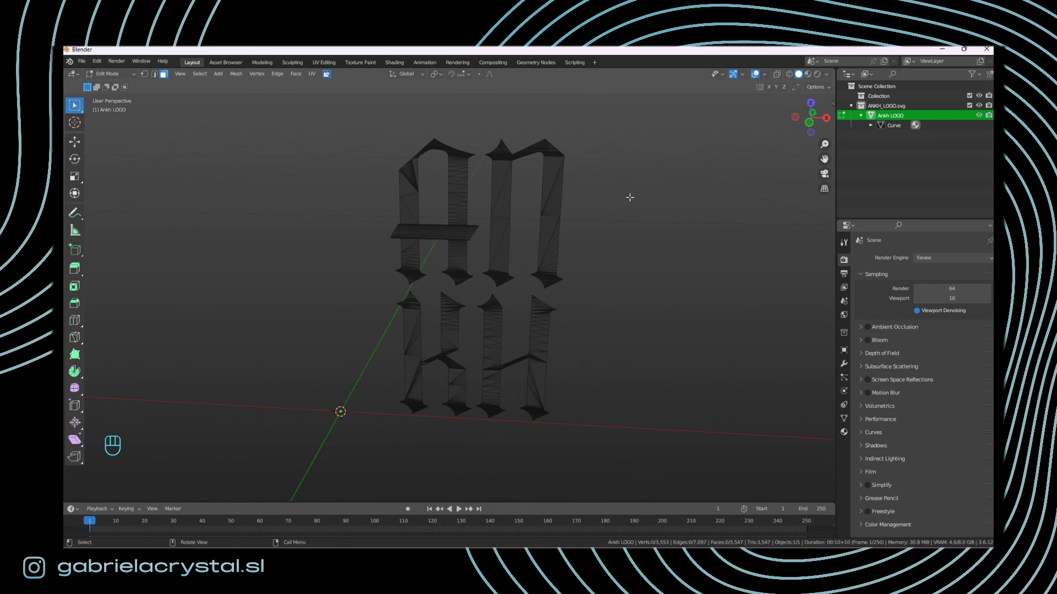
key(a)
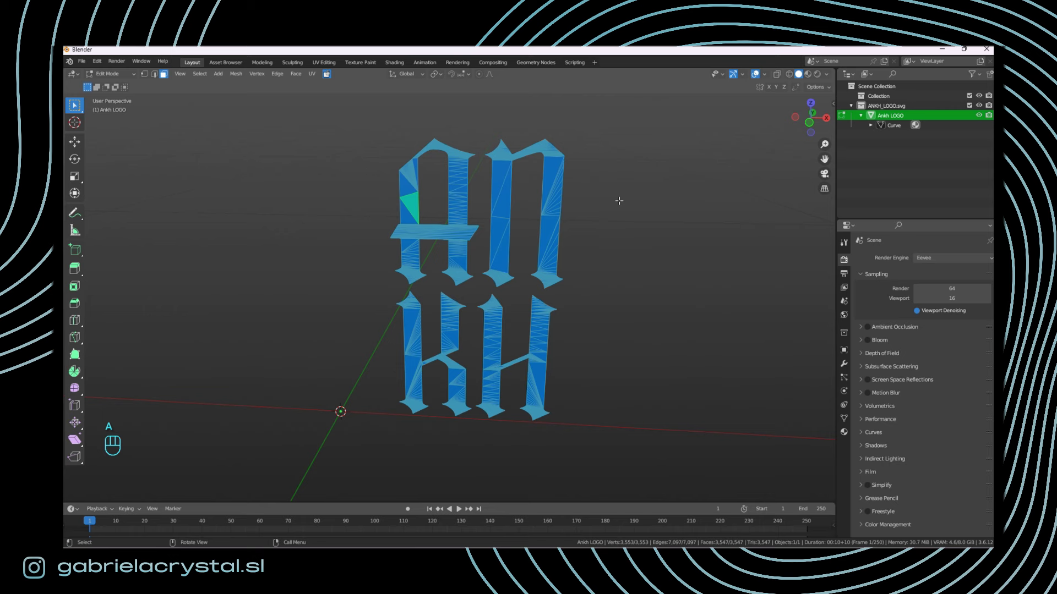
key(1)
key(2)
key(3)
key(1)
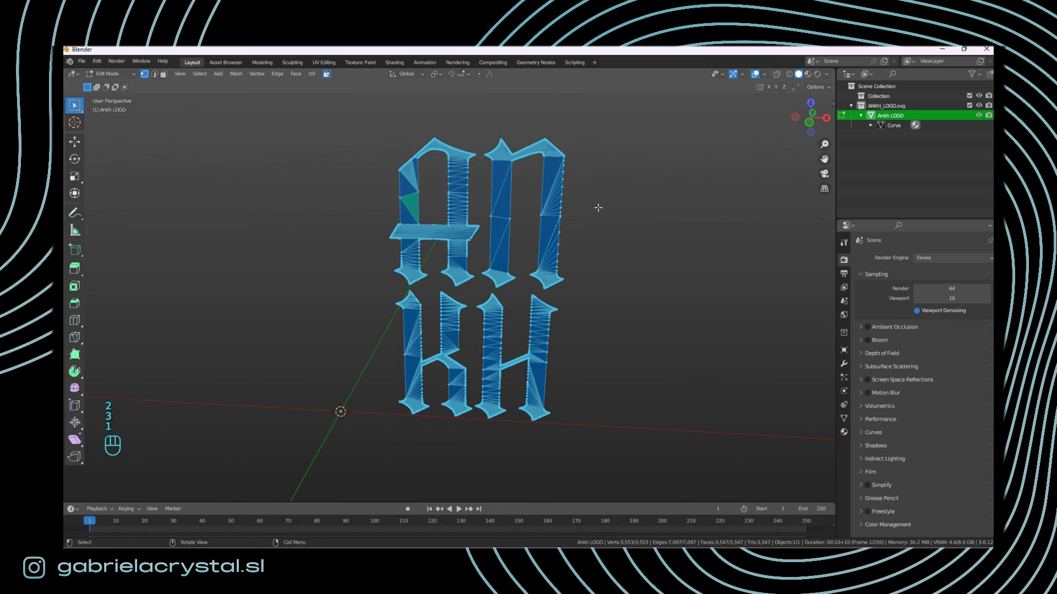
key(2)
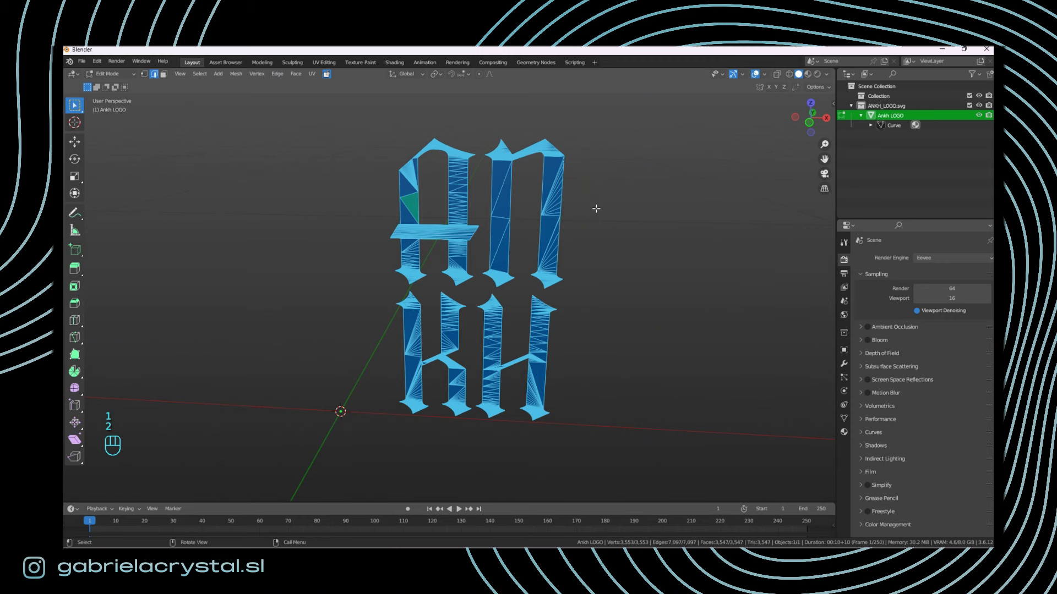
key(3)
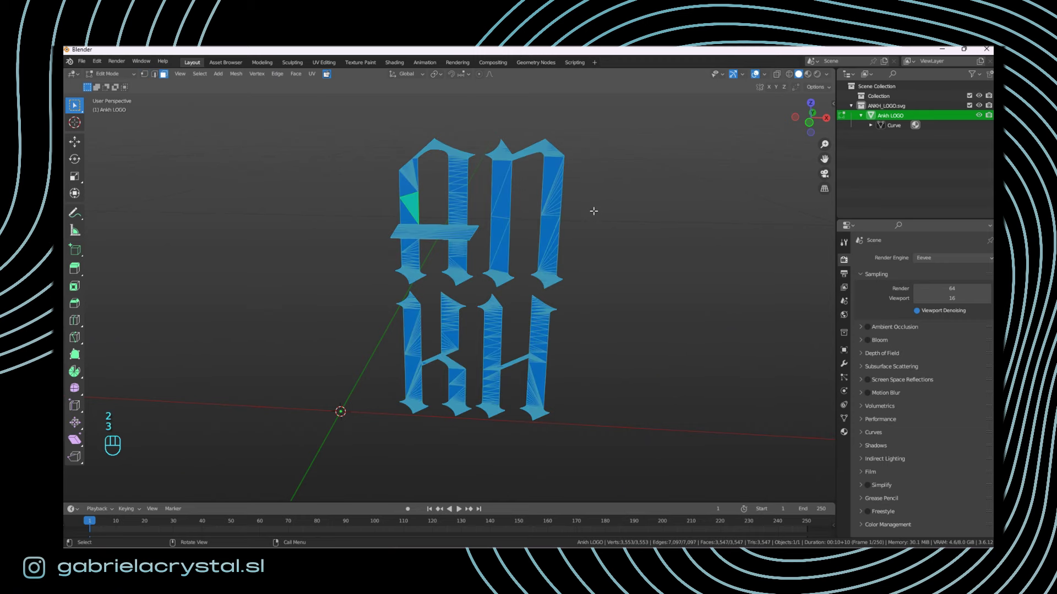
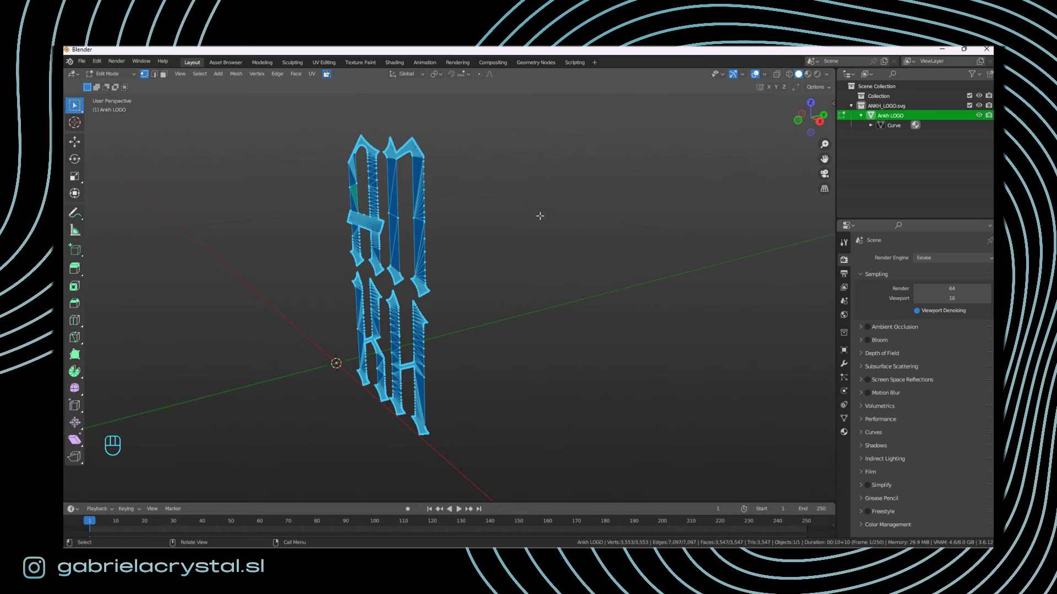
Step: From right view, extrude the logo faces along Y into a slab about 3.6 cm deep
key(KP_3)
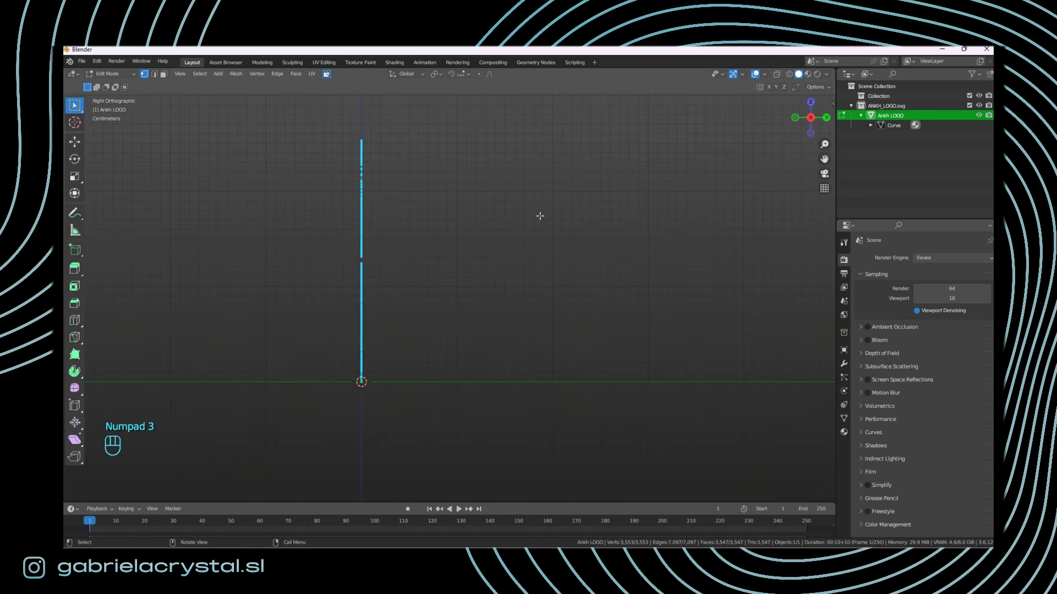
key(e)
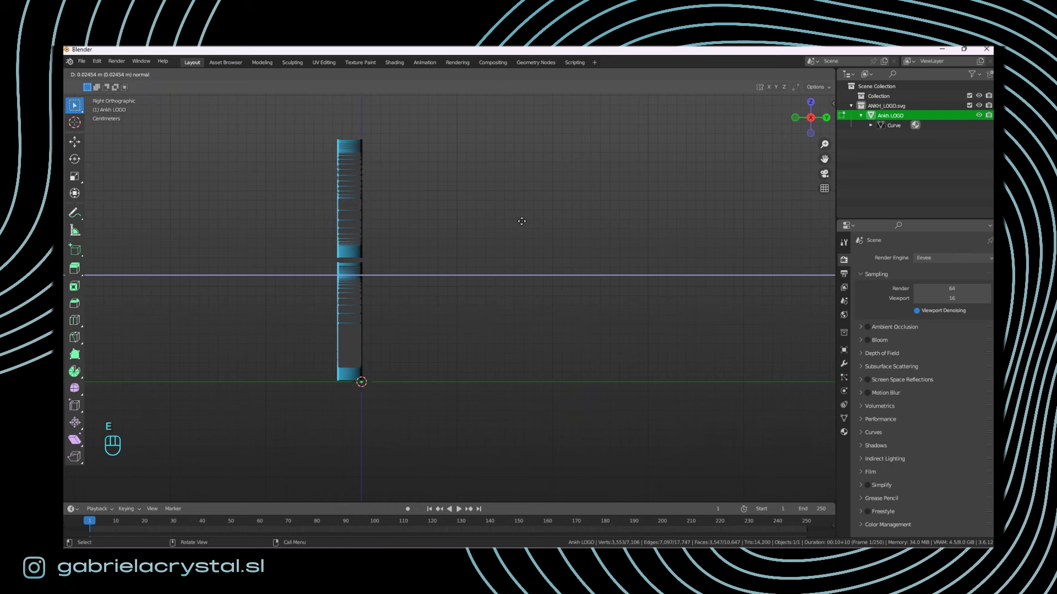
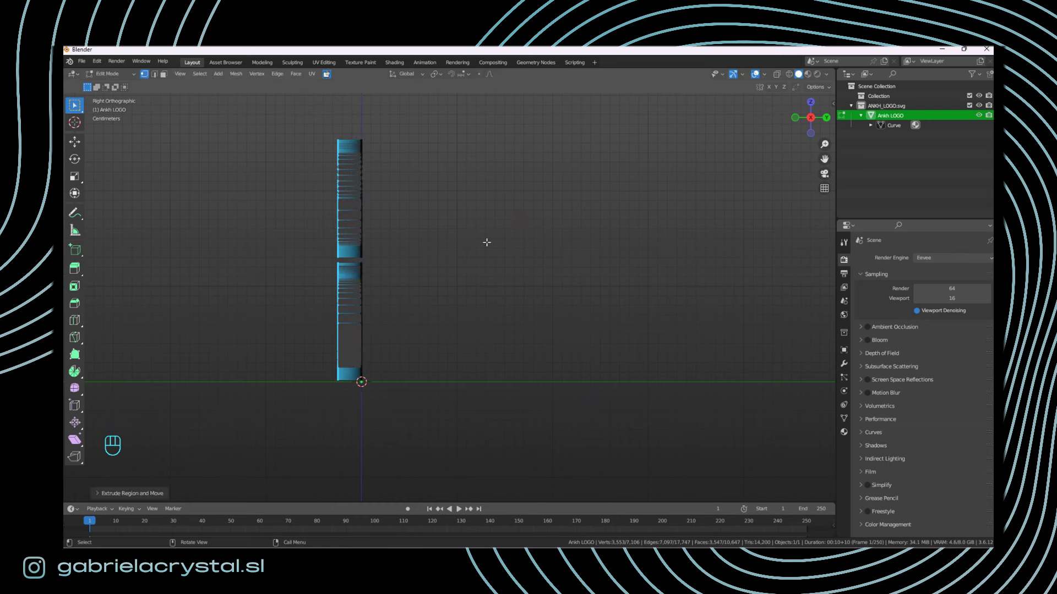
key(ctrl+z)
key(e)
key(y)
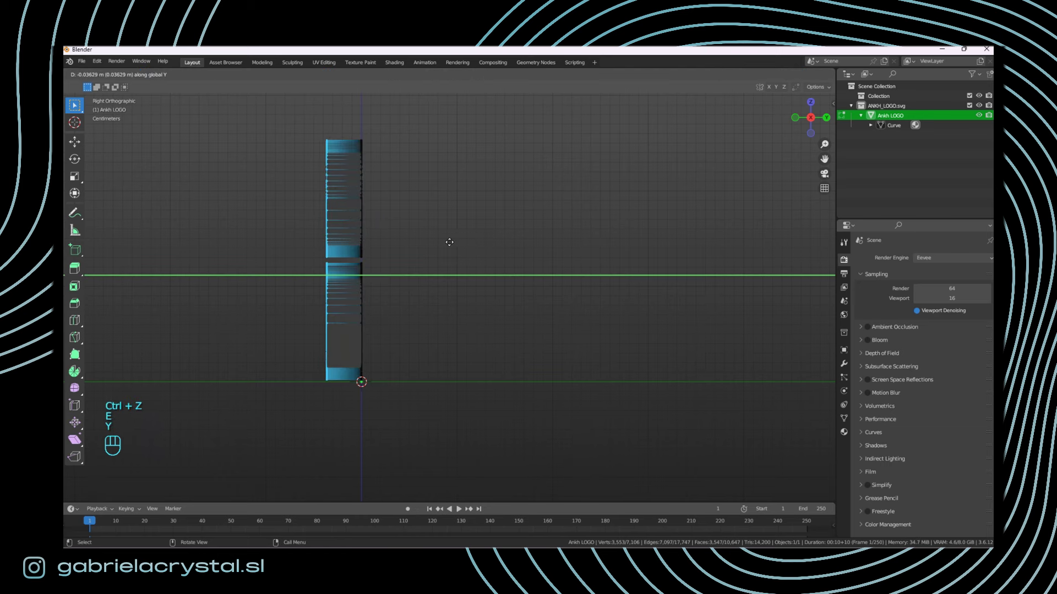
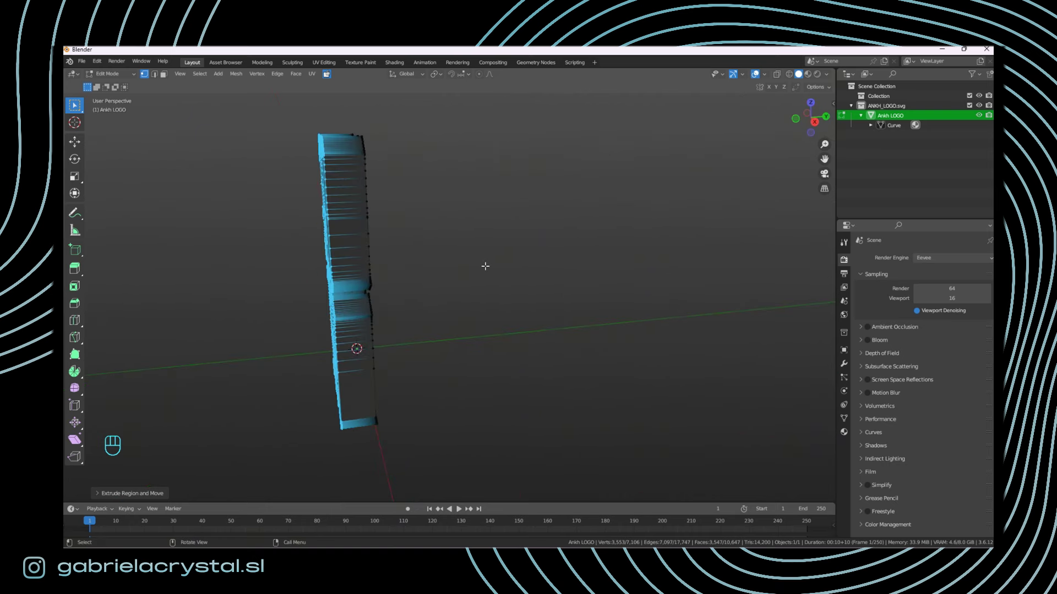
Step: Return to front view and remove the imported SVGMat.001 material from Ankh LOGO
key(KP_1)
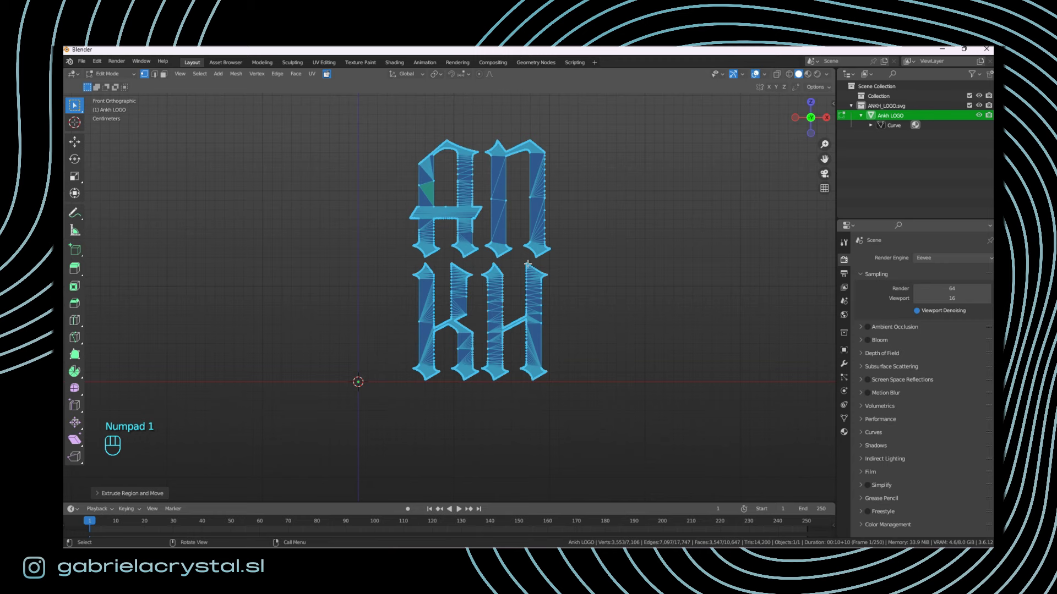
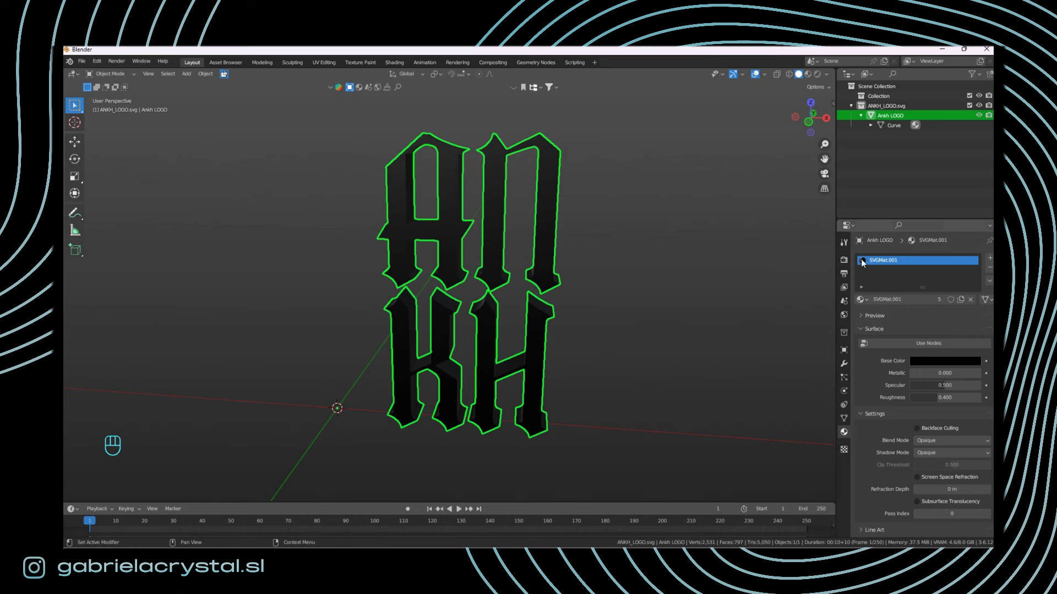
click(991, 270)
Step: Orbit around the logo edge-on and zoom in close on the letter surfaces
drag(567, 334, 588, 344)
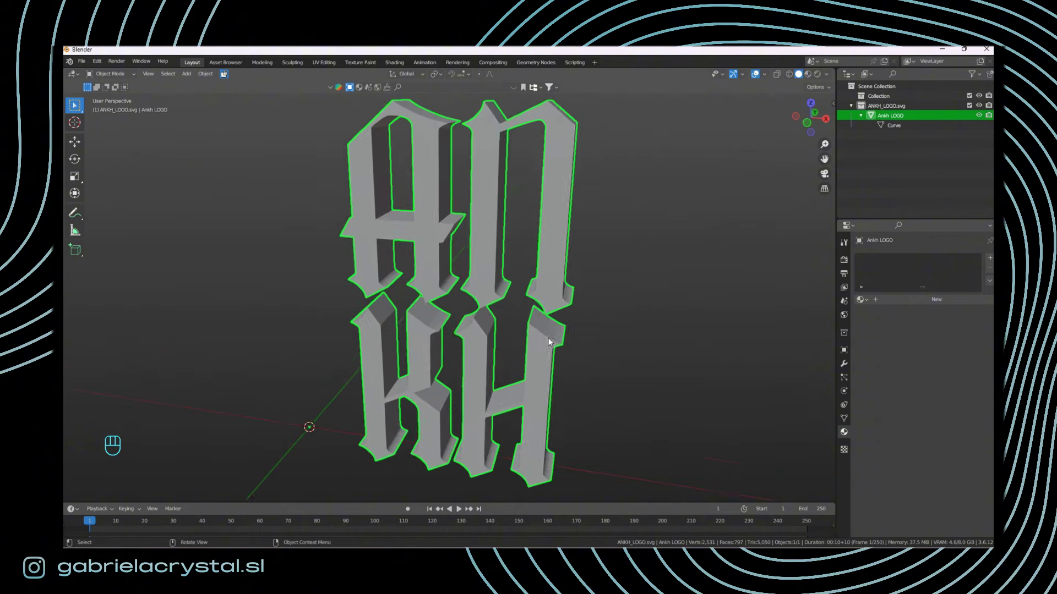
drag(530, 341, 487, 347)
drag(442, 271, 471, 260)
drag(450, 208, 482, 258)
drag(582, 392, 545, 389)
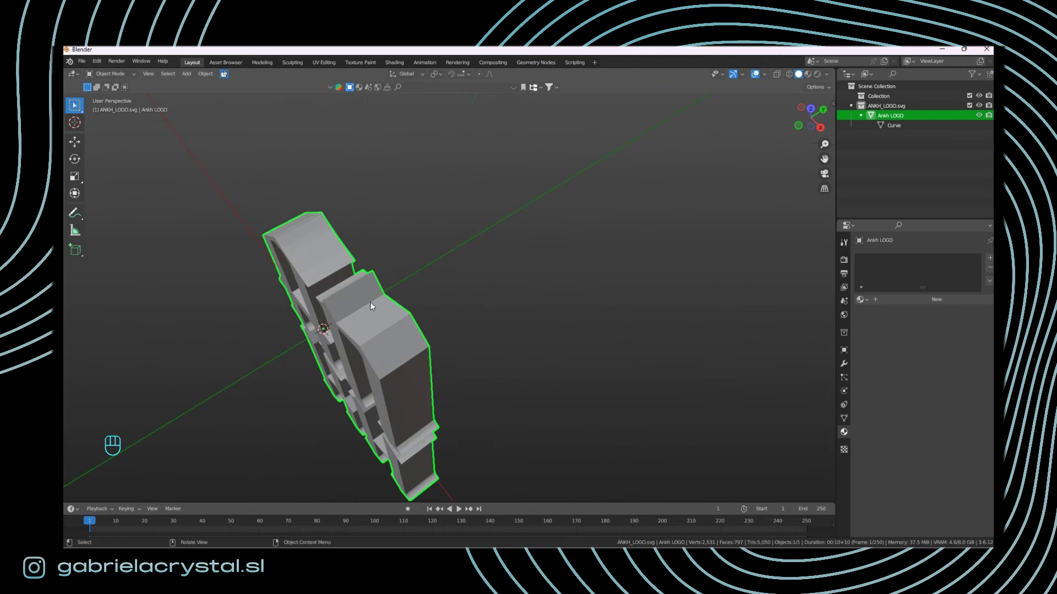
drag(374, 306, 332, 282)
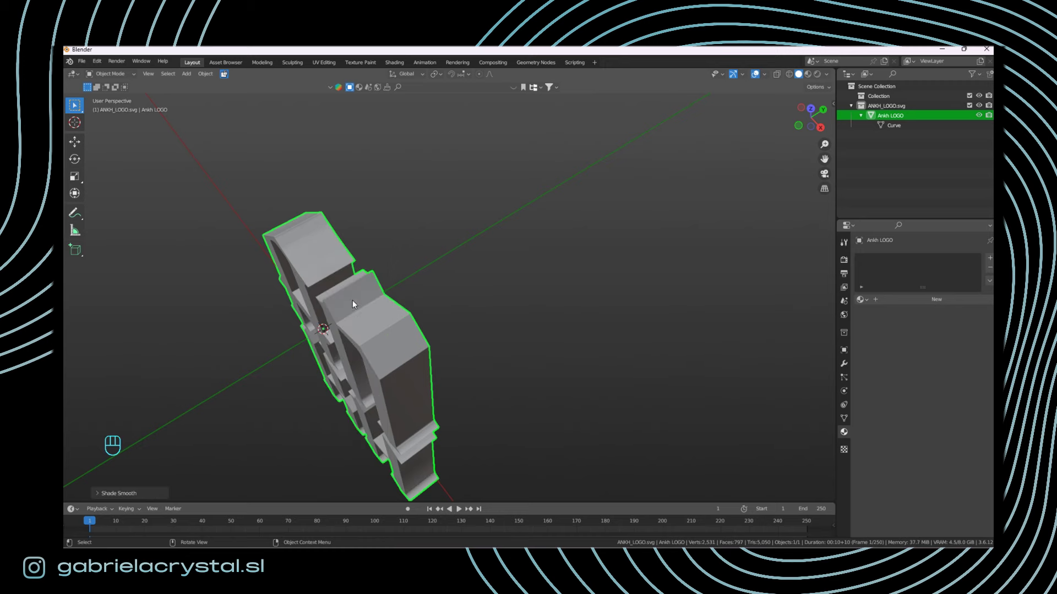
middle_click(378, 316)
middle_click(467, 318)
drag(353, 311, 328, 280)
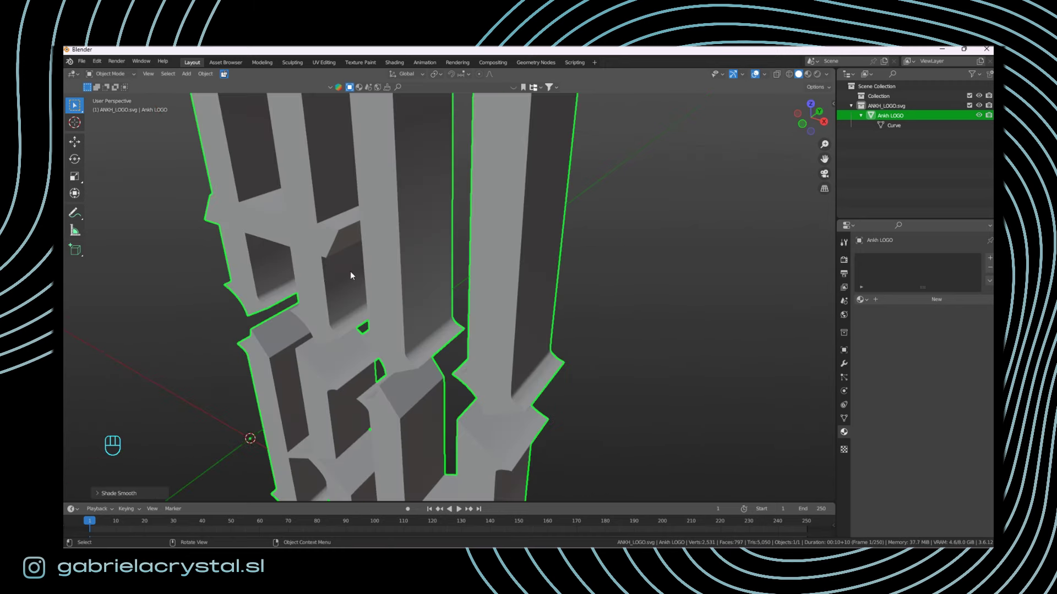
middle_click(429, 290)
drag(431, 342, 445, 367)
drag(460, 403, 538, 366)
Step: Orbit back out to view the whole logo and check its streaky smooth shading
drag(545, 365, 623, 352)
drag(568, 320, 369, 310)
drag(413, 302, 453, 319)
drag(433, 314, 414, 309)
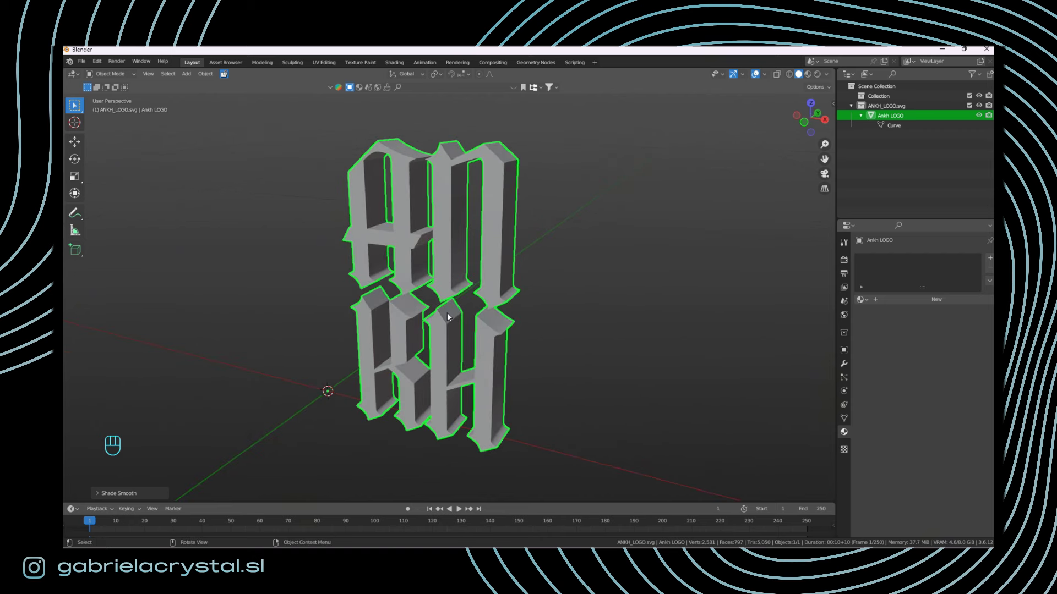
middle_click(469, 187)
drag(490, 196, 539, 277)
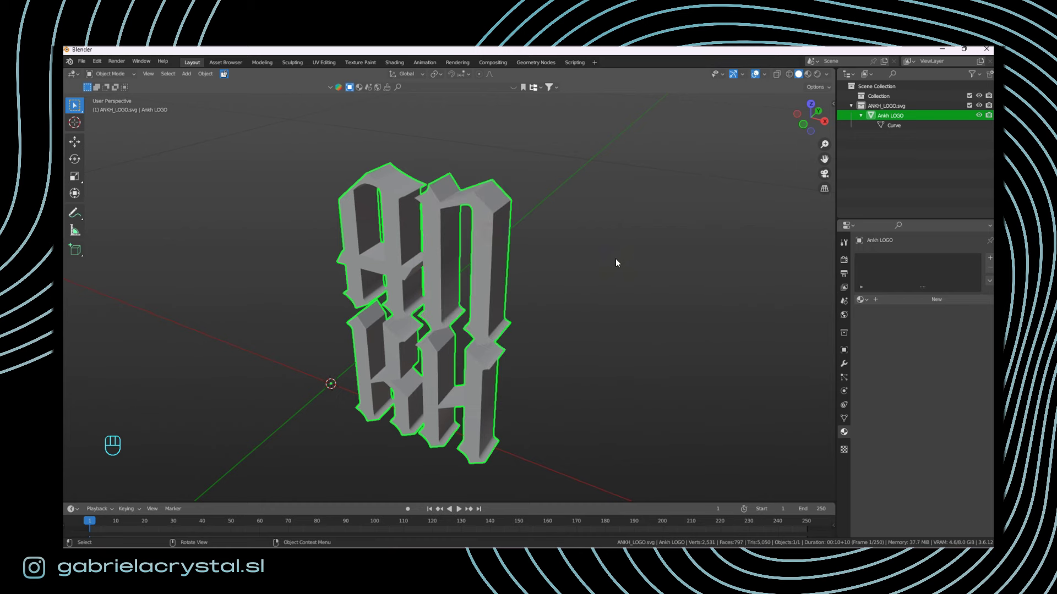
drag(491, 200, 670, 269)
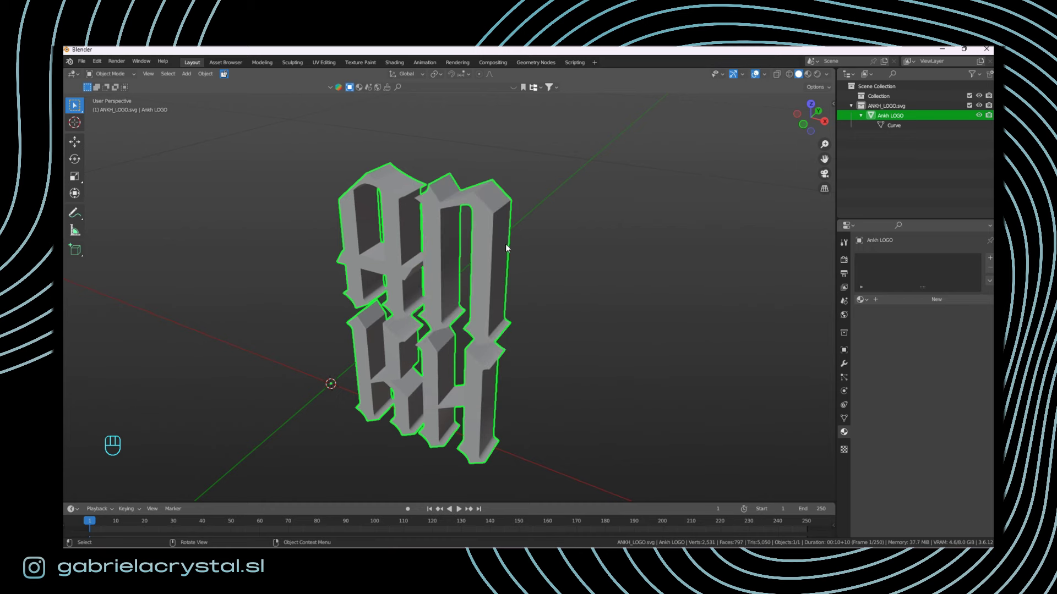
drag(490, 208, 464, 200)
drag(598, 292, 575, 290)
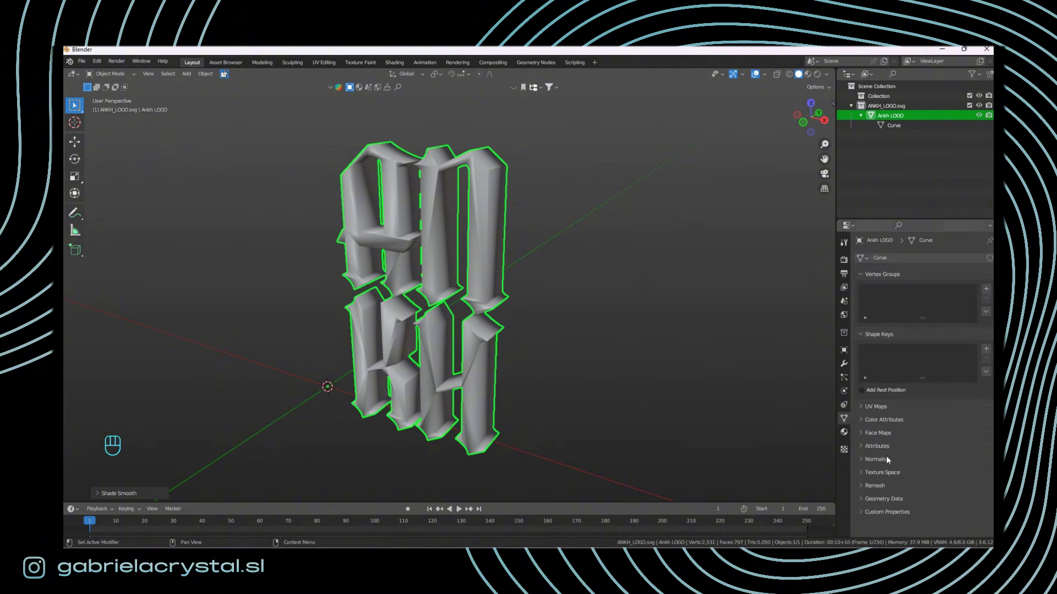
Step: Enable Auto Smooth at 30° under Normals for the Ankh LOGO mesh and check the shading
click(883, 462)
click(914, 478)
drag(450, 257, 468, 301)
drag(483, 345, 484, 295)
drag(516, 301, 458, 303)
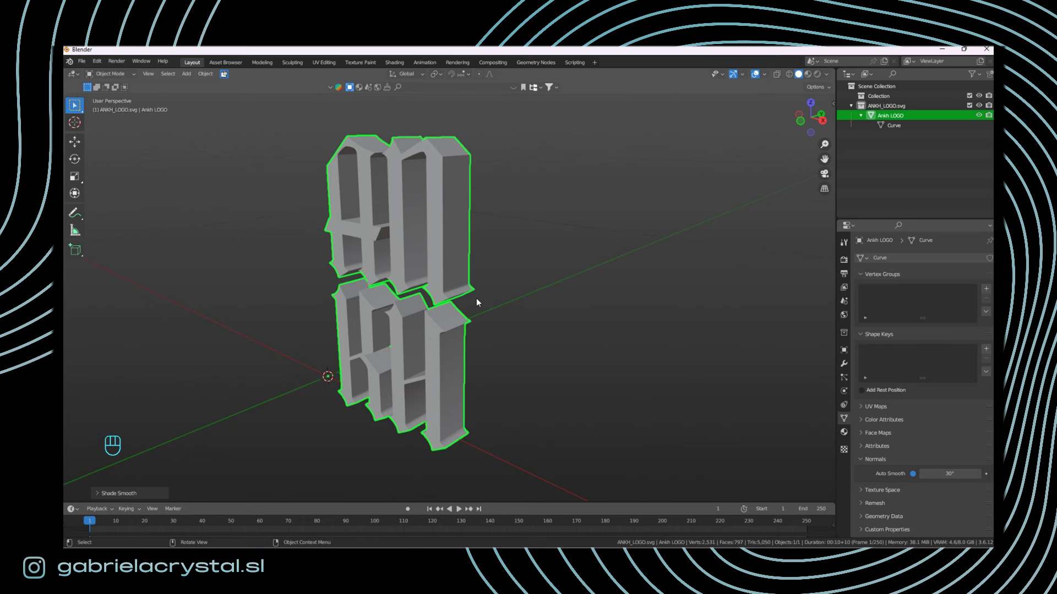
middle_click(522, 303)
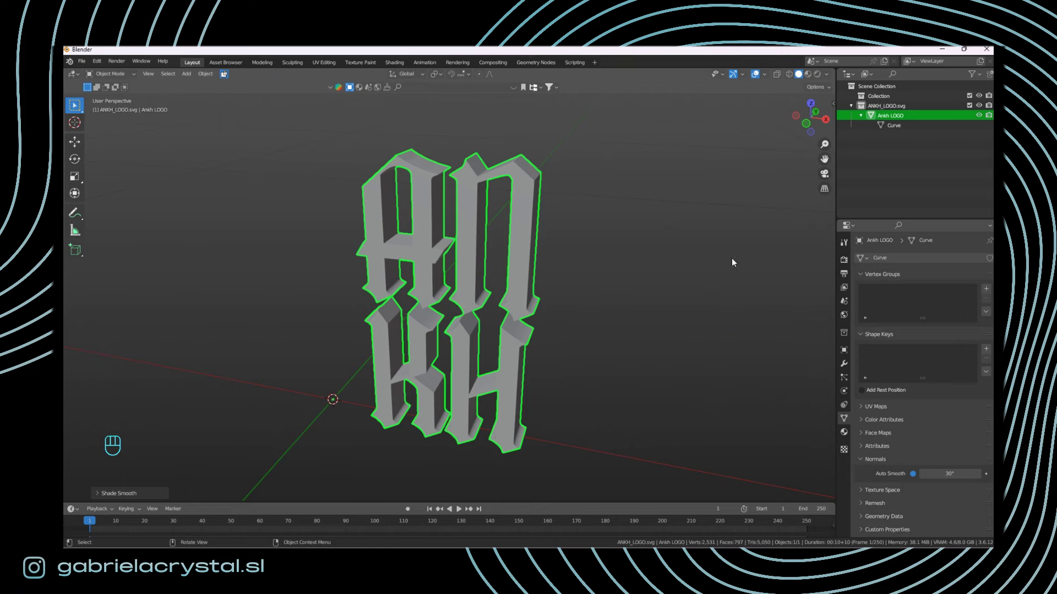
Step: Orbit around the logo to confirm the letters shade cleanly without streaks
drag(520, 274, 574, 260)
drag(549, 264, 480, 260)
drag(335, 234, 356, 234)
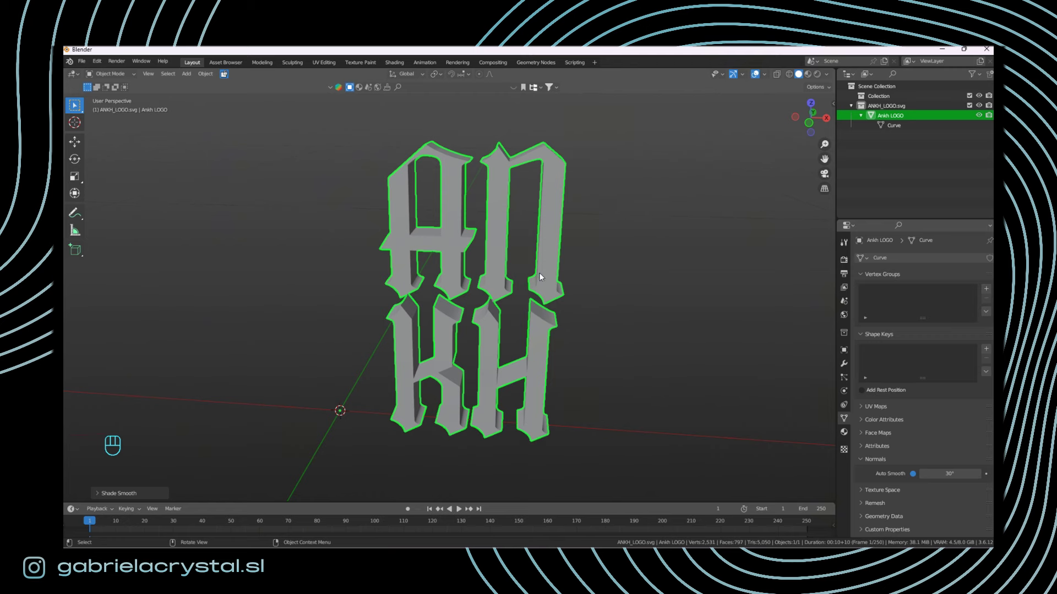
drag(549, 278, 526, 295)
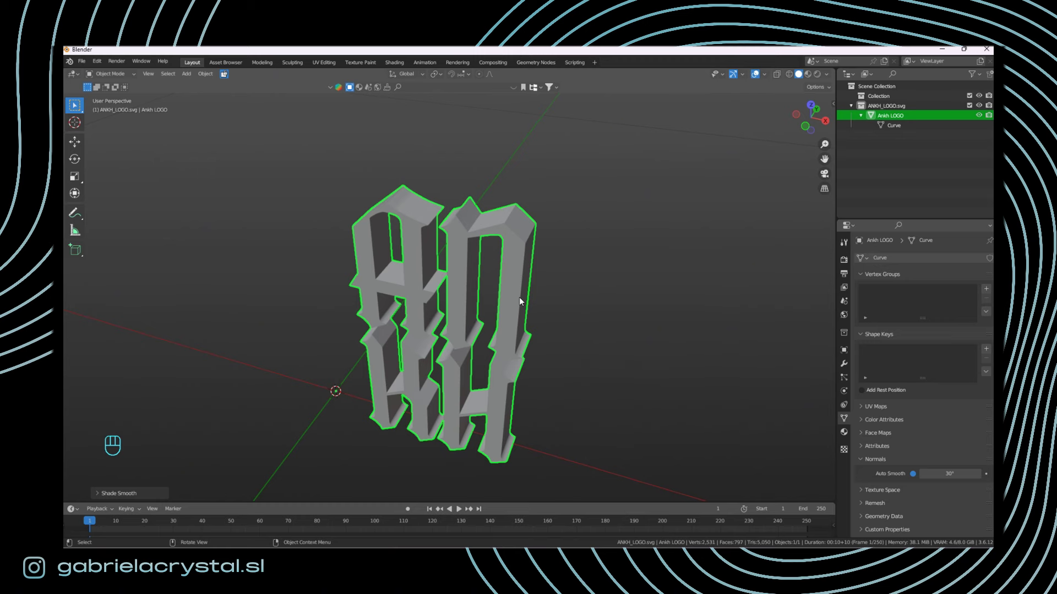
drag(621, 318, 633, 301)
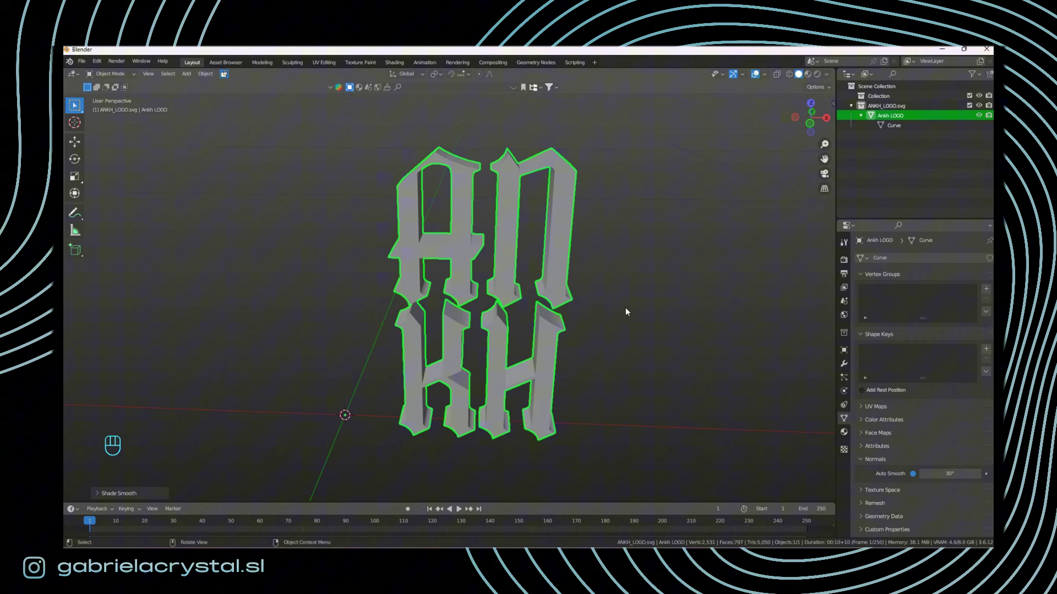
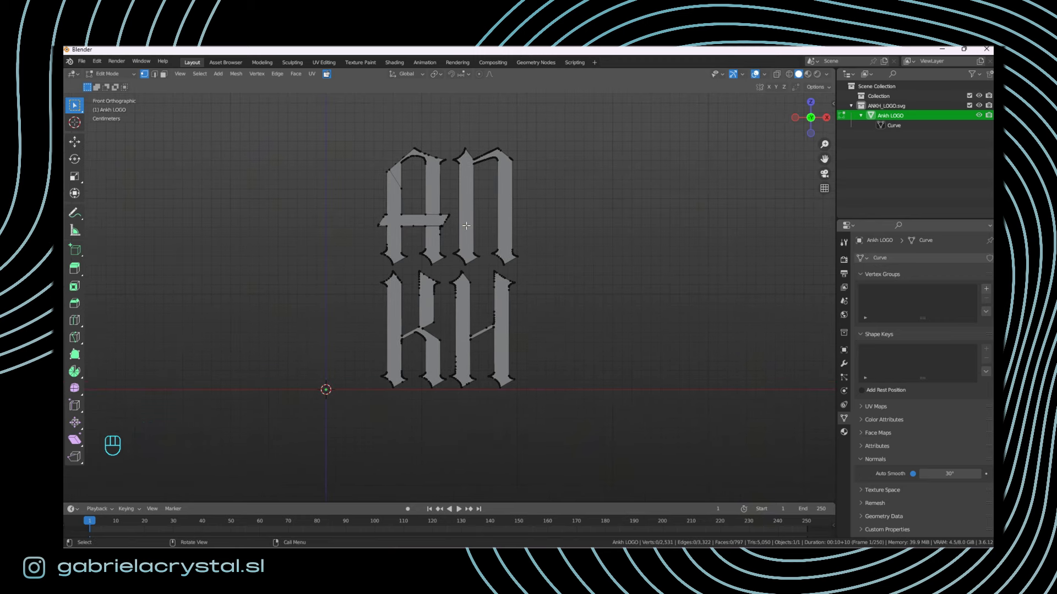
Step: Enter Edit Mode on the logo, view it from directly behind and switch to face selection
key(space)
key(space)
click(152, 527)
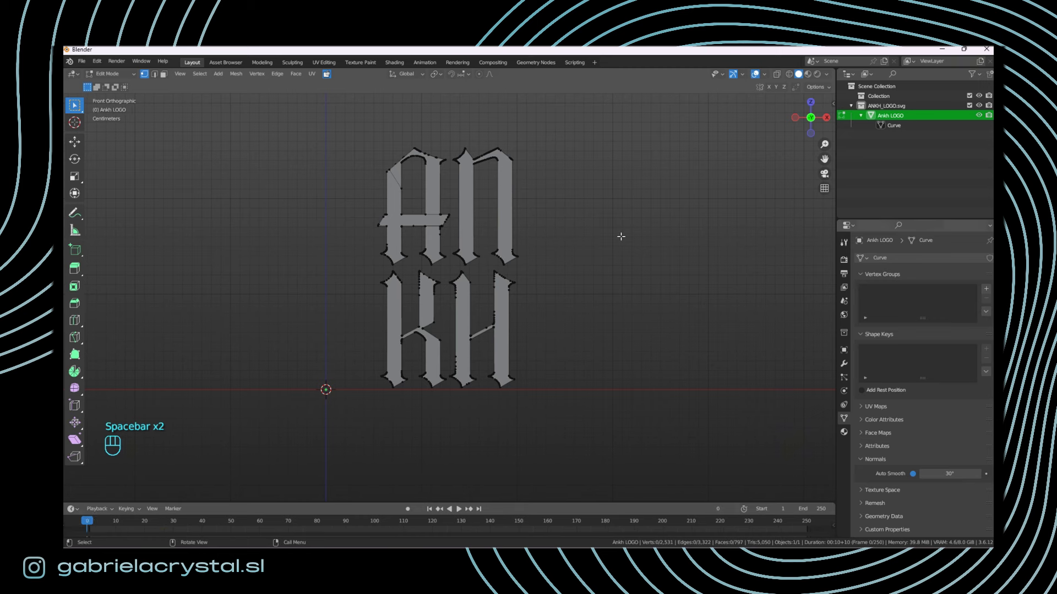
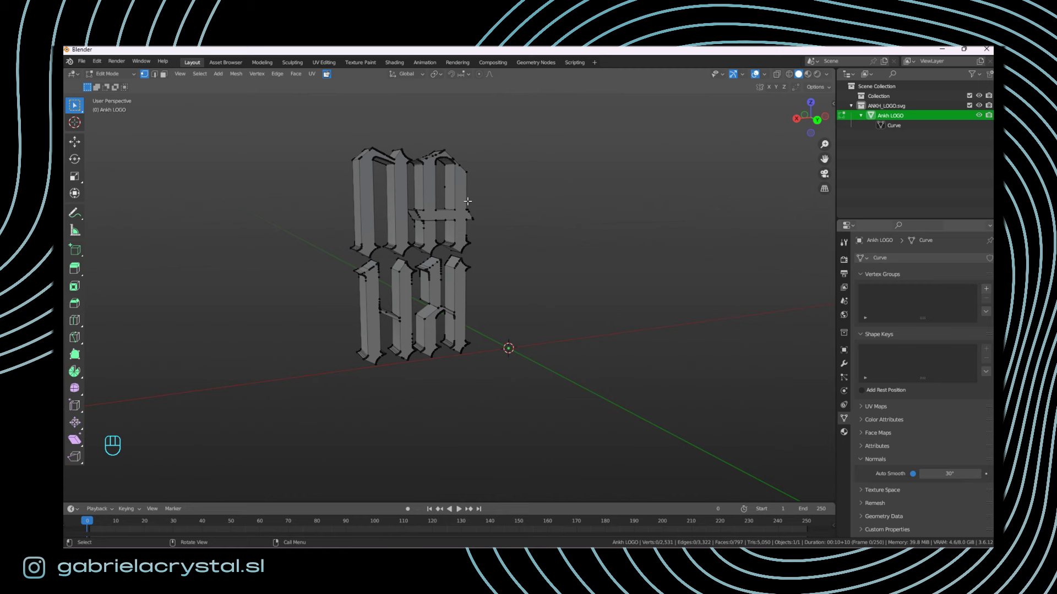
key(KP_1)
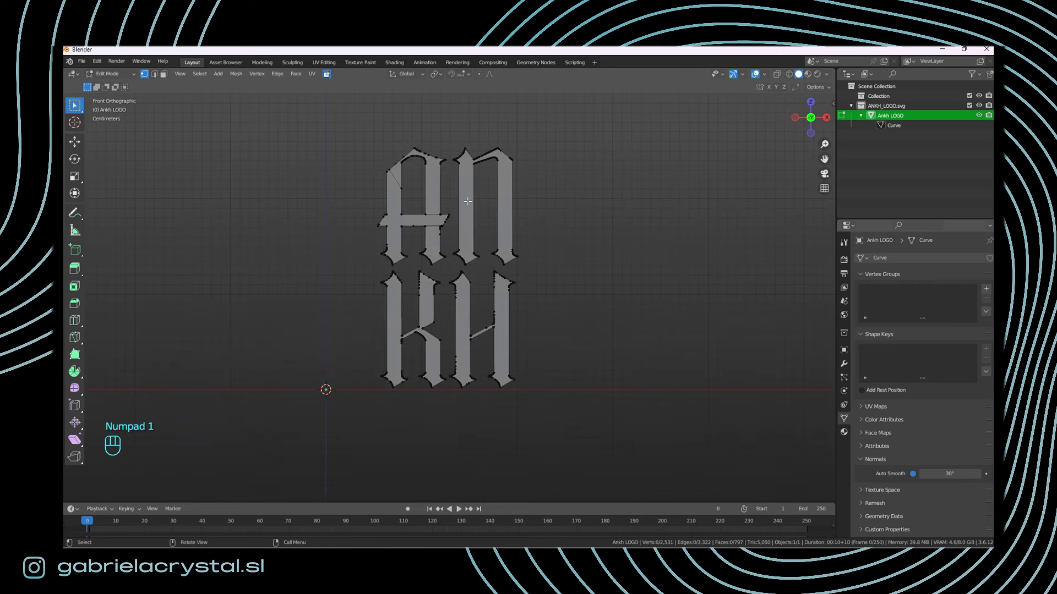
key(ctrl+KP_1)
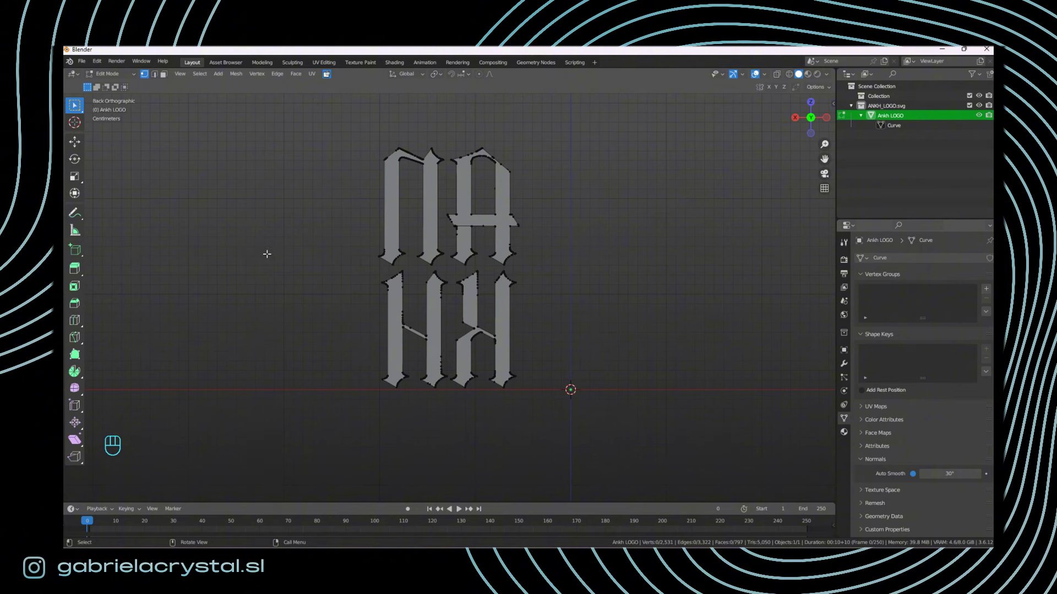
key(3)
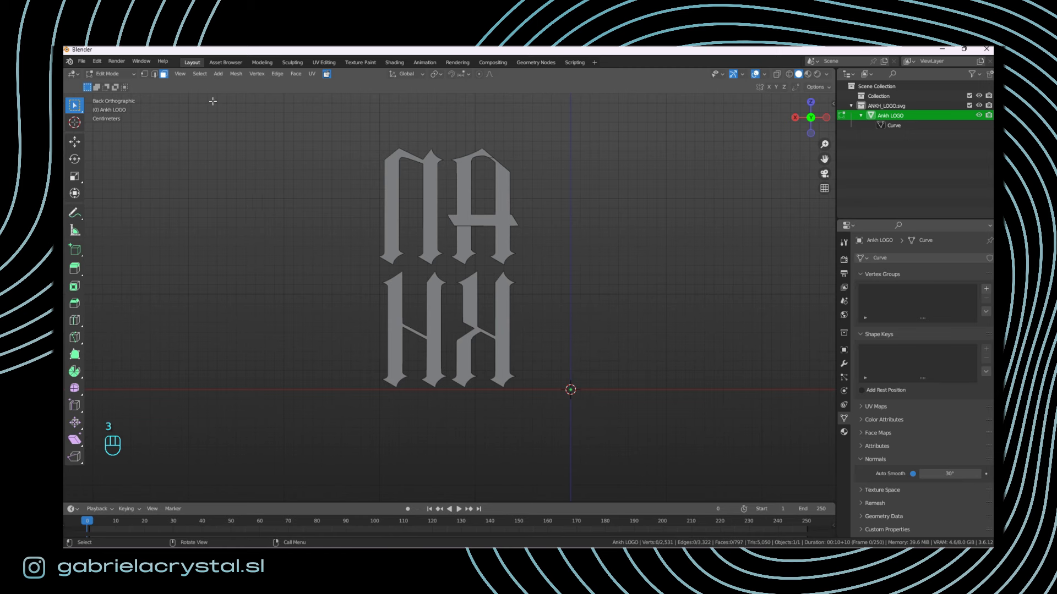
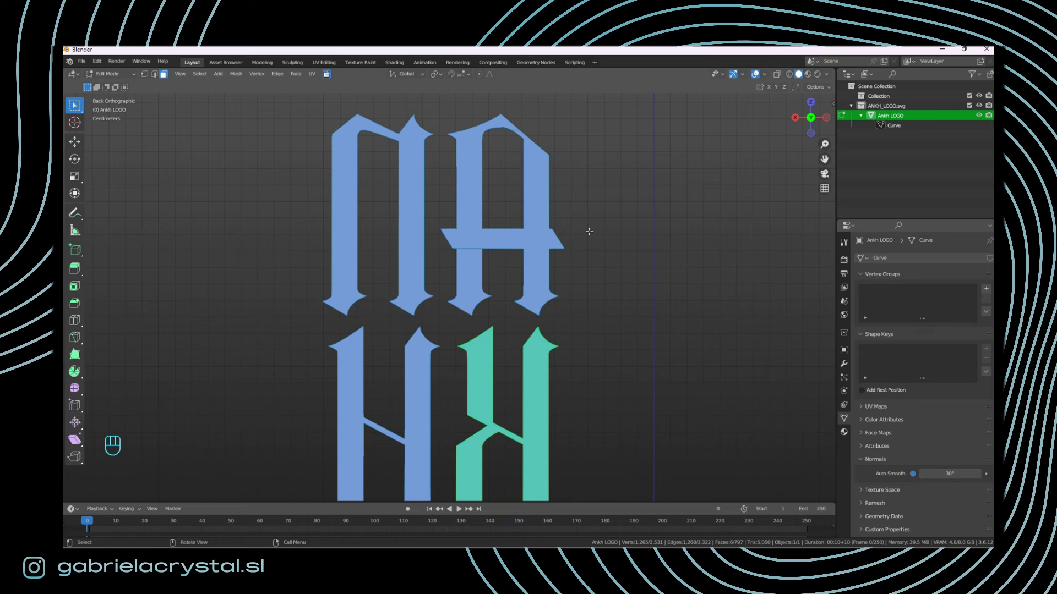
Step: Bring up the delete options for the selected letter faces
key(Delete)
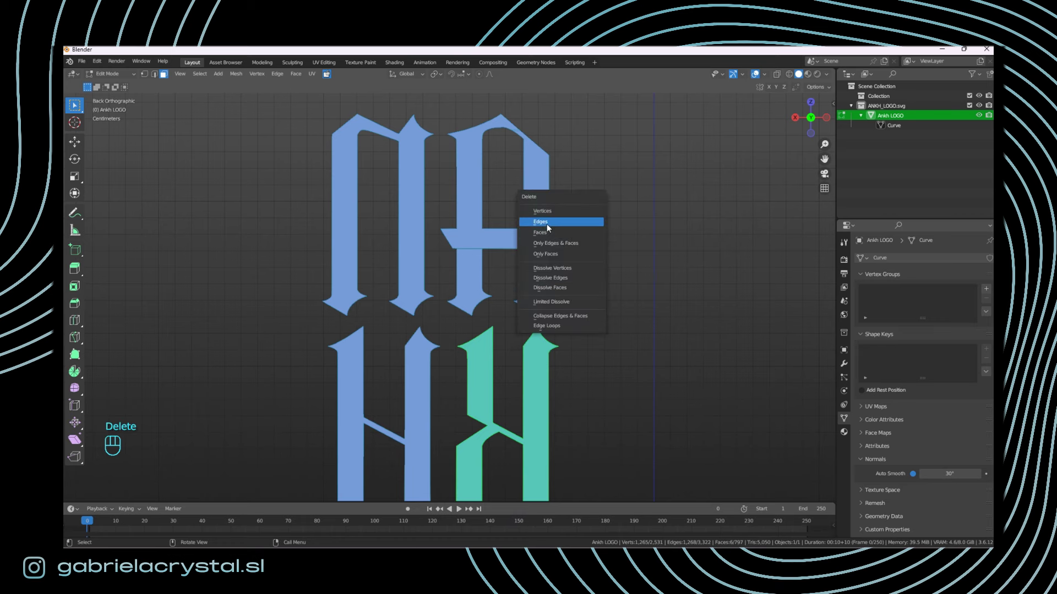
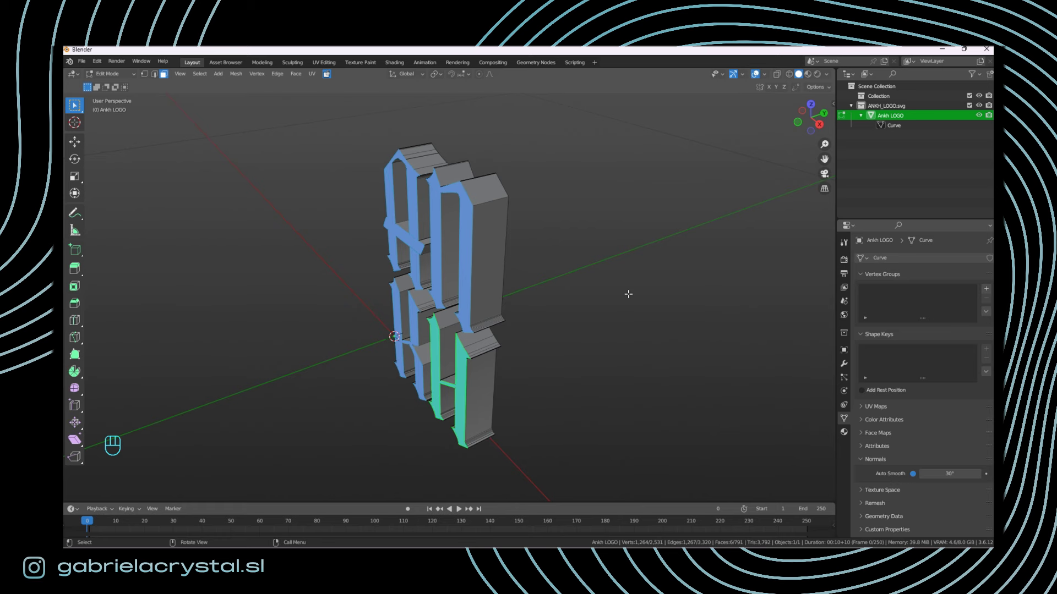
Step: Duplicate the selected letter faces in place and separate them into Ankh LOGO.001
key(shift+d)
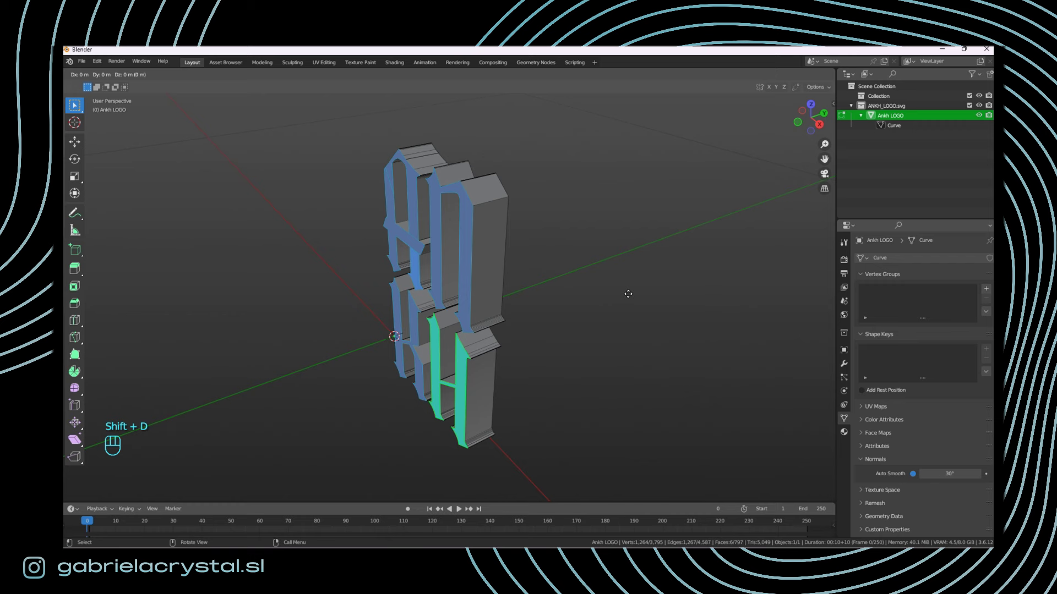
key(y)
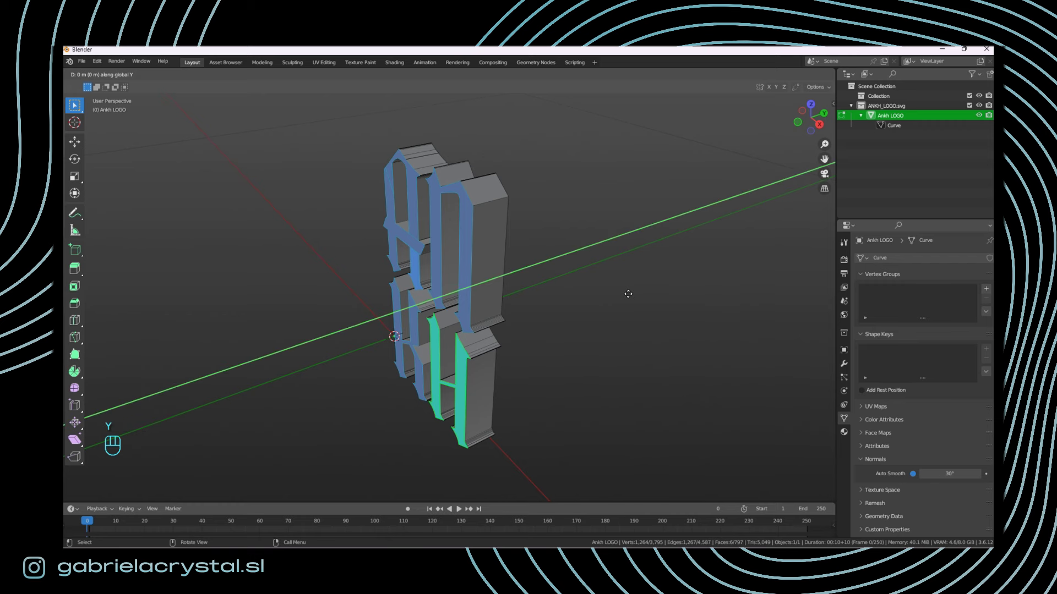
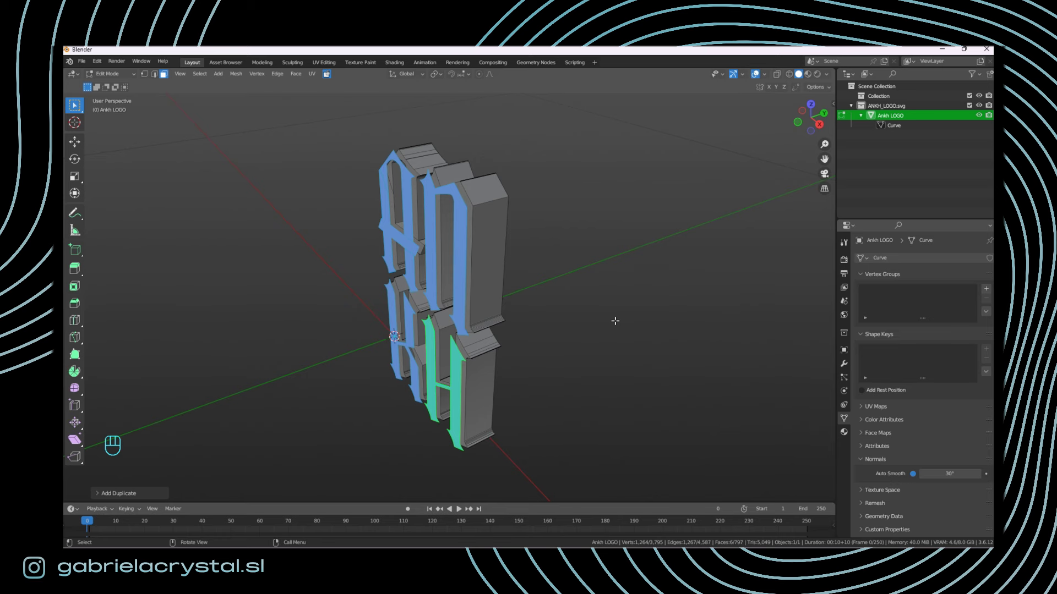
key(p)
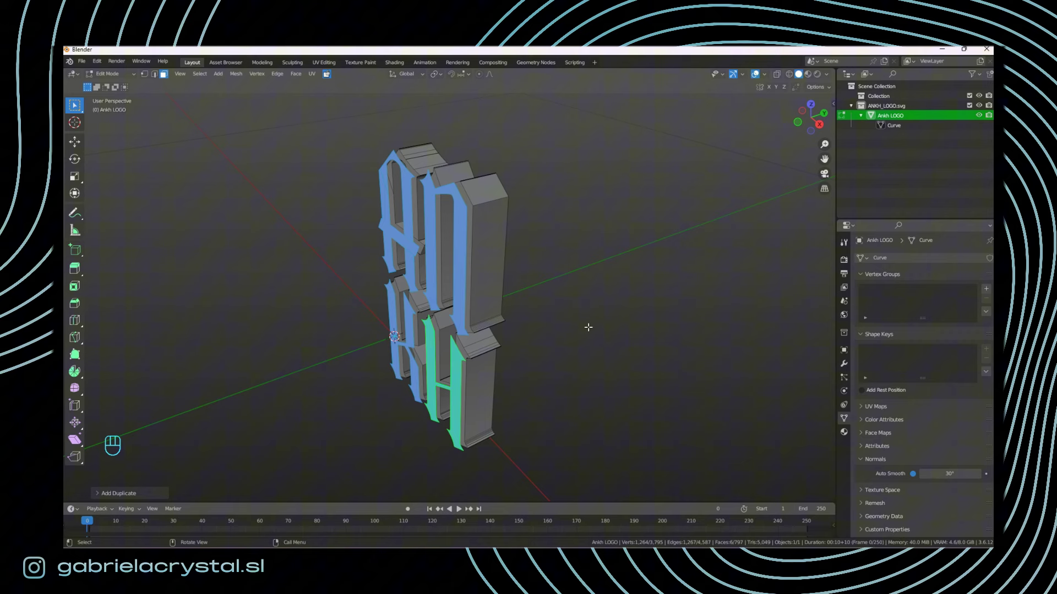
key(p)
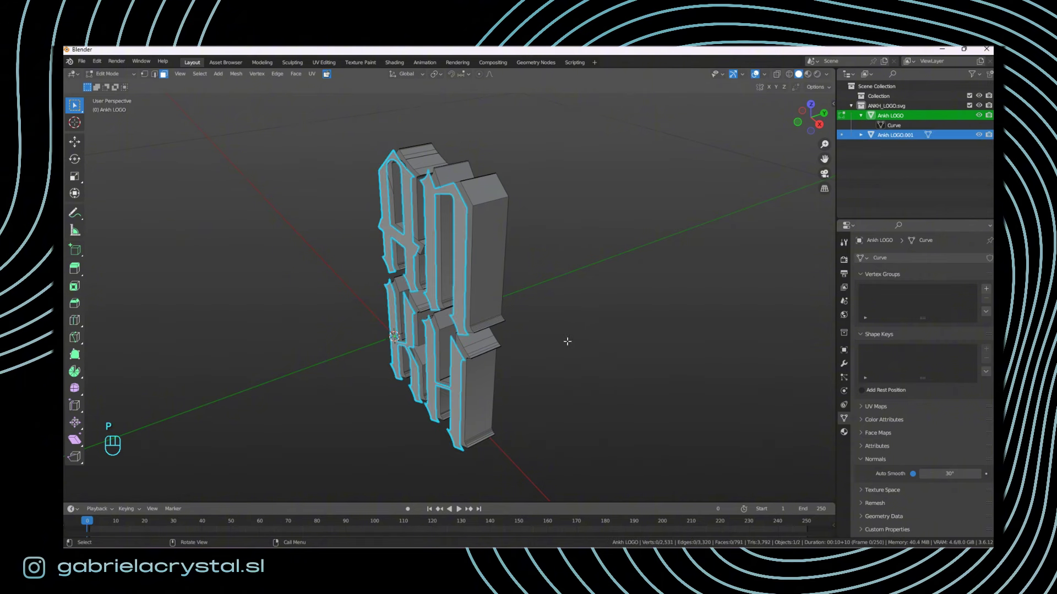
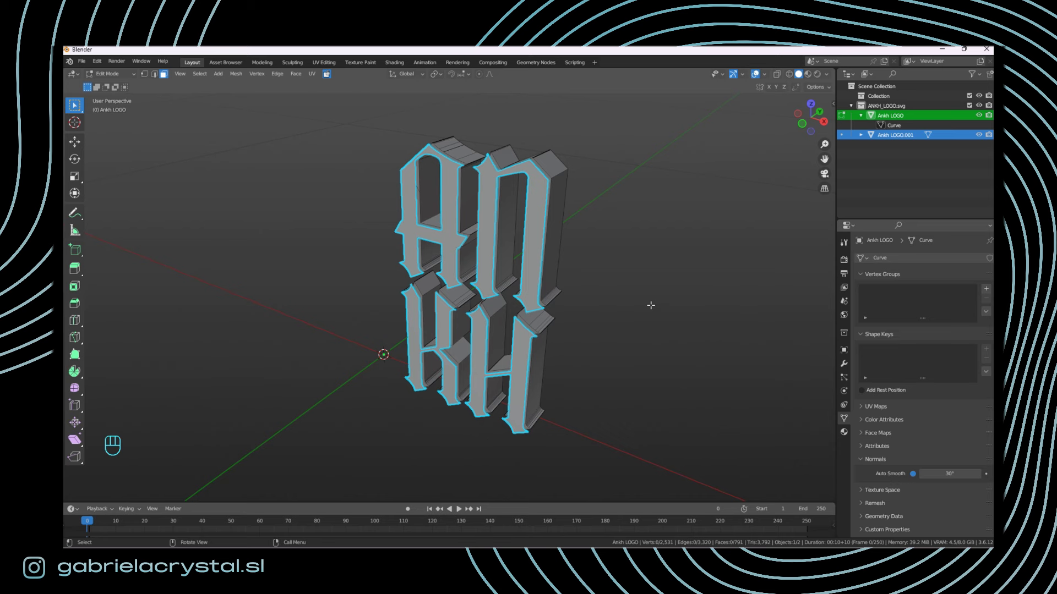
Step: Return to Object Mode, select Ankh LOGO.001 and rename it to Luz
key(Tab)
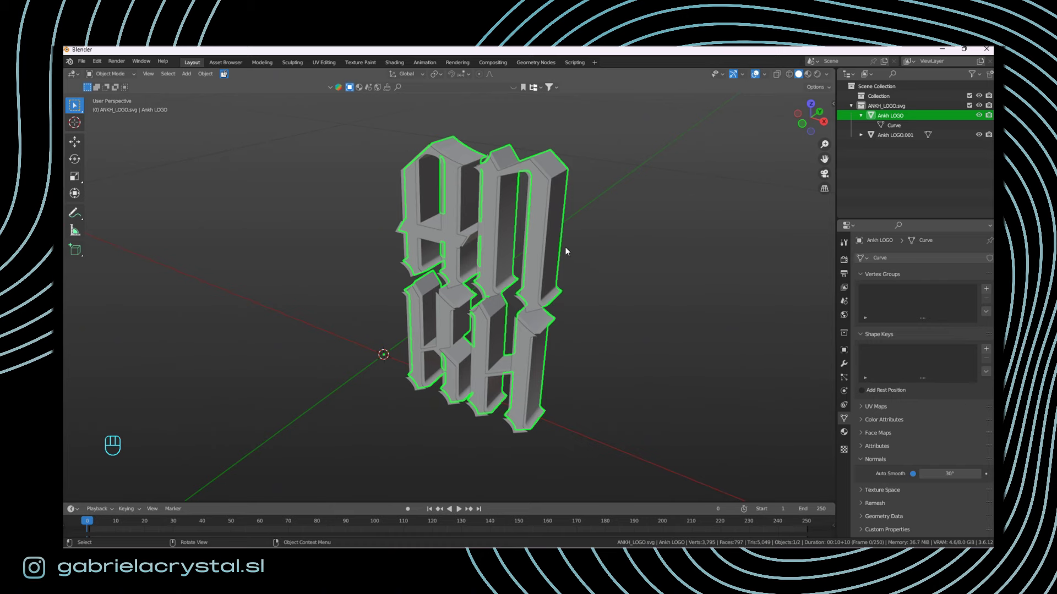
click(537, 234)
drag(563, 298, 552, 286)
drag(586, 282, 618, 306)
middle_click(613, 307)
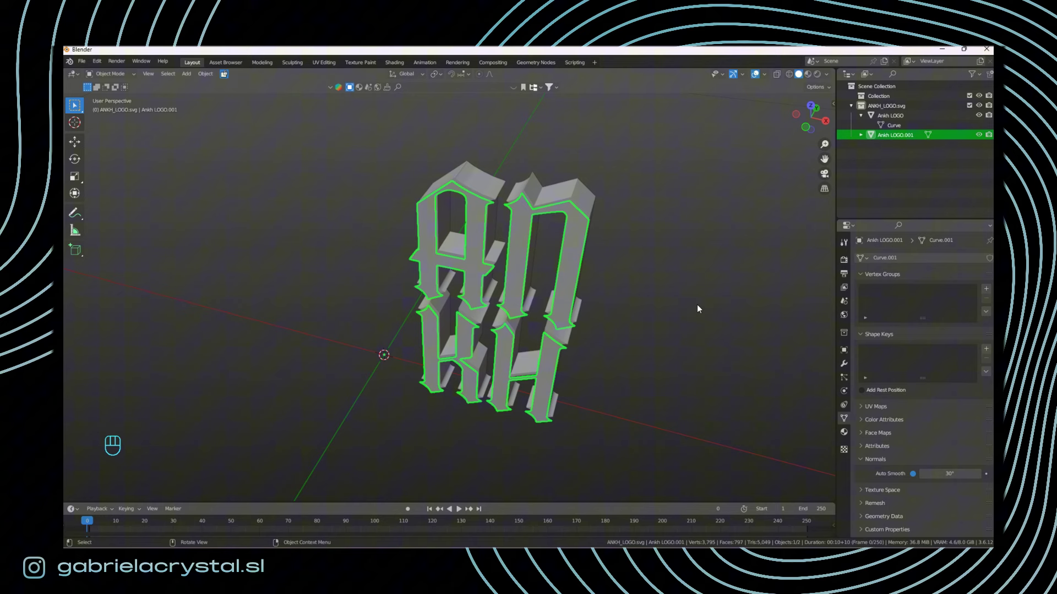
key(F2)
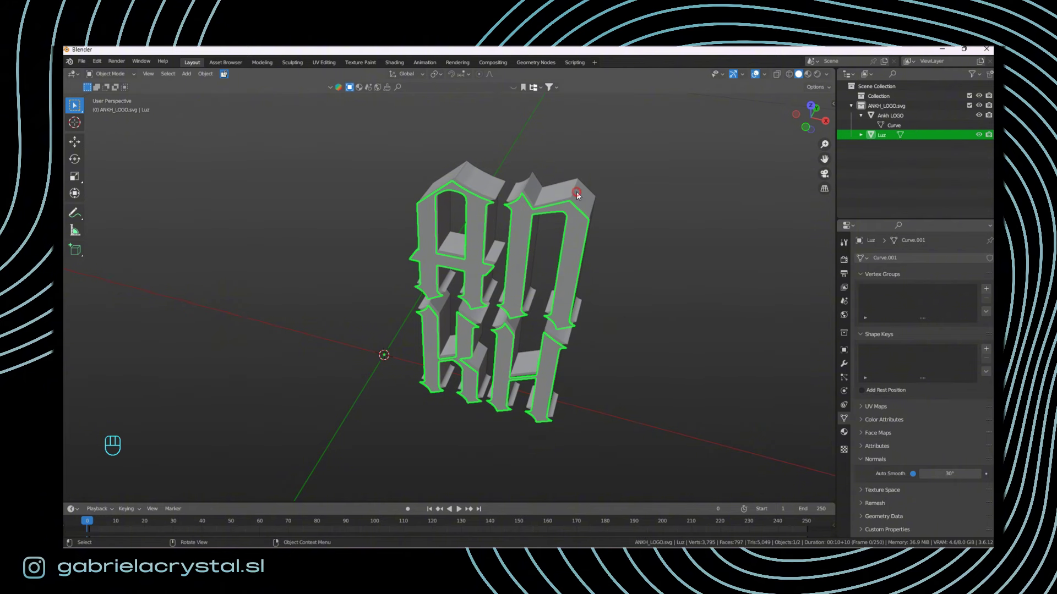
key(F2)
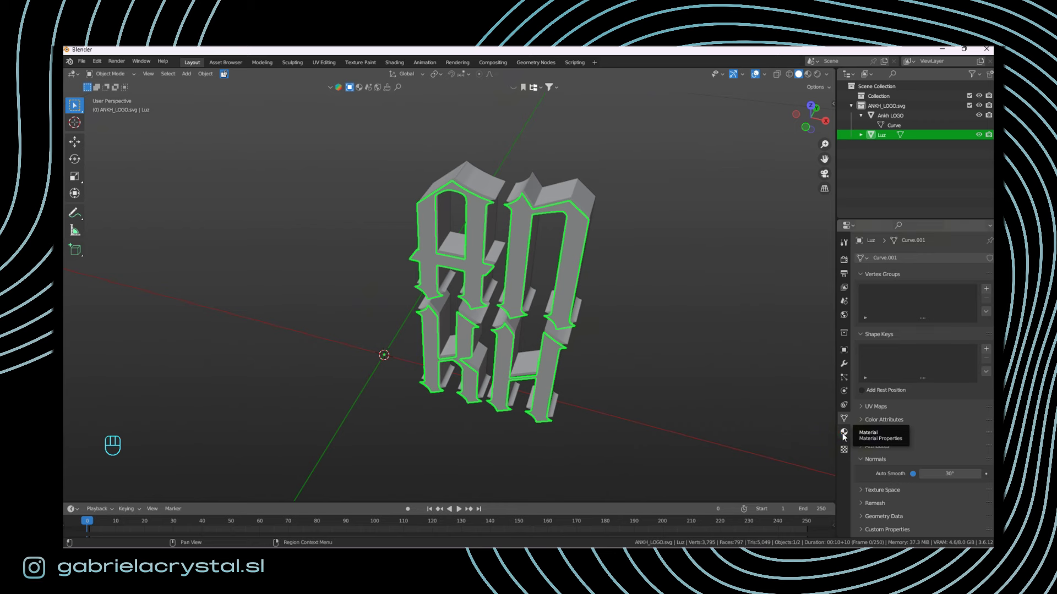
Step: Create a new material named luz for Luz, then make Ankh LOGO the active object
click(845, 437)
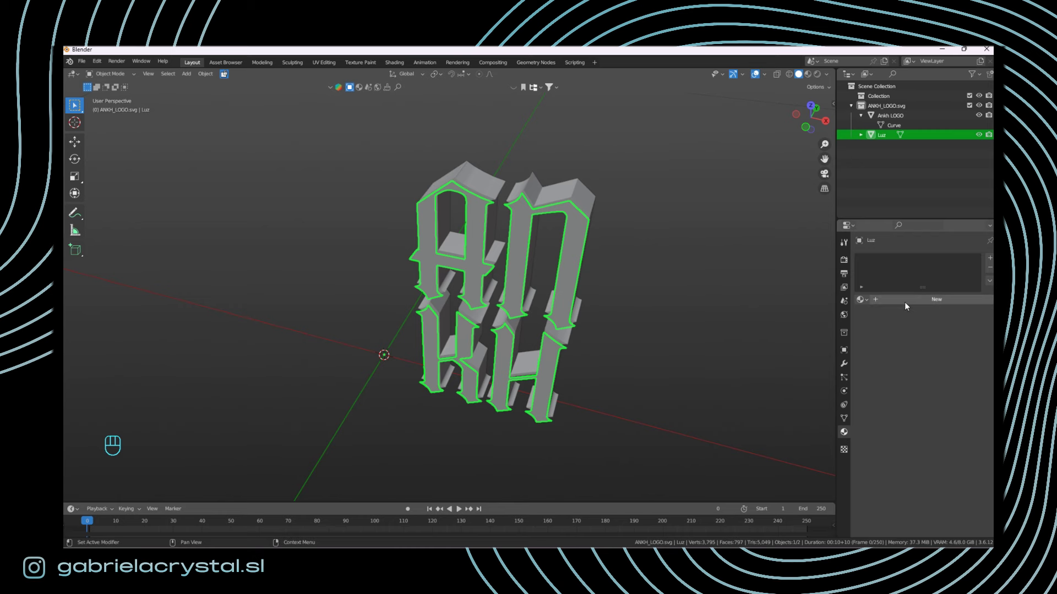
drag(909, 305, 912, 302)
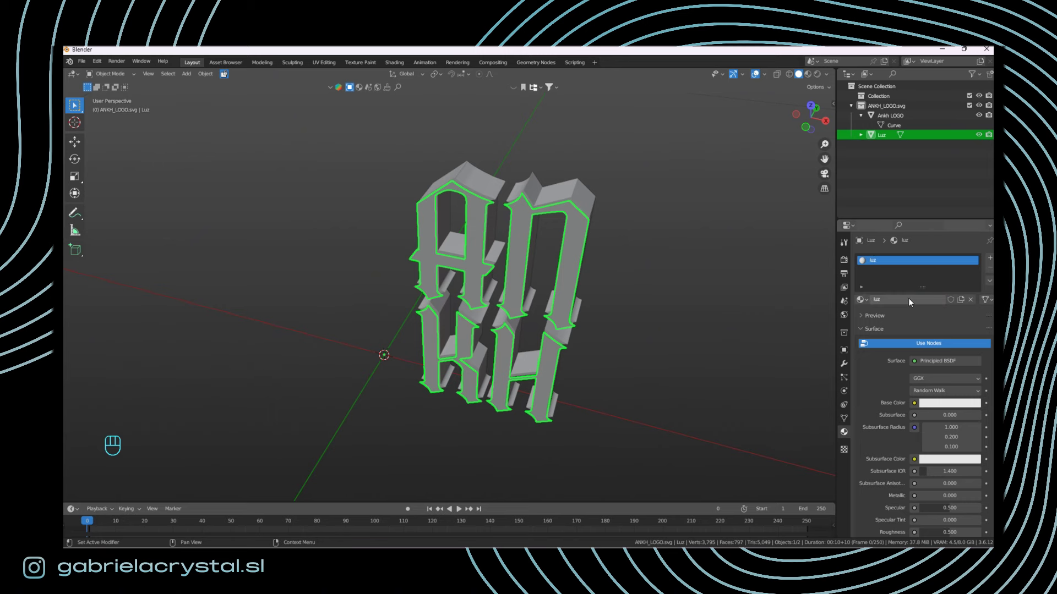
click(584, 228)
middle_click(625, 269)
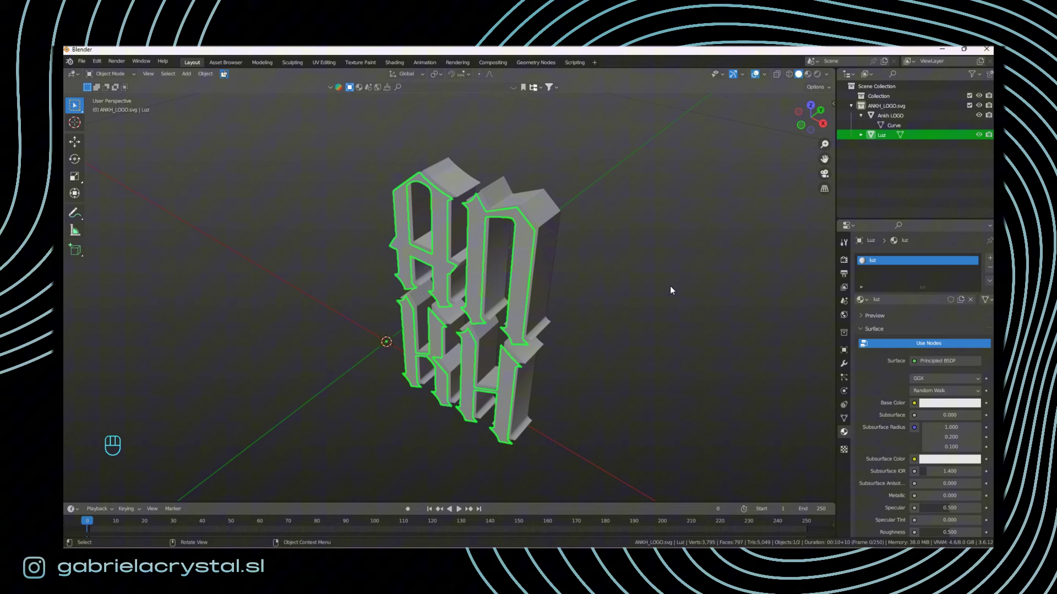
key(g)
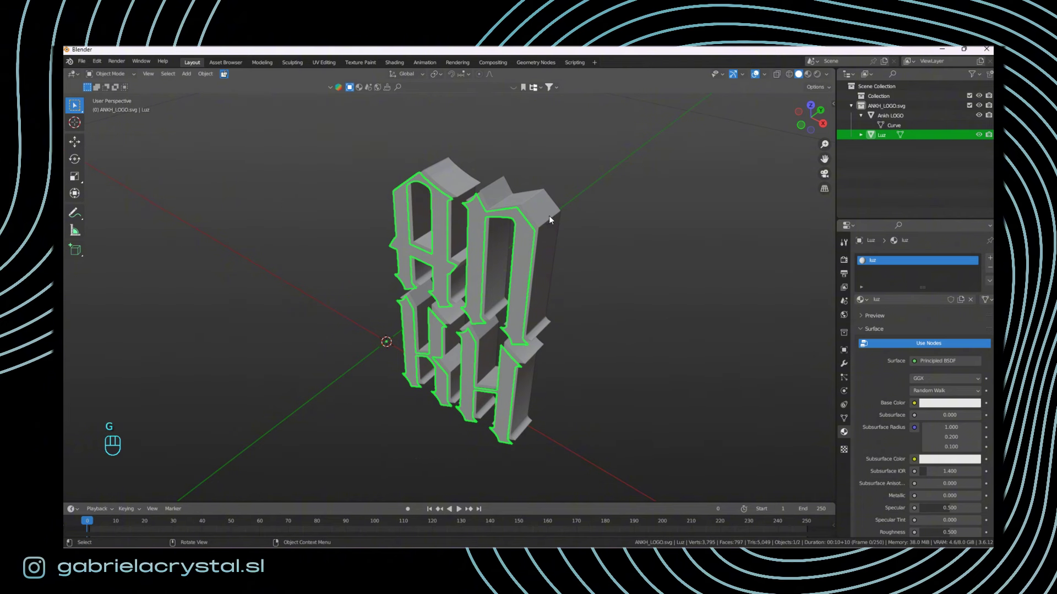
click(648, 285)
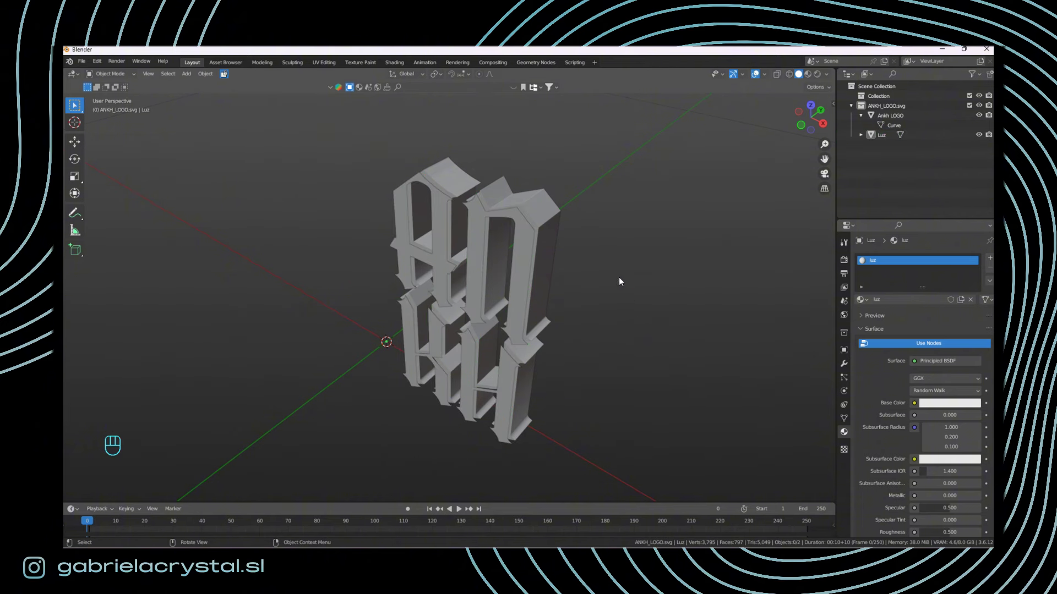
click(550, 214)
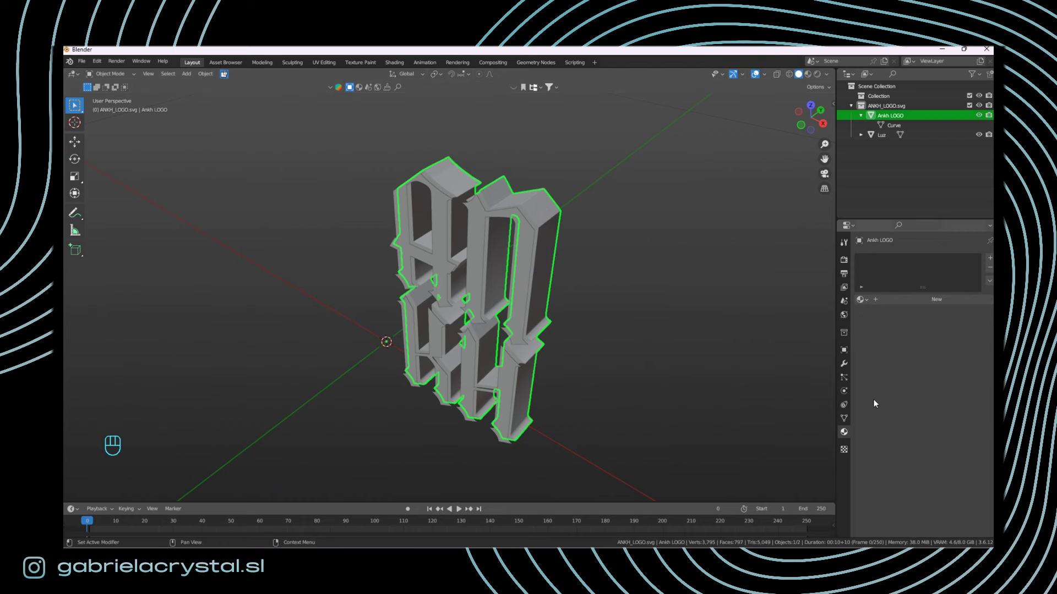
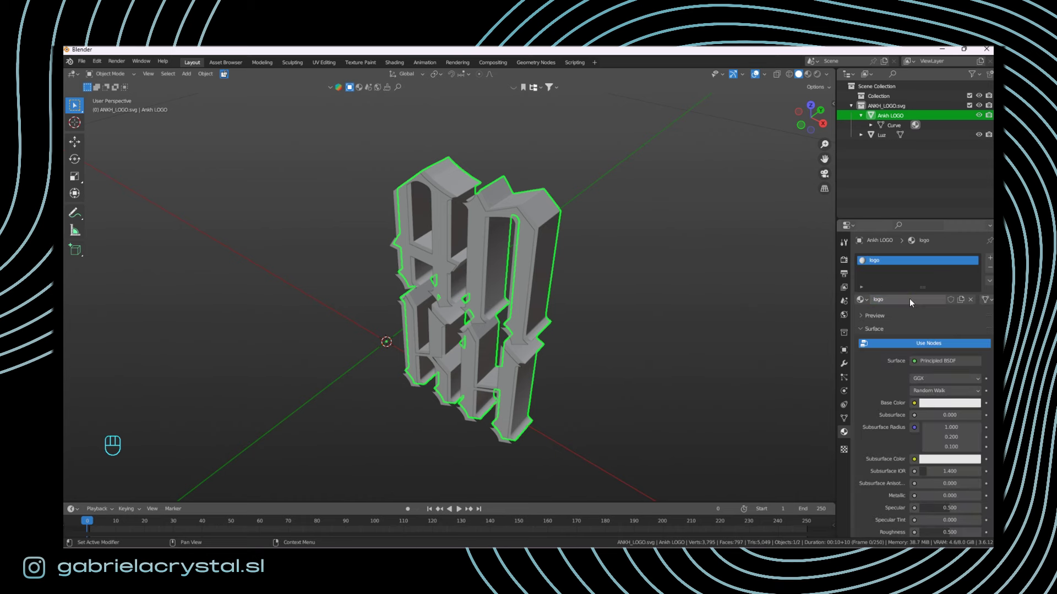
Step: Switch the viewport to Material Preview and open the luz base colour picker on Luz
click(612, 288)
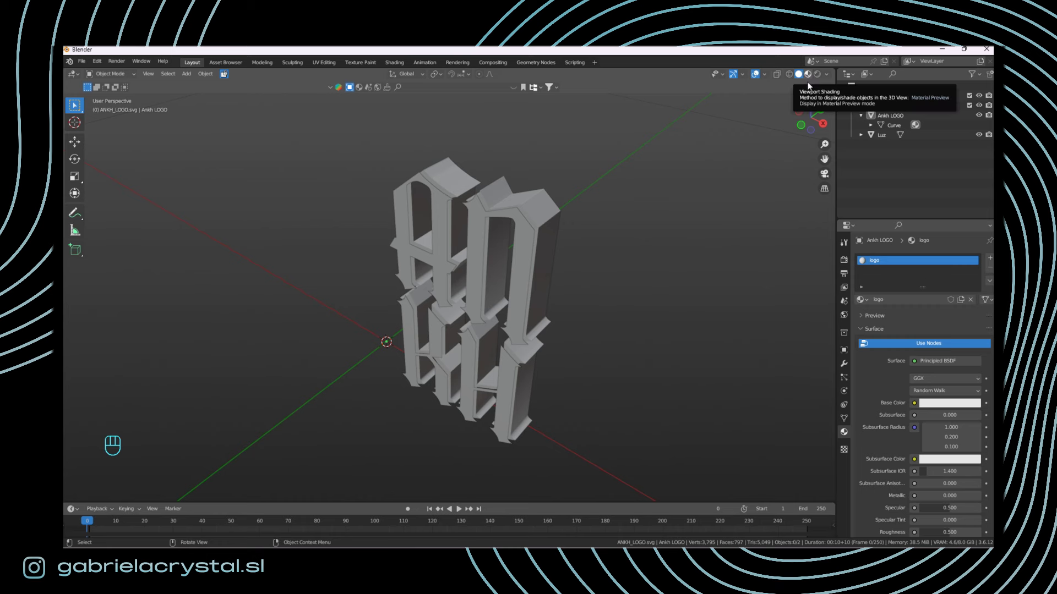
click(810, 79)
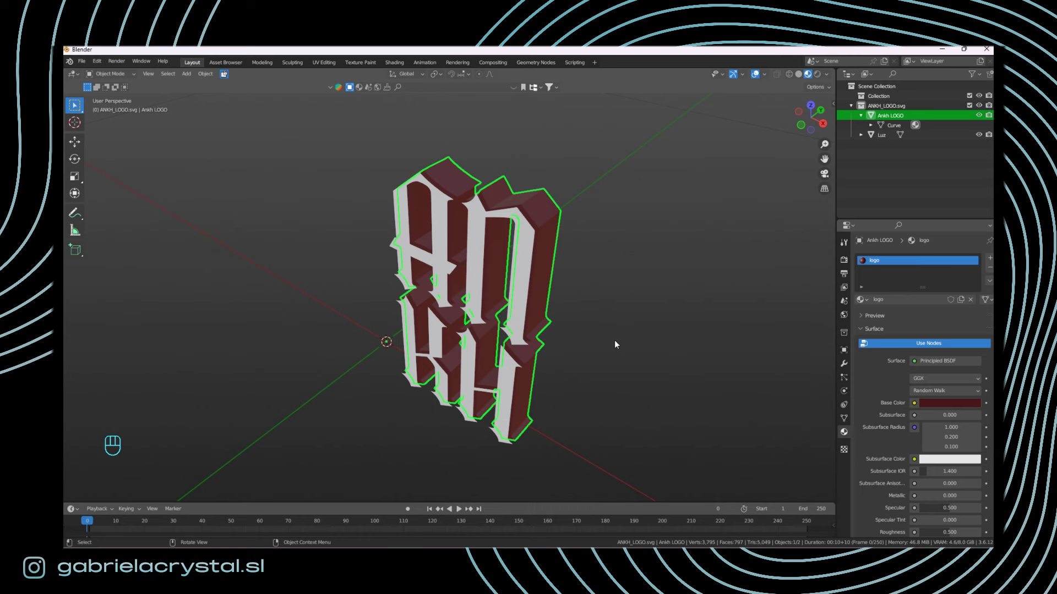
click(527, 258)
click(963, 410)
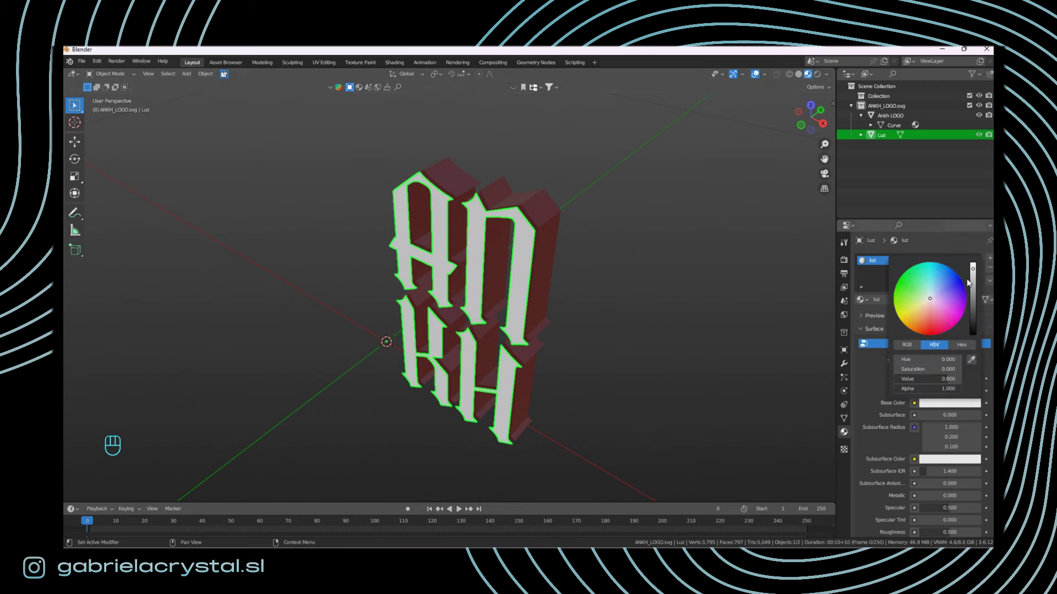
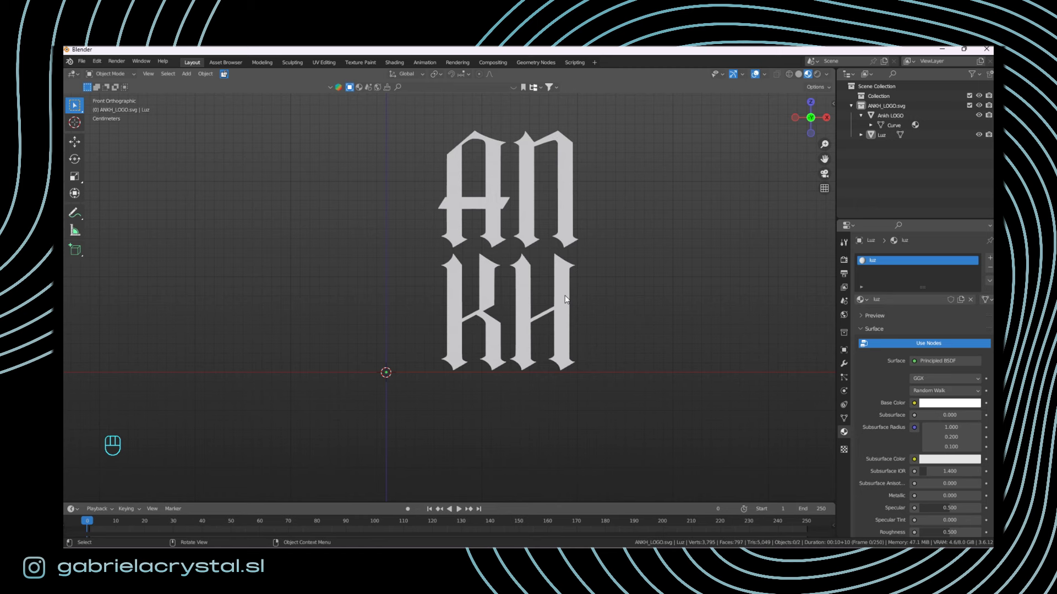
Step: Add a Plane and rotate it 90° on X so it stands upright behind the logo
drag(187, 75, 281, 89)
drag(364, 321, 353, 342)
key(shift+a)
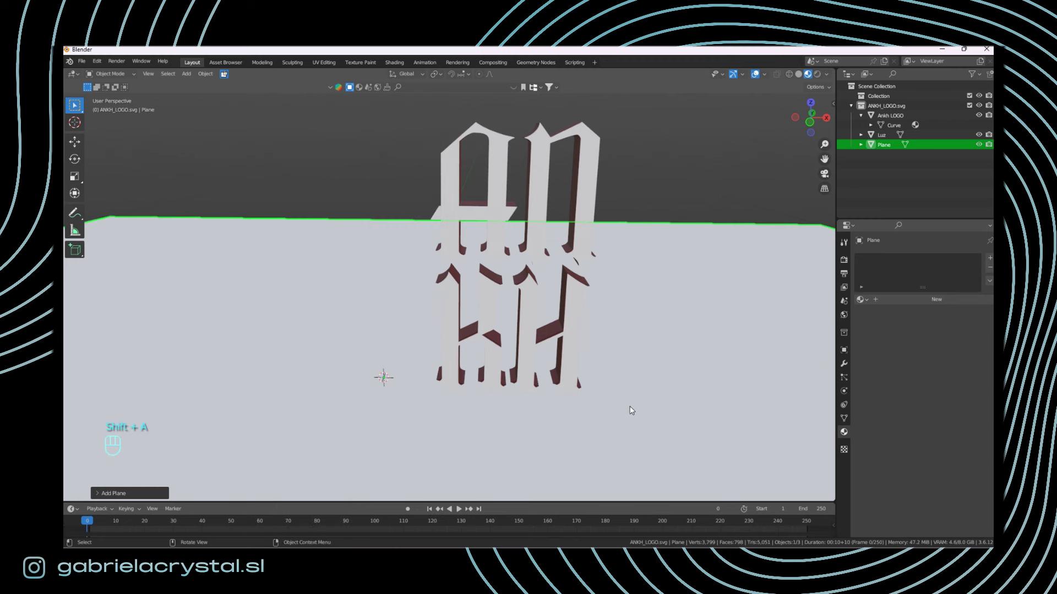
click(645, 410)
middle_click(615, 360)
middle_click(616, 357)
key(KP_1)
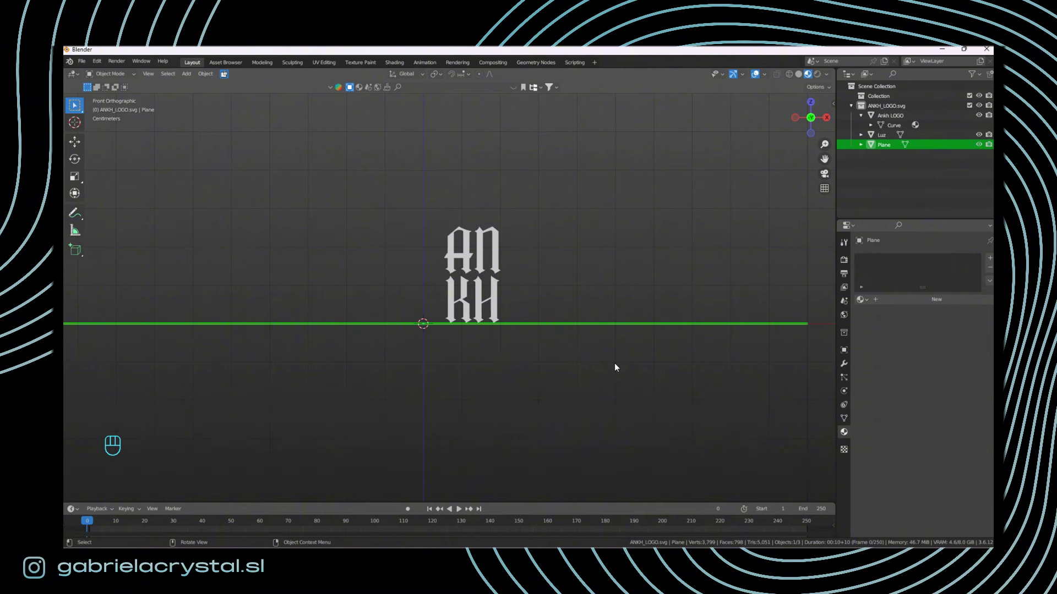
key(r)
key(x)
key(KP_9)
key(KP_0)
key(Return)
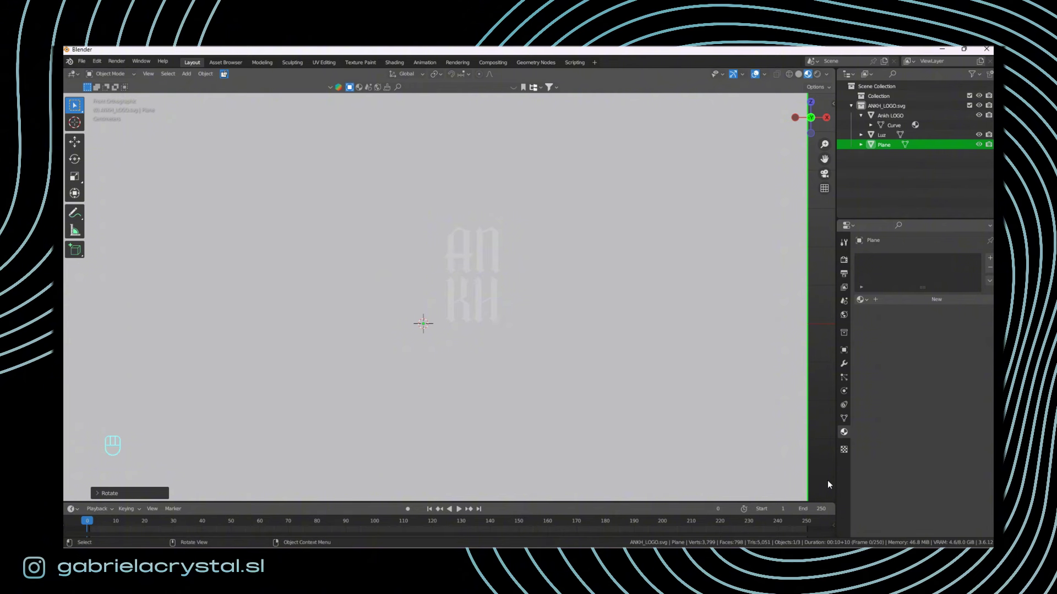
Step: Scale the plane along Z and Y to stretch it into a taller backdrop shape
key(s)
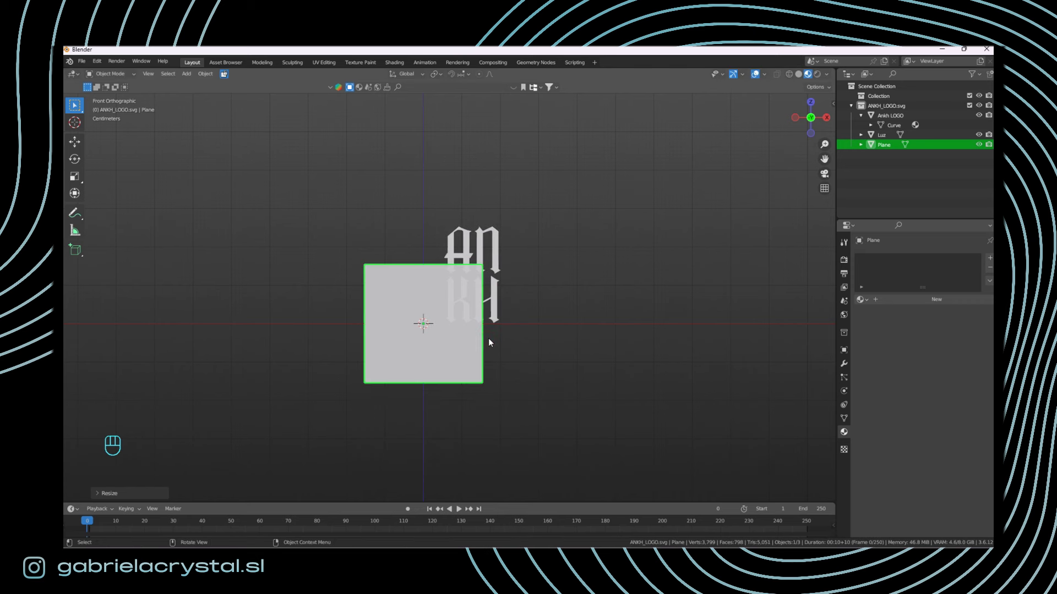
key(s)
key(x)
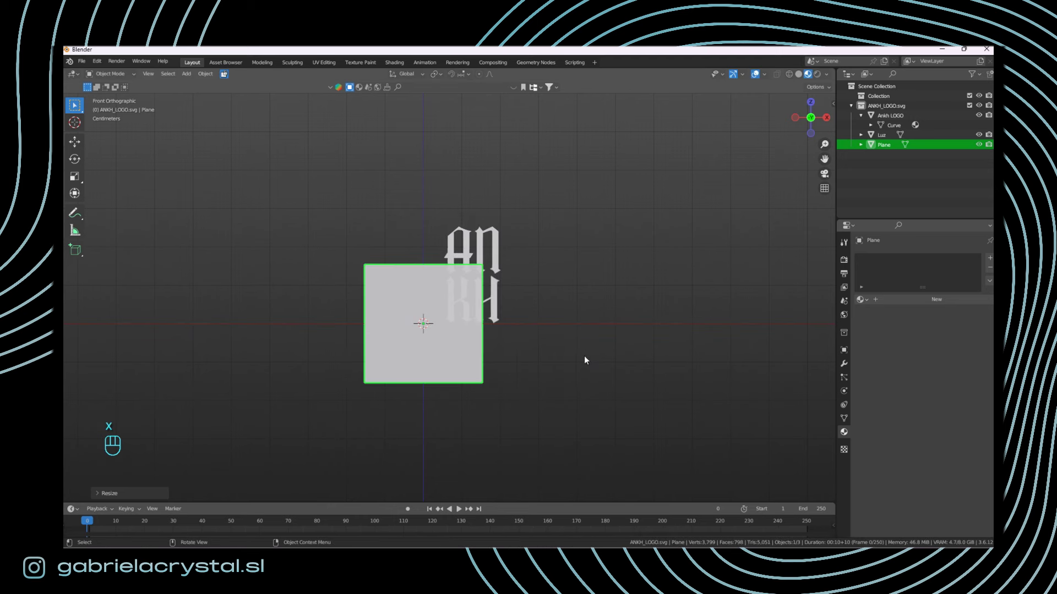
key(s)
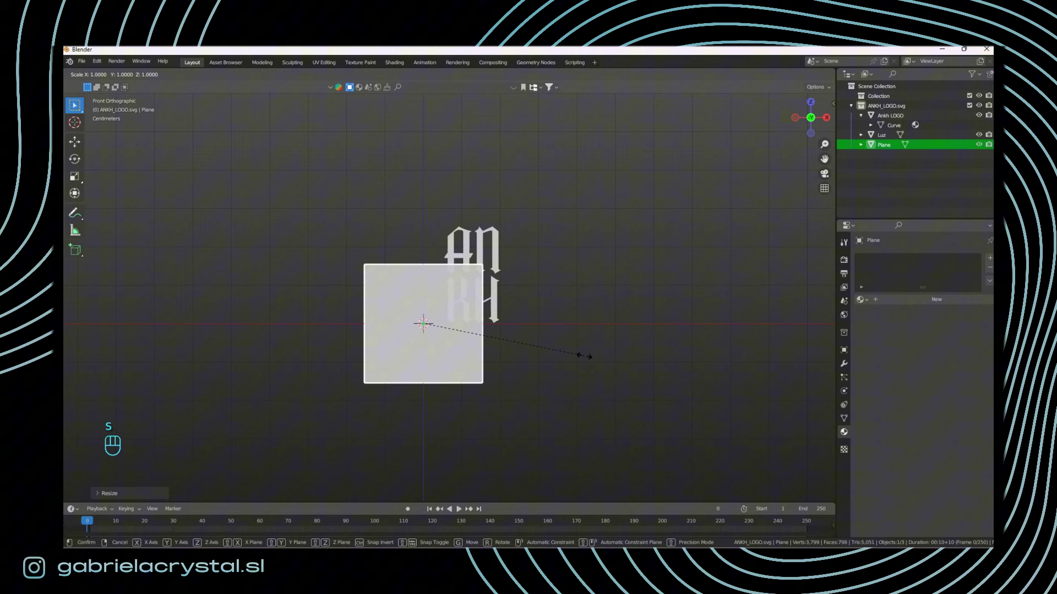
key(z)
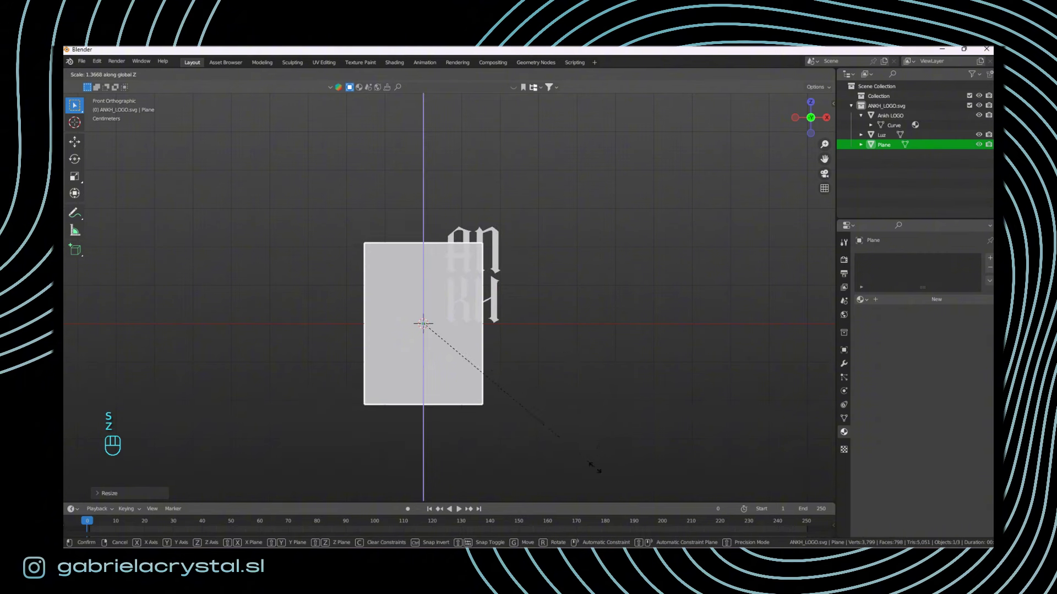
drag(620, 376, 553, 390)
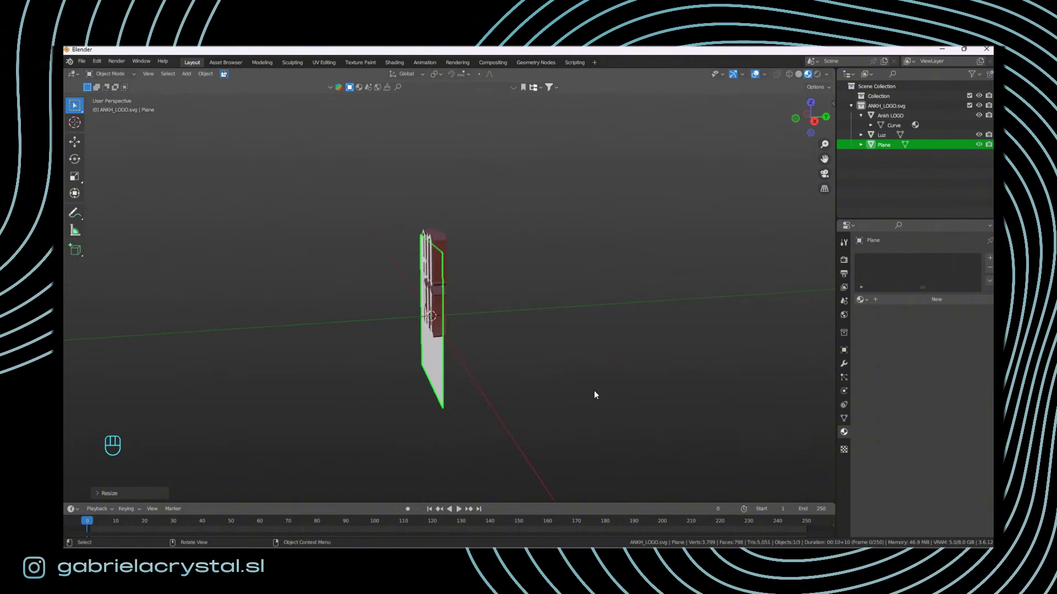
key(s)
key(y)
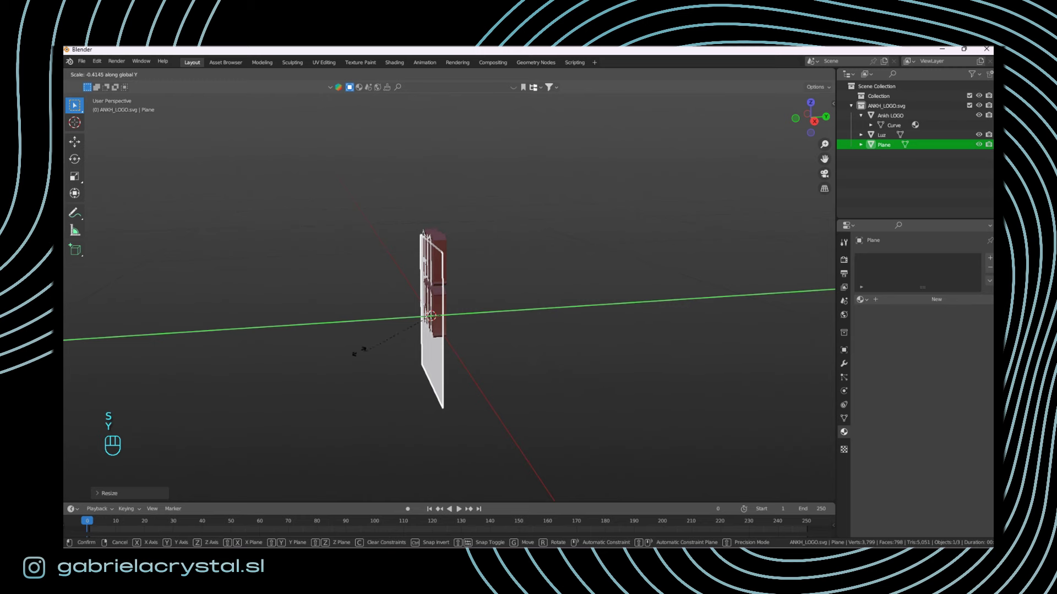
drag(562, 374, 627, 378)
click(628, 379)
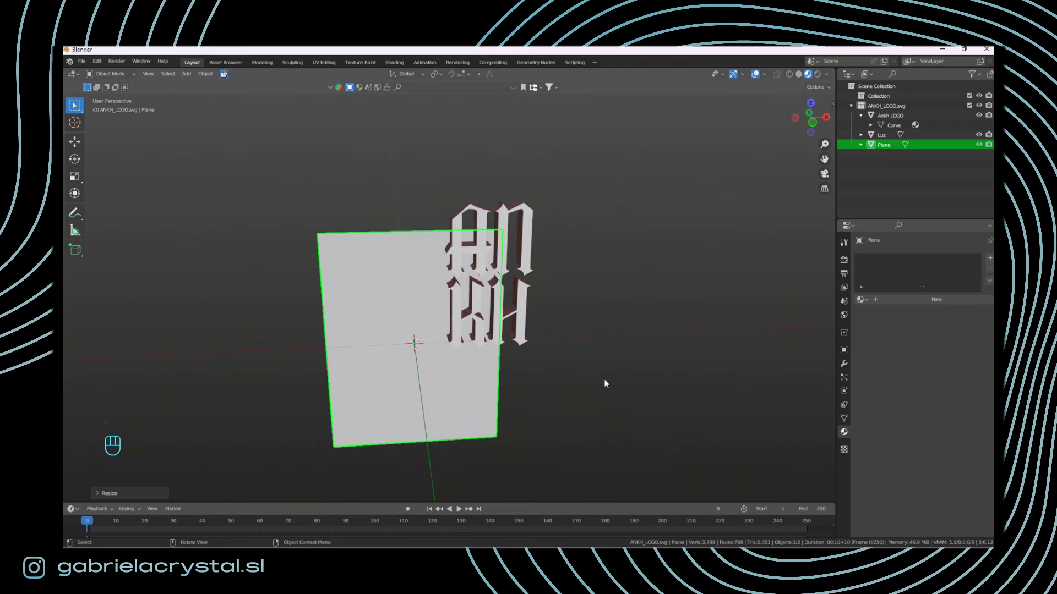
drag(551, 372, 469, 349)
drag(559, 401, 622, 396)
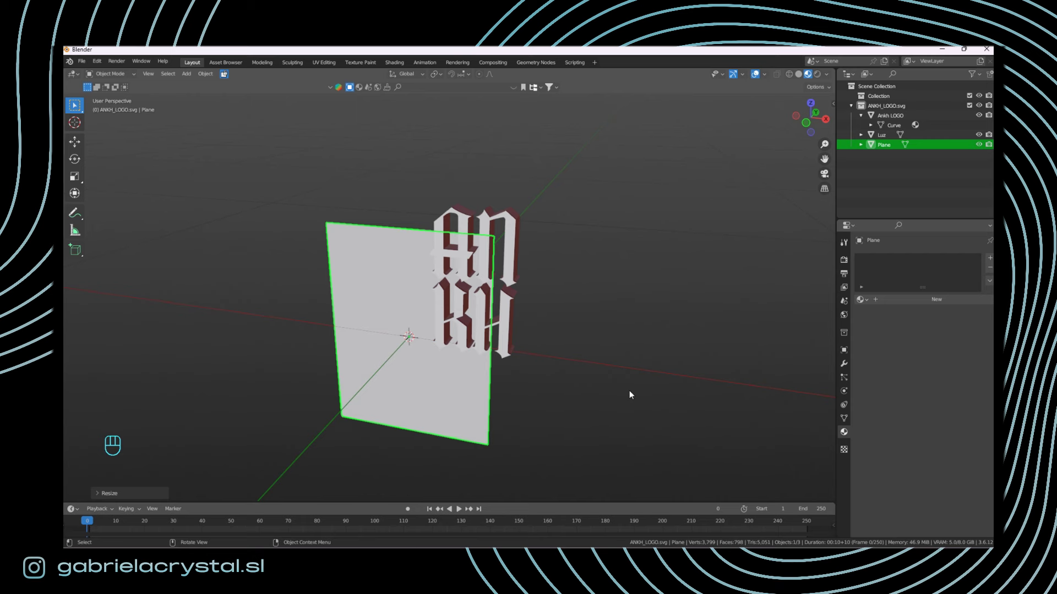
click(603, 347)
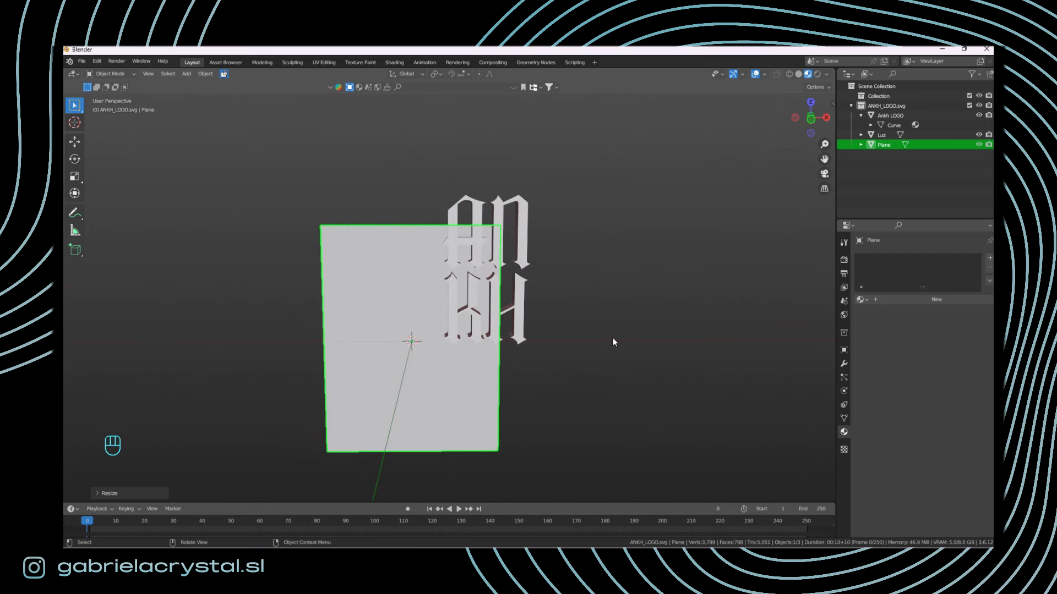
Step: Move the plane behind the logo along Y and shrink it to about 0.75 to frame the lettering
key(KP_1)
key(g)
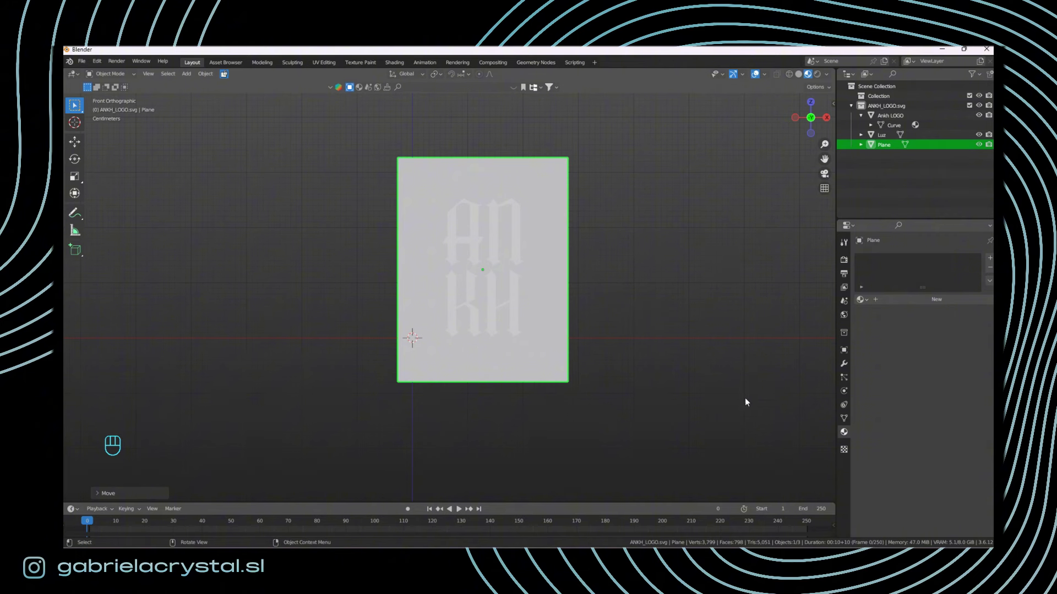
key(s)
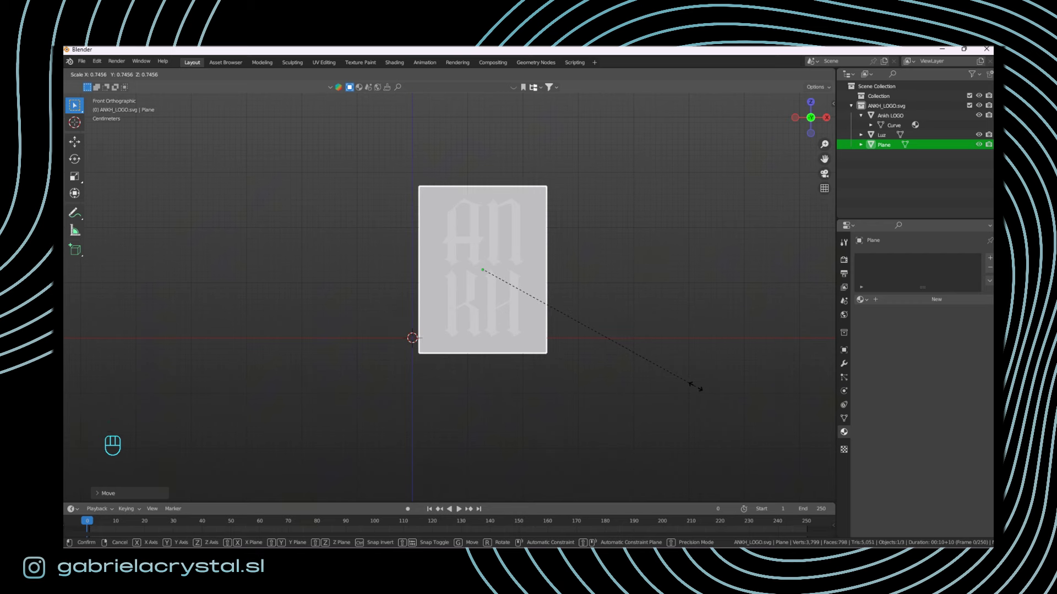
drag(663, 391, 572, 412)
drag(521, 301, 737, 301)
middle_click(710, 323)
key(g)
key(y)
drag(684, 308, 598, 312)
middle_click(535, 295)
middle_click(592, 285)
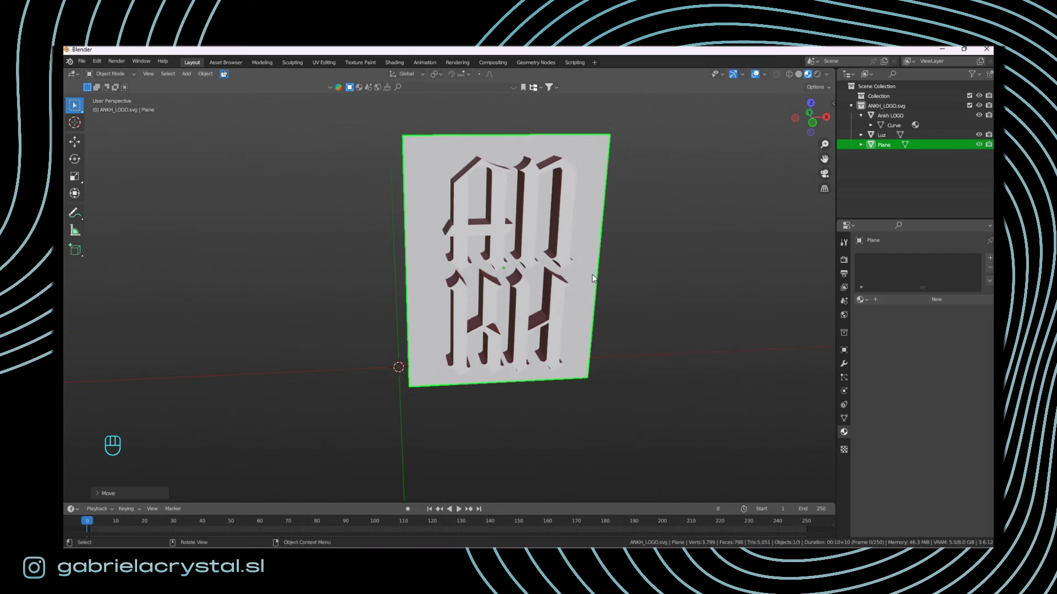
key(KP_1)
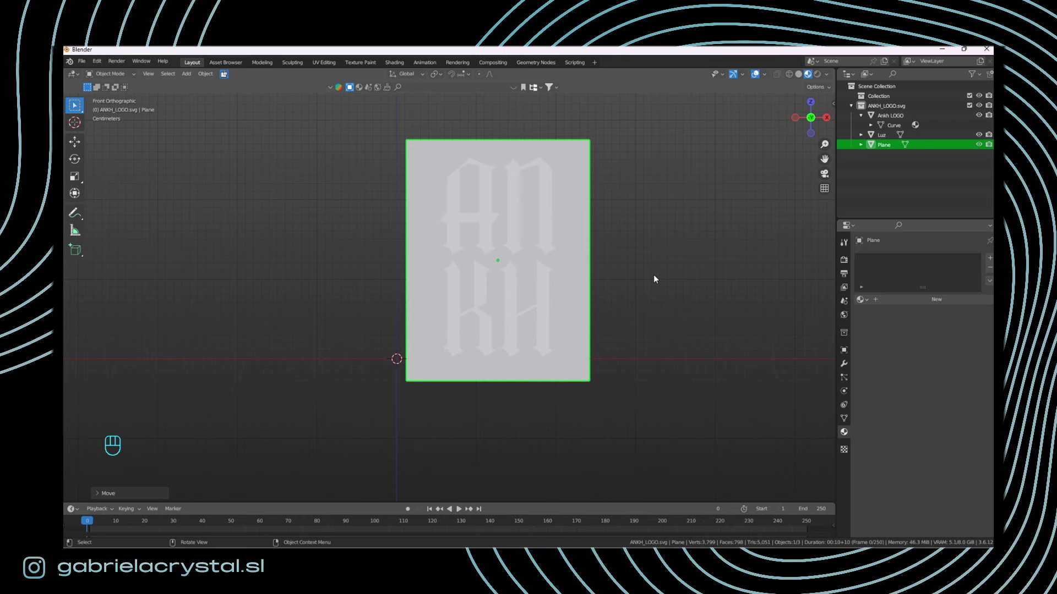
drag(709, 320, 685, 343)
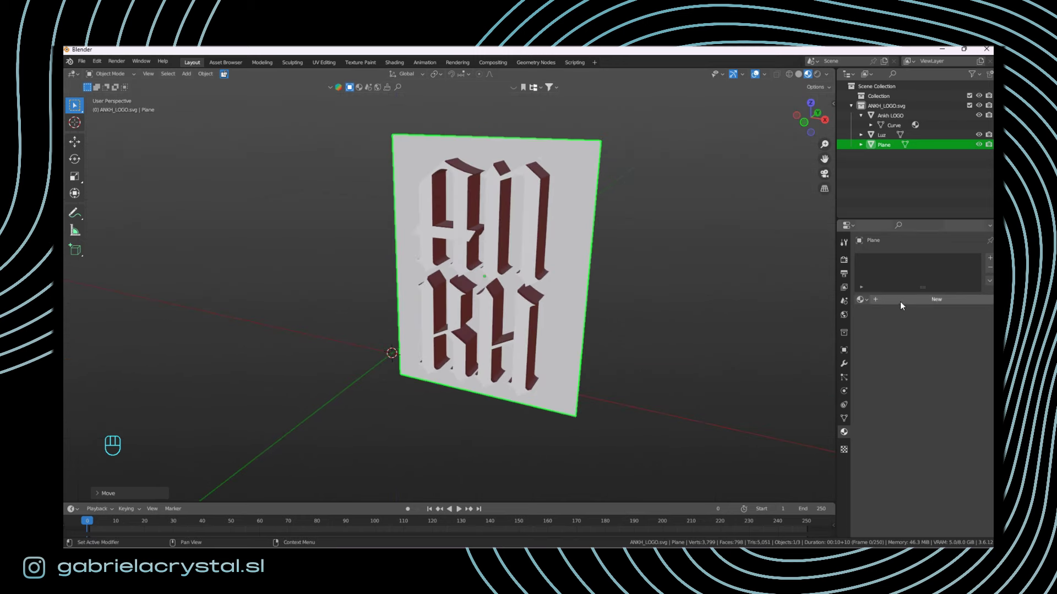
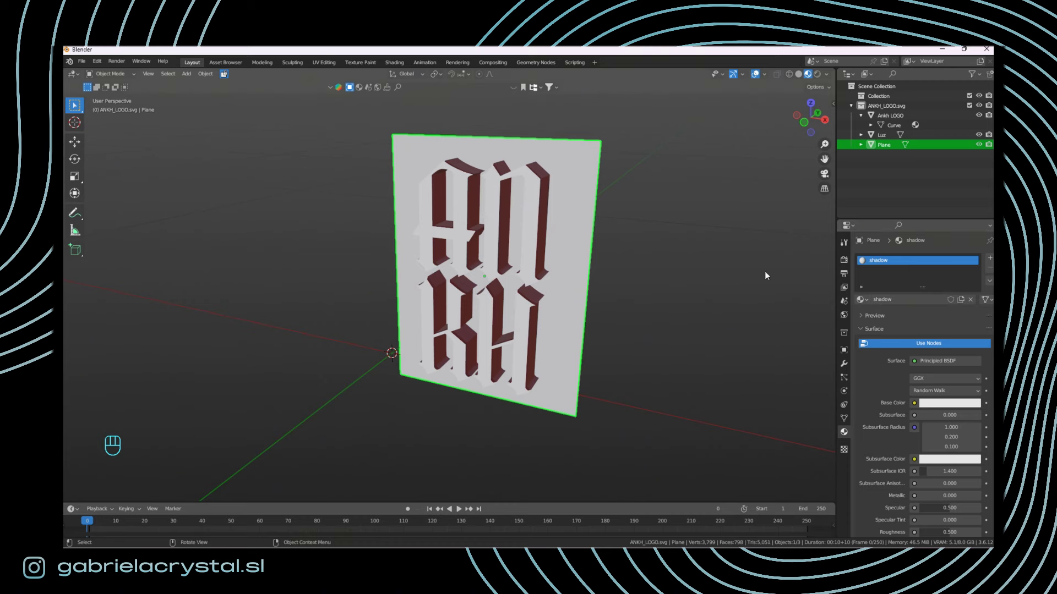
Step: Make the Ankh LOGO object active again after assigning the shadow material
click(541, 234)
drag(553, 260, 539, 276)
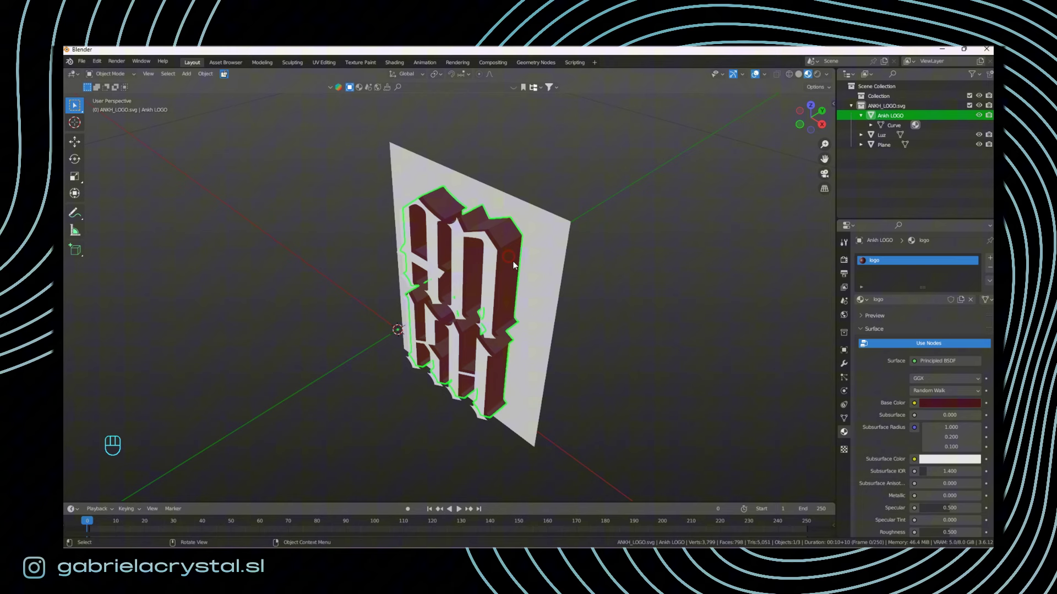
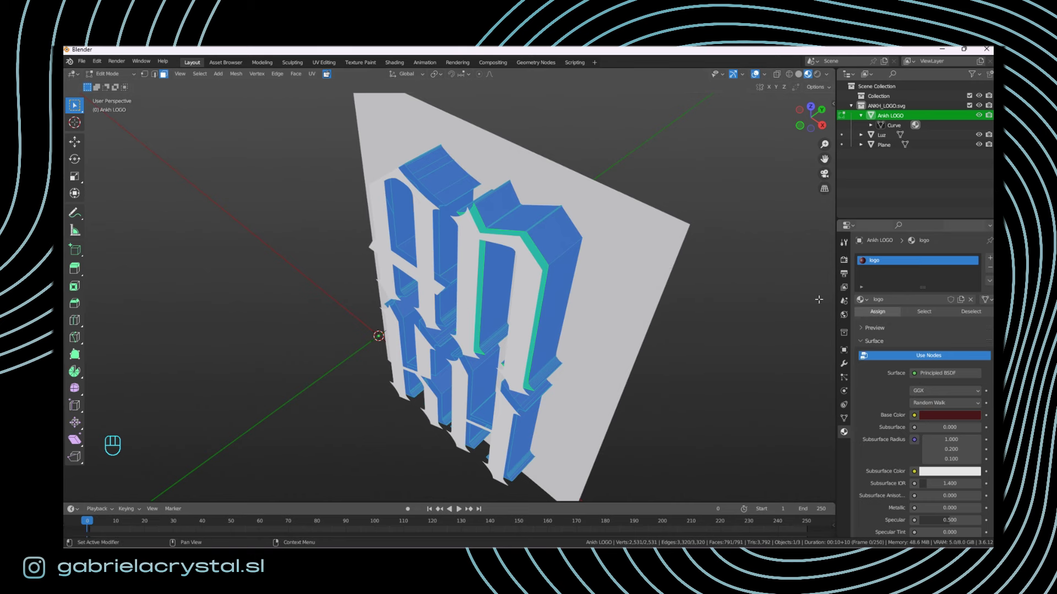
key(Tab)
click(557, 292)
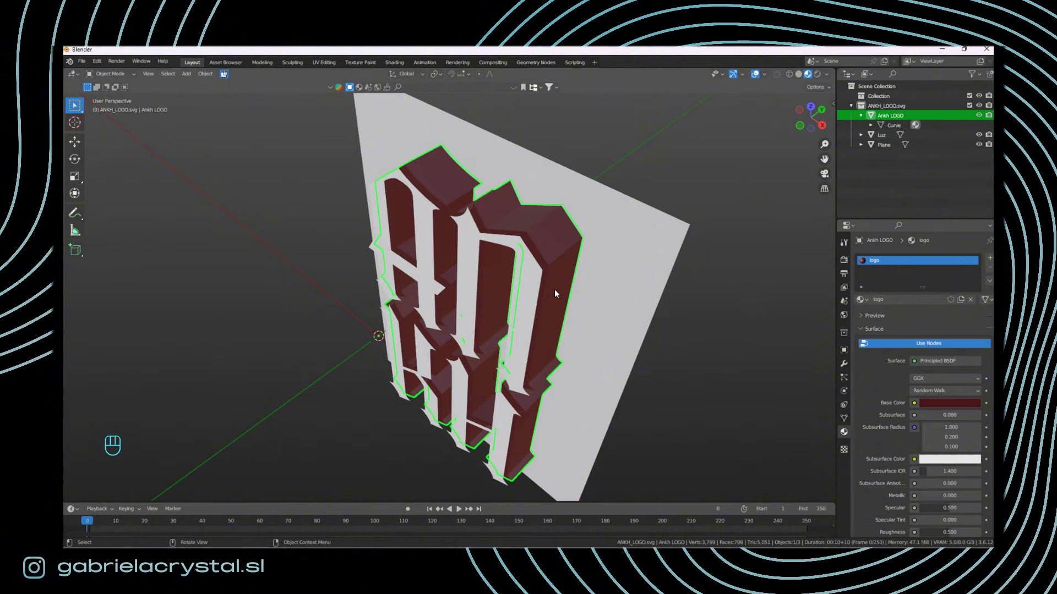
click(615, 290)
click(556, 262)
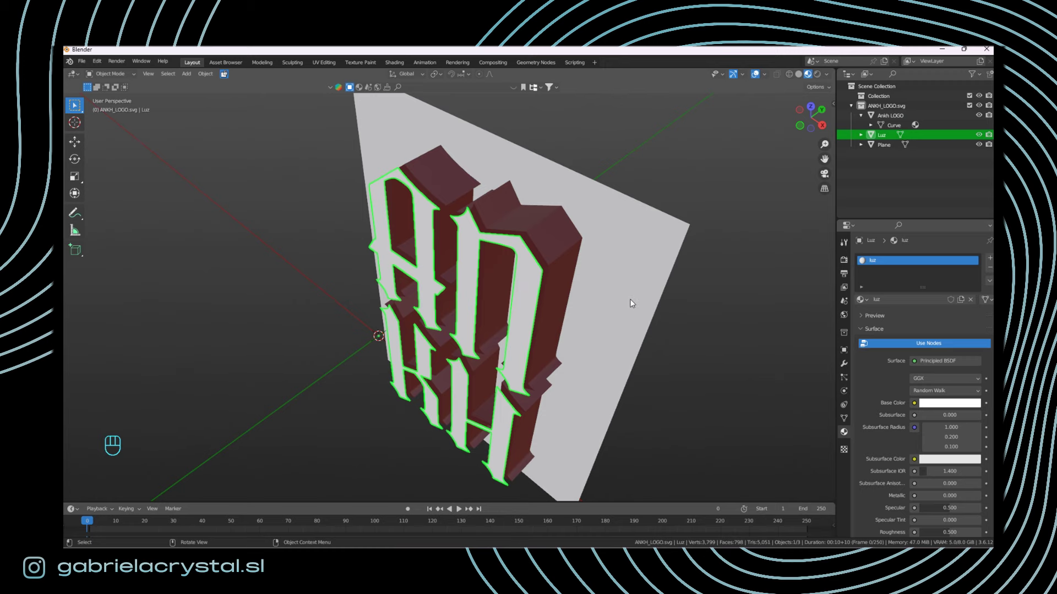
drag(620, 297, 612, 290)
drag(608, 309, 623, 294)
key(KP_1)
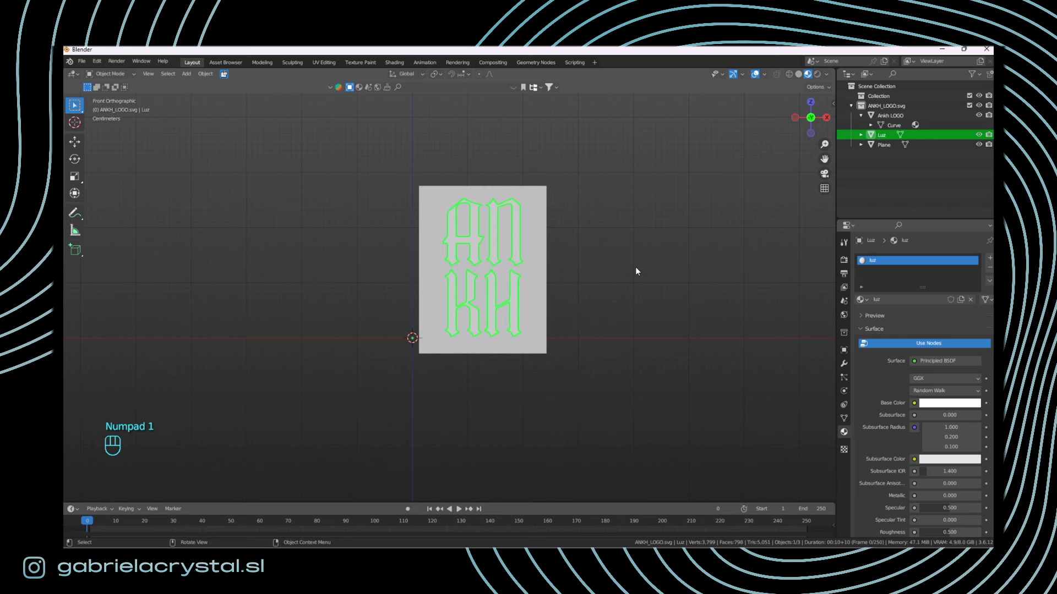
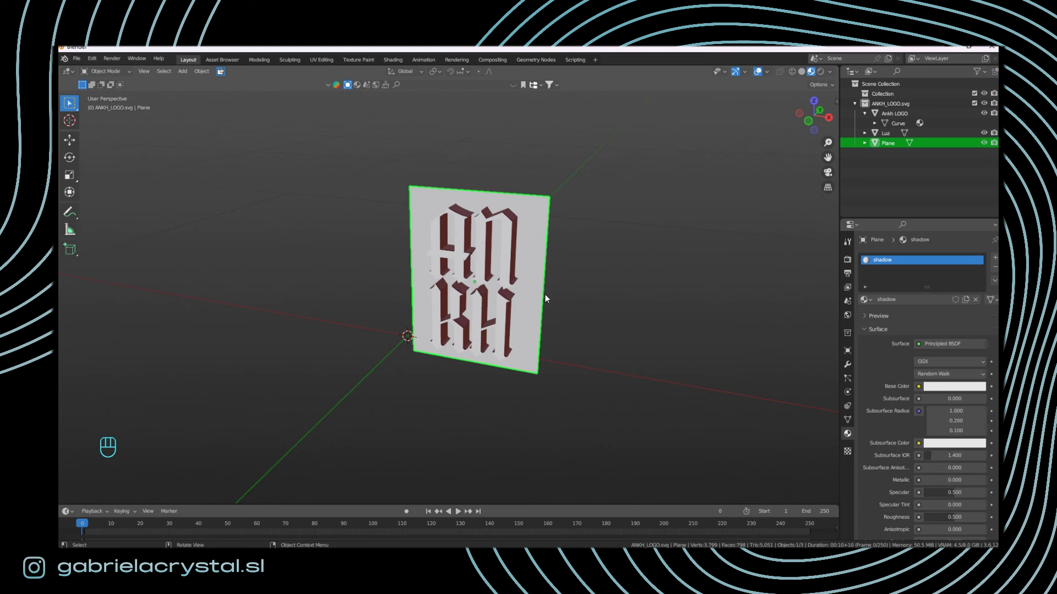
Step: Orbit to the side of the logo and select the white Luz letter faces
drag(607, 235, 577, 247)
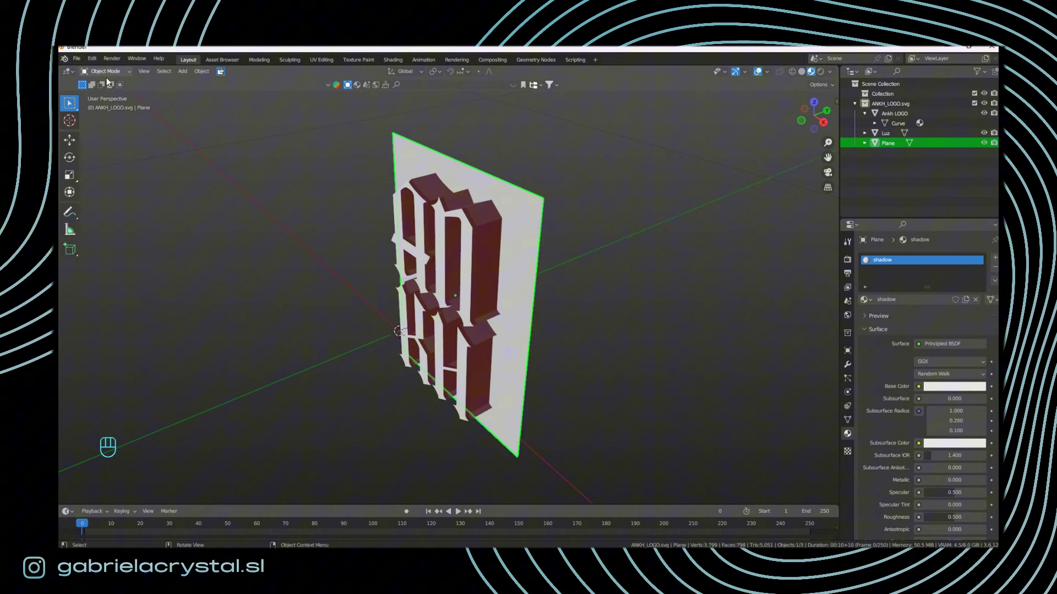
drag(532, 224, 500, 227)
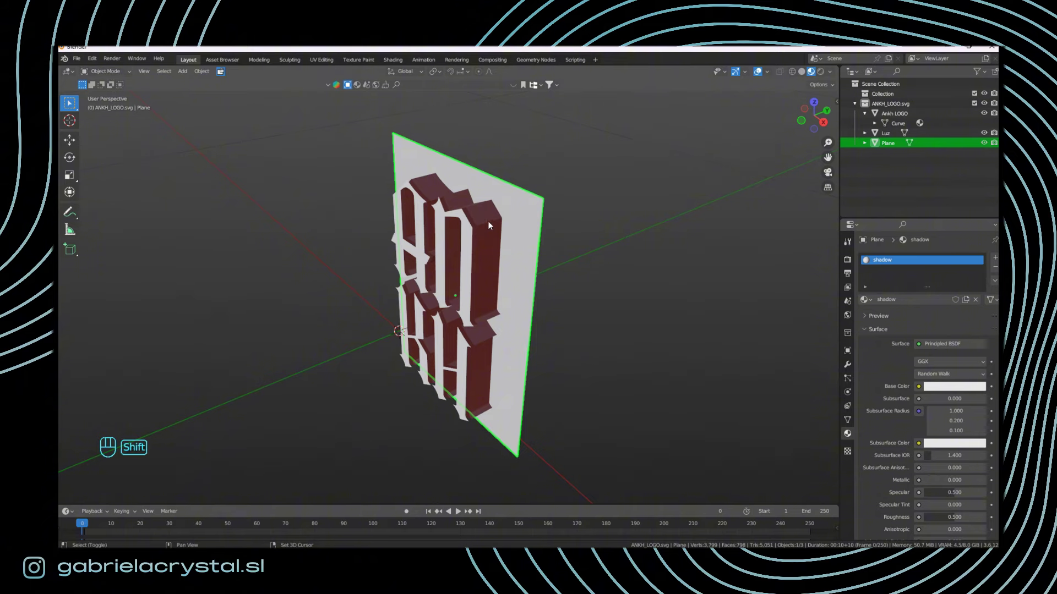
click(492, 225)
click(469, 230)
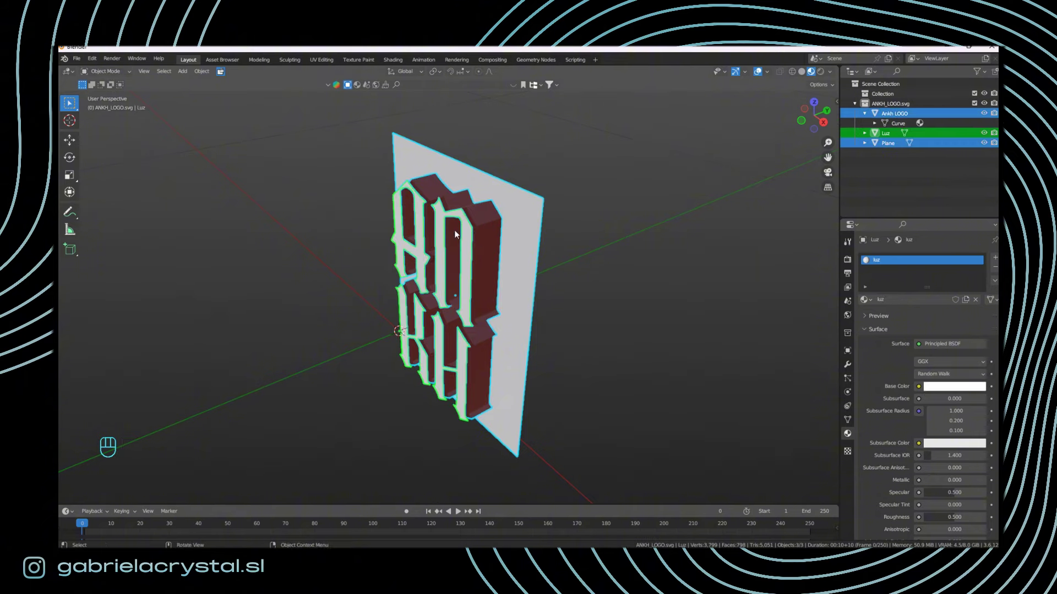
drag(607, 257, 489, 256)
drag(459, 220, 432, 227)
middle_click(436, 257)
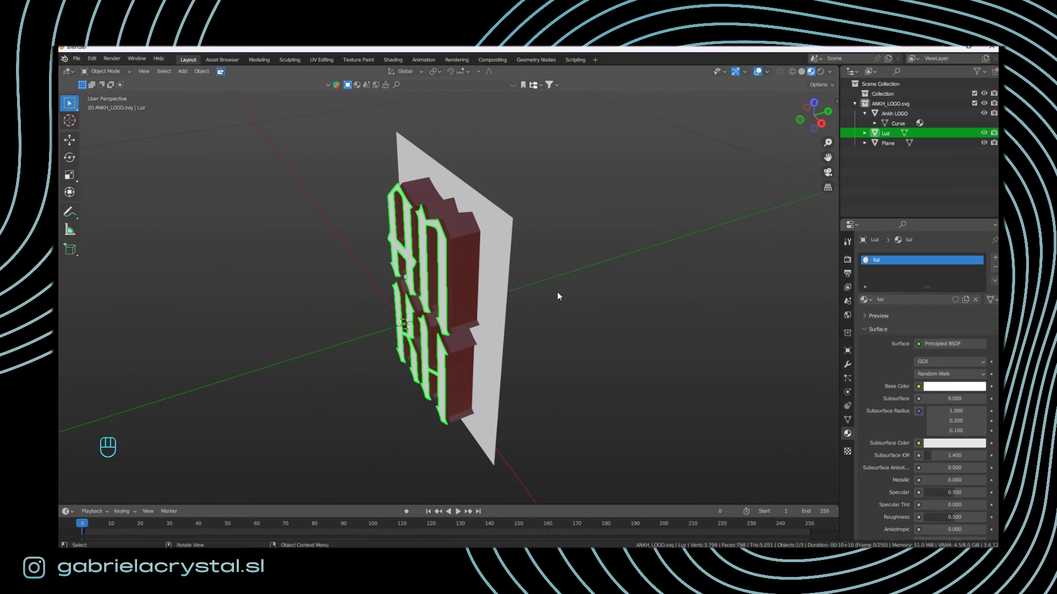
Step: Move Luz along Y so it sits flush on the logo's front, then check from the front
key(g)
key(y)
drag(499, 225, 435, 209)
drag(385, 216, 448, 210)
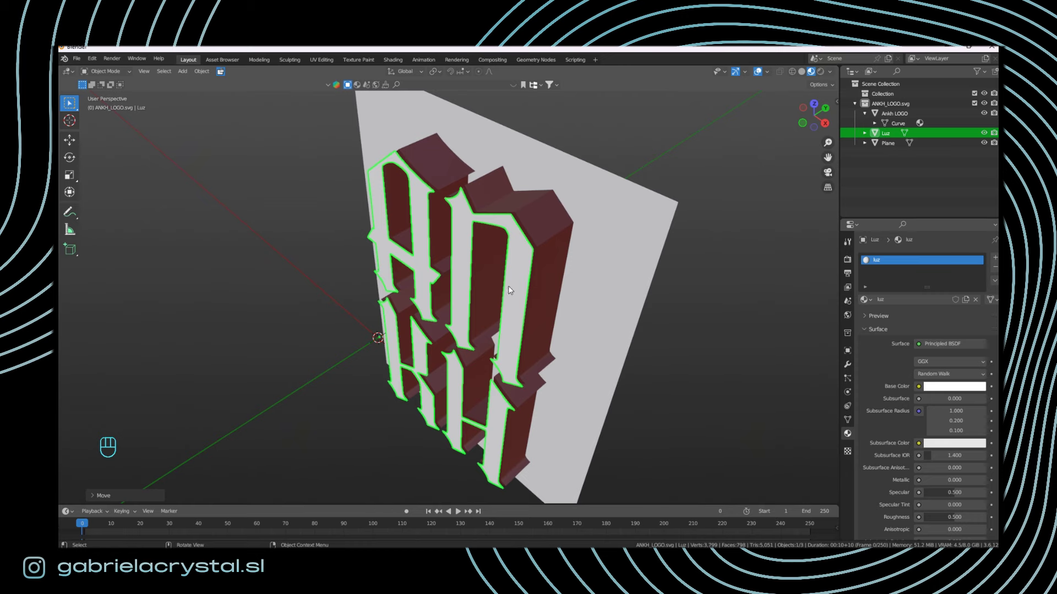
drag(516, 299, 546, 278)
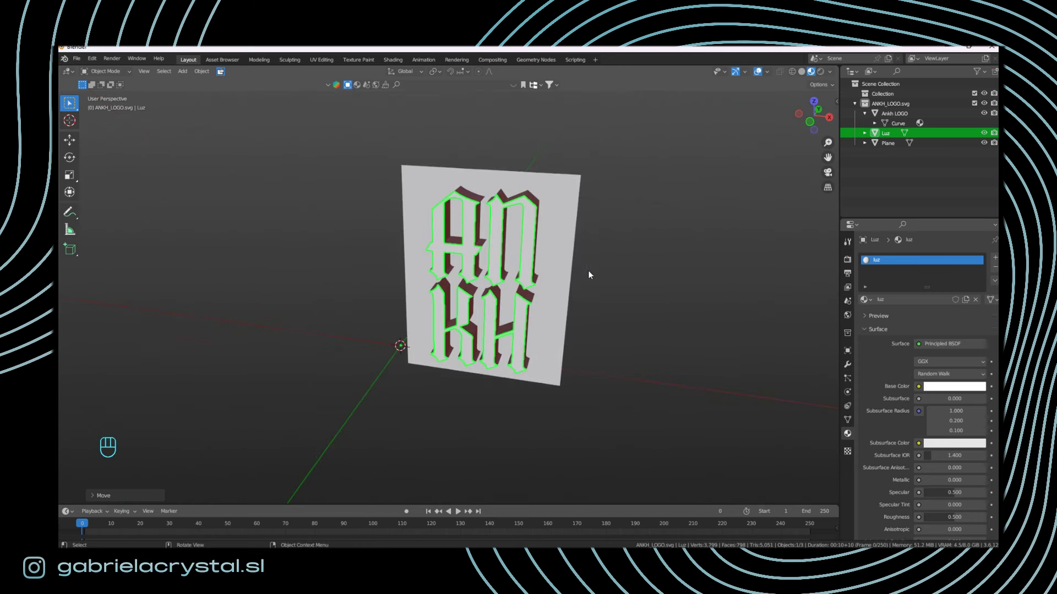
drag(570, 272, 538, 279)
drag(491, 234, 520, 241)
middle_click(612, 296)
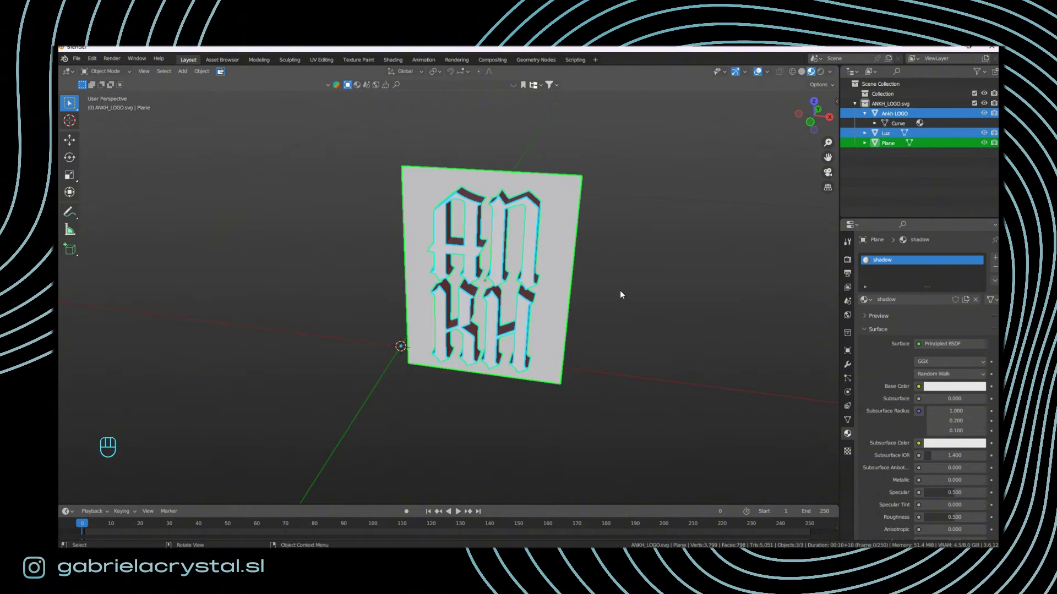
Step: Scale the logo, luz faces and backdrop up and apply all transforms so scale reads 1.0
drag(201, 76, 316, 155)
middle_click(646, 333)
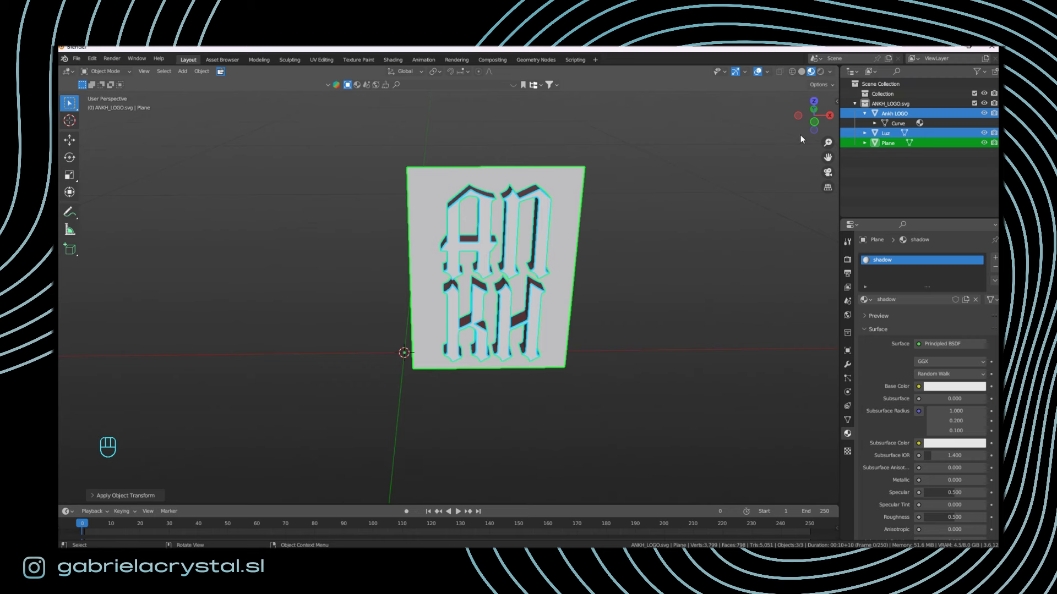
key(n)
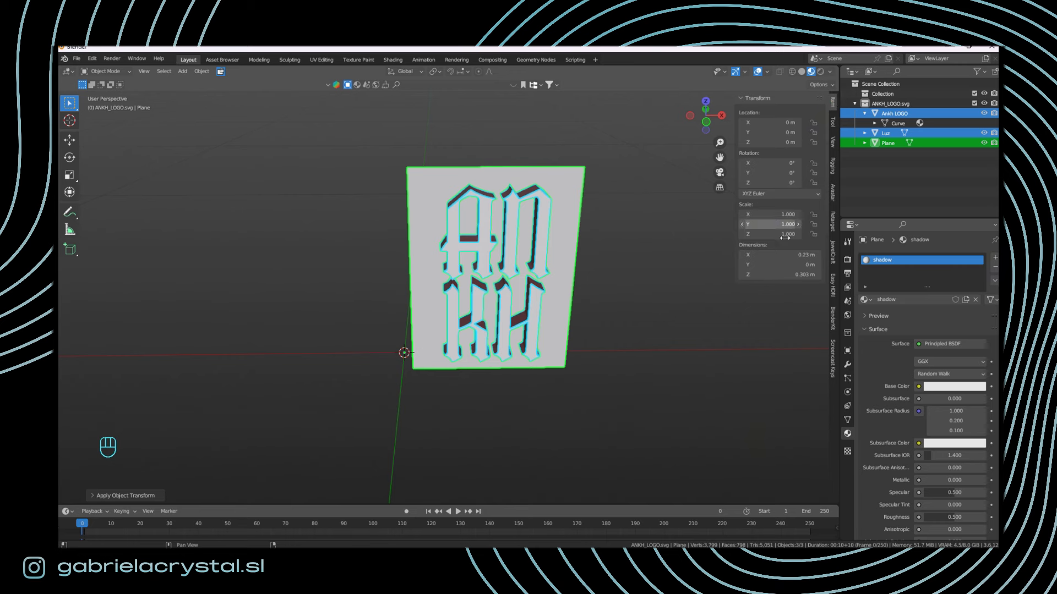
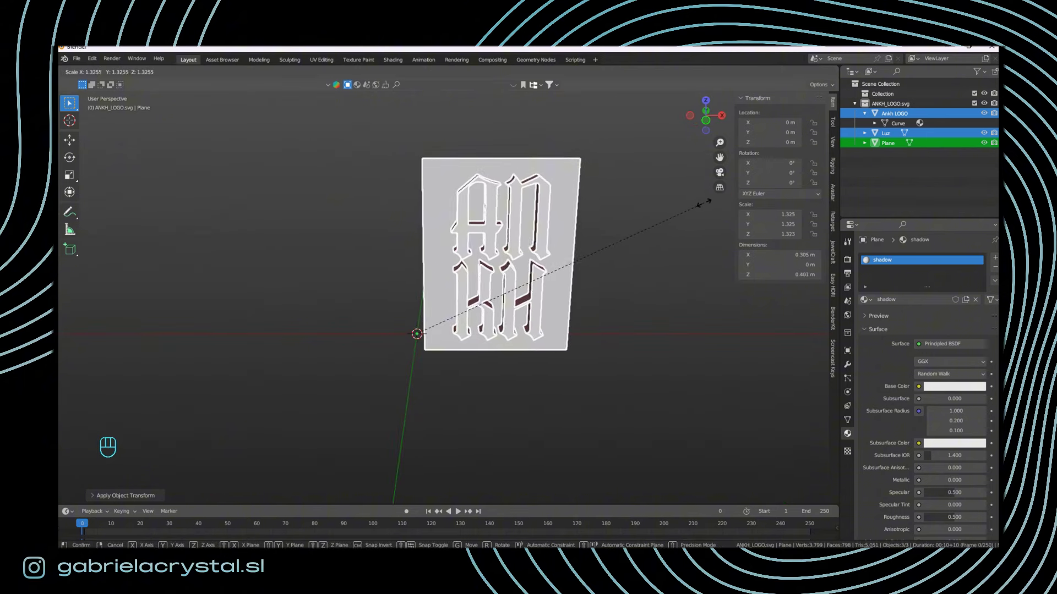
key(q)
drag(190, 75, 325, 155)
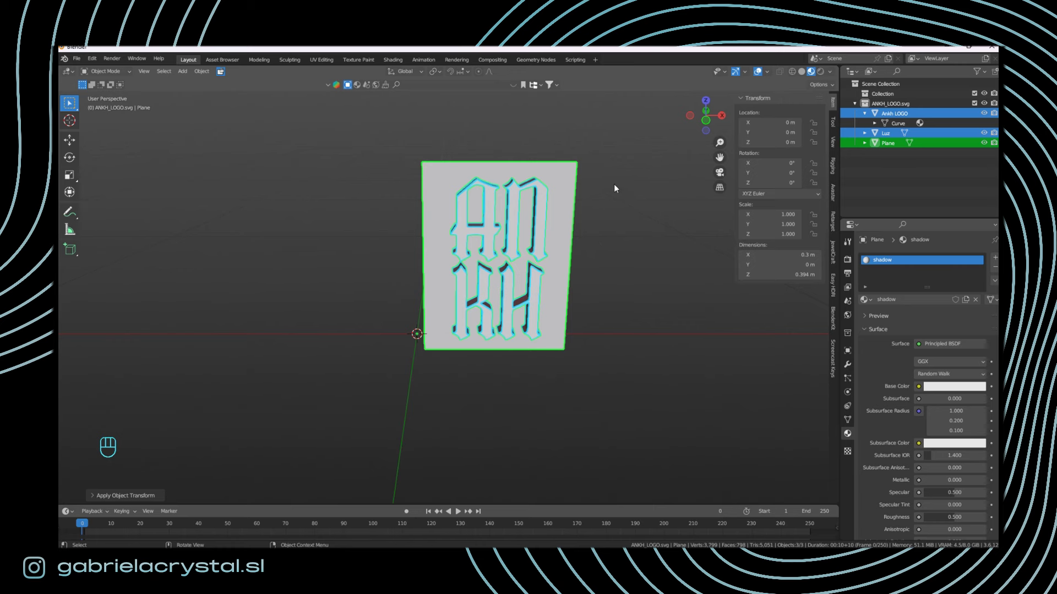
drag(613, 249, 626, 243)
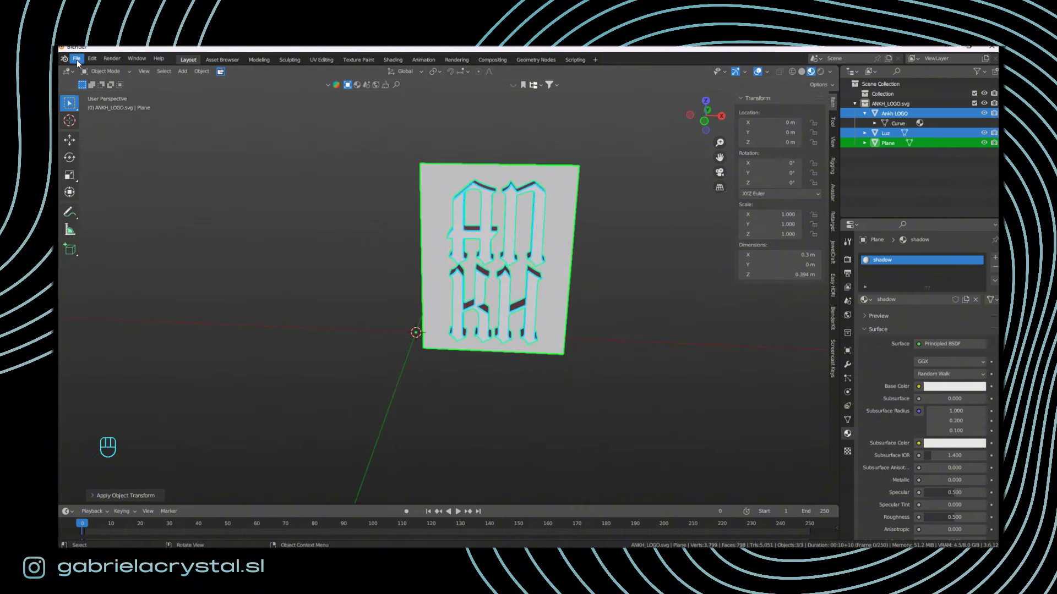
Step: Export the three objects as COLLADA file LOGO_ANKH_SP.dae and begin saving the .blend in the Ankh LOGO folder
drag(79, 75, 203, 224)
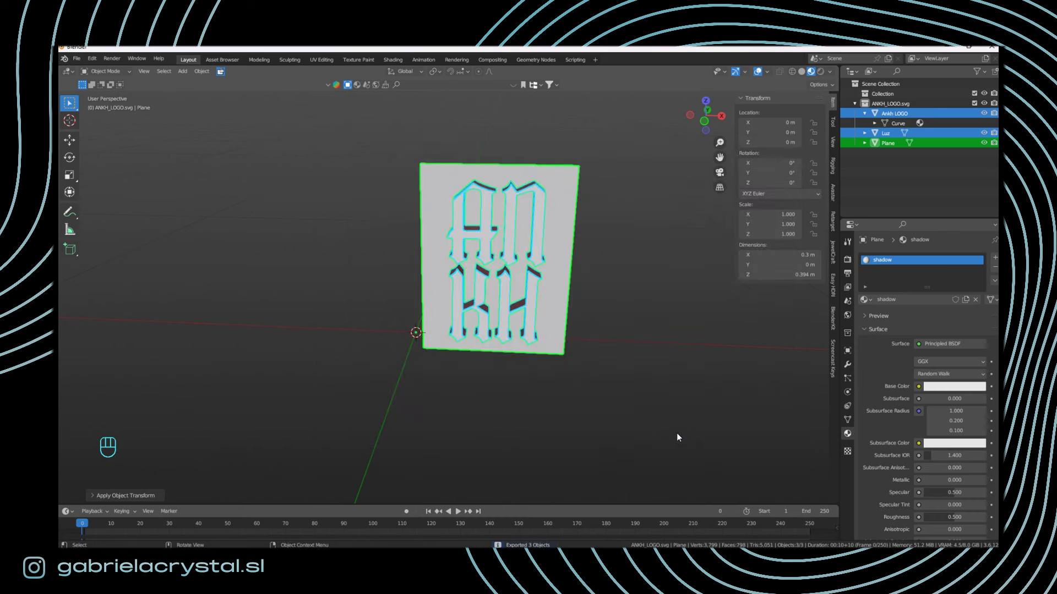
drag(77, 62, 103, 142)
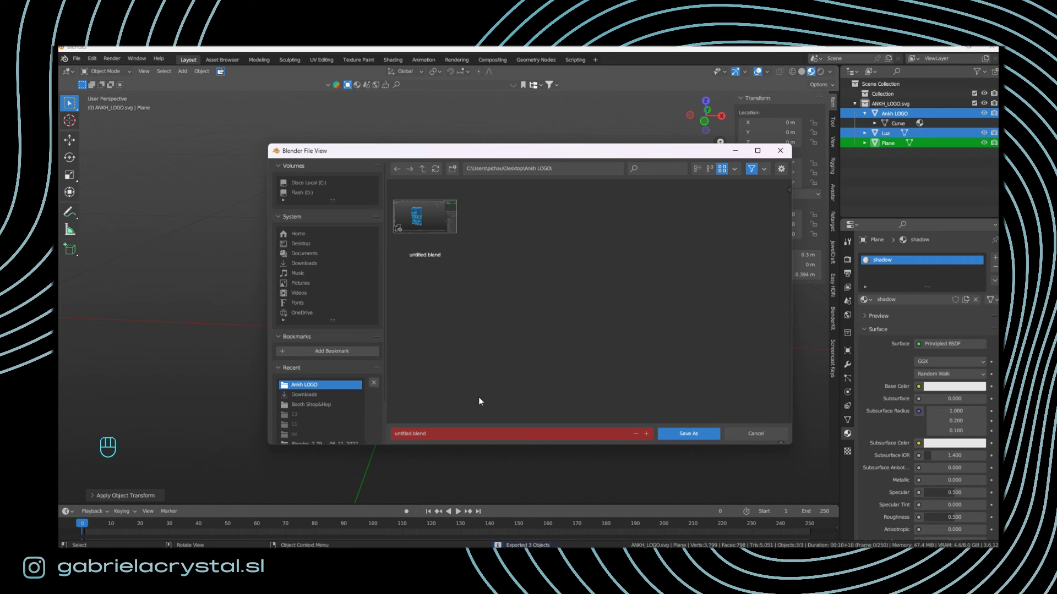